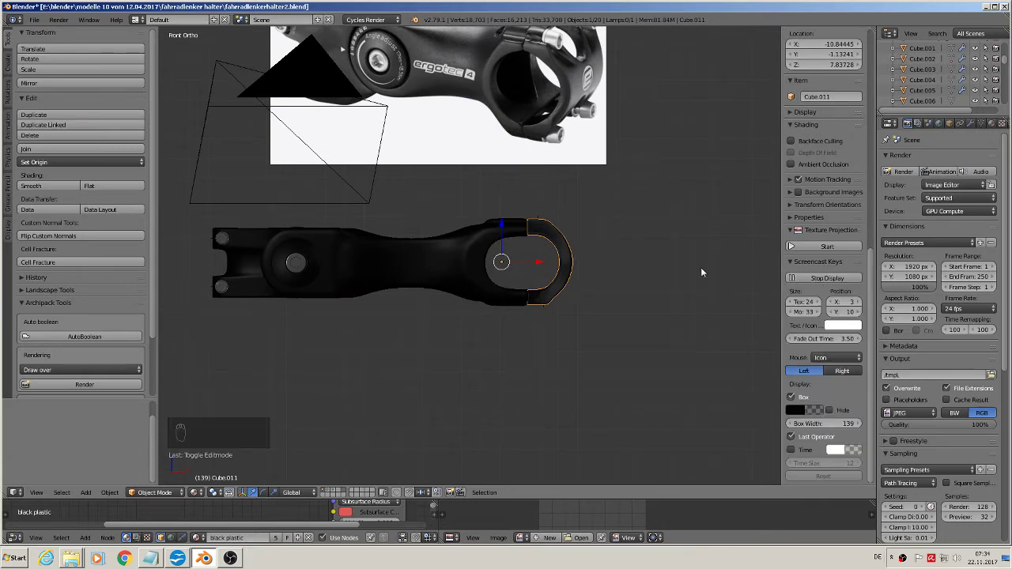
# Add a default Text object near the stem and rotate it 90° about X to stand upright
pyautogui.press('n')
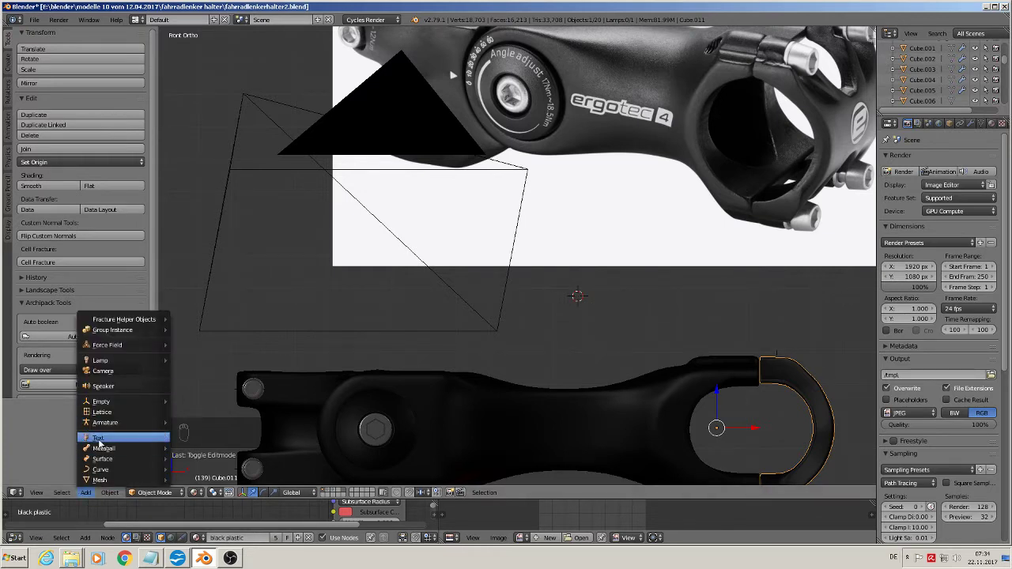
pyautogui.moveTo(618, 337); pyautogui.dragTo(491, 316)
pyautogui.press('r')
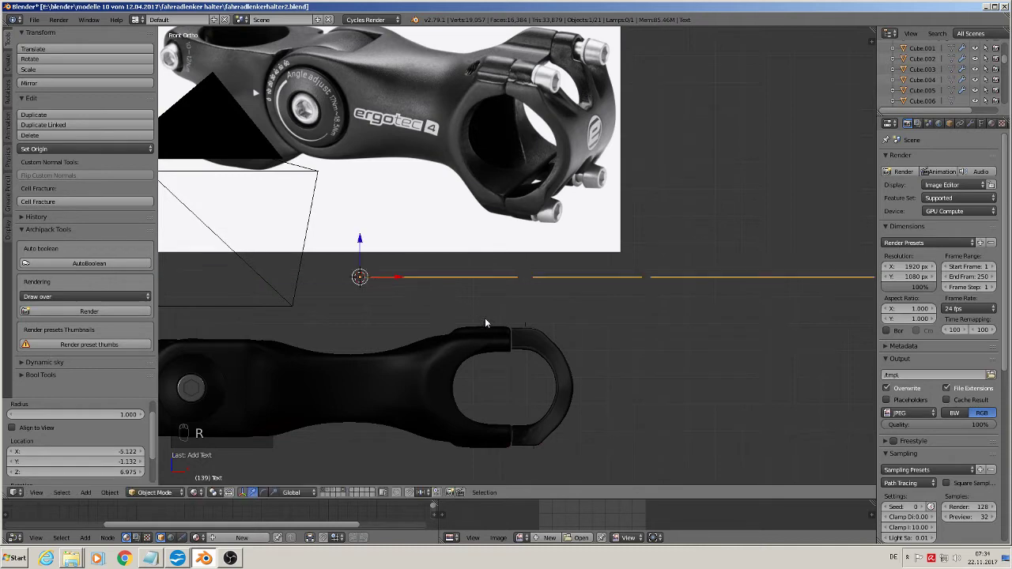
pyautogui.press('r')
pyautogui.middleClick(542, 326)
pyautogui.middleClick(447, 352)
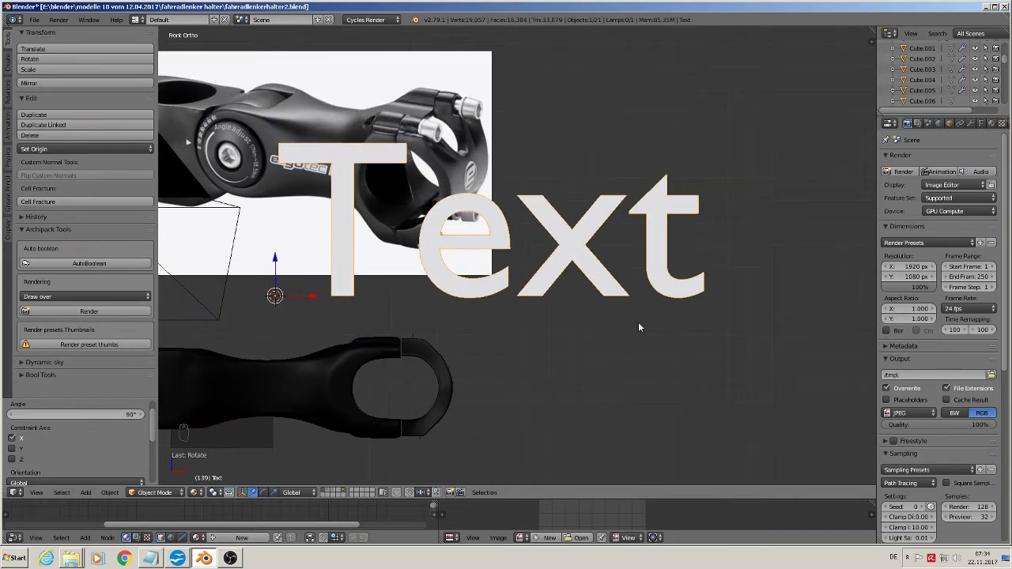
# Enter text edit mode and delete the placeholder word 'Text'
pyautogui.press('Tab')
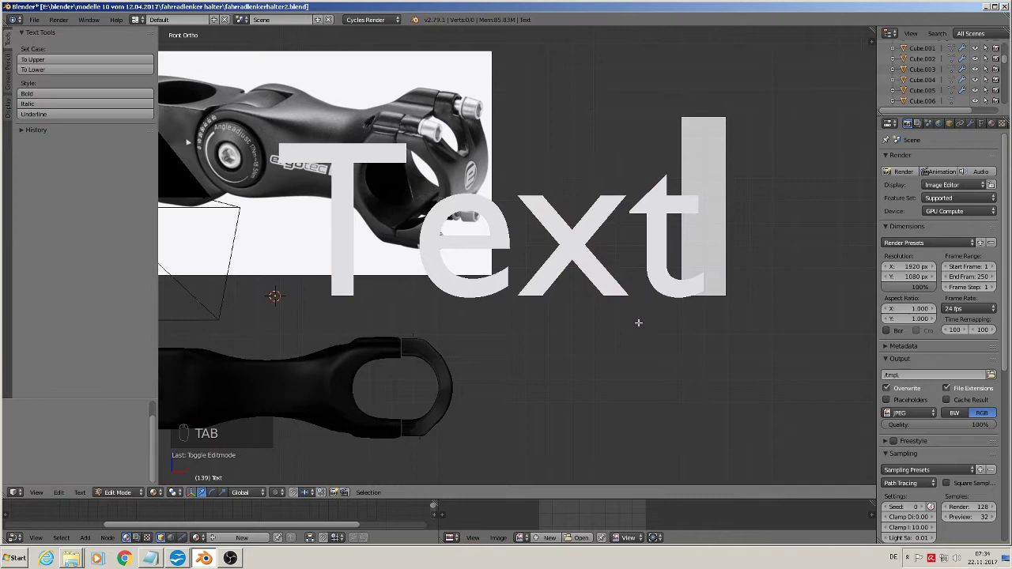
pyautogui.press('BackSpace')
pyautogui.press('BackSpace')
pyautogui.press('BackSpace')
pyautogui.press('BackSpace')
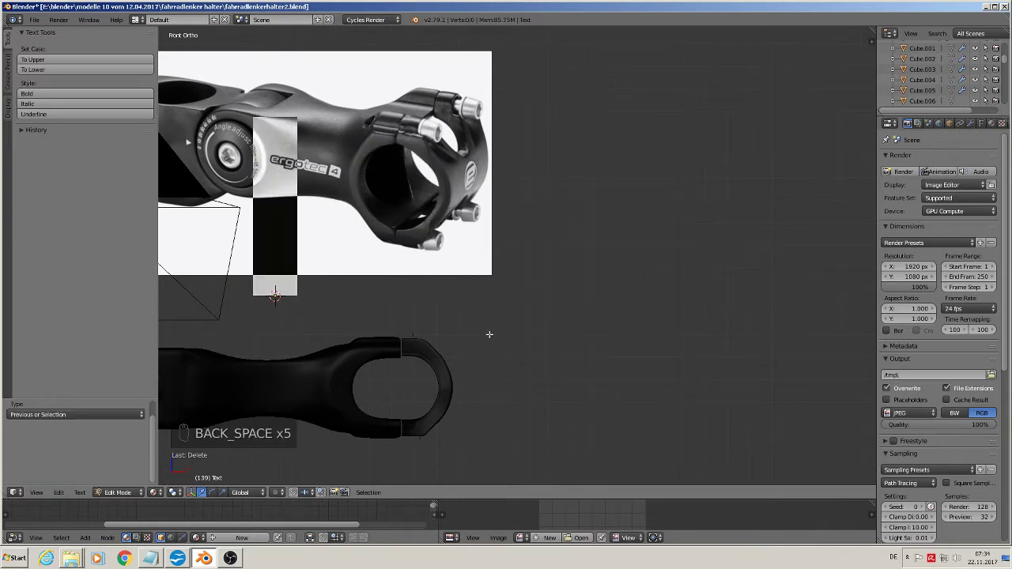
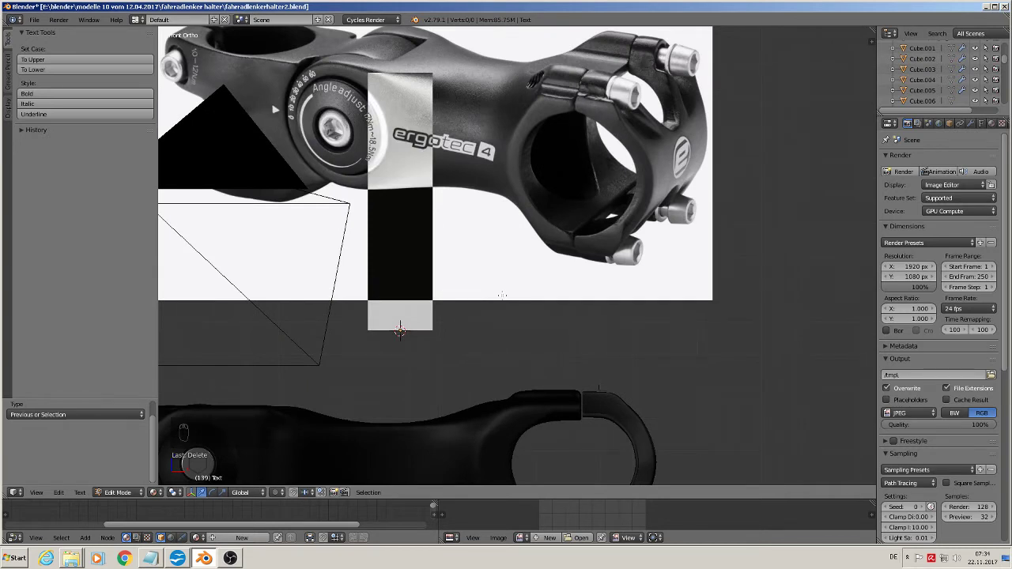
# Write the label 'Angle adjust 17NM 18.5 Nm' and finish editing
pyautogui.press('shift+a')
pyautogui.press('n')
pyautogui.press('g')
pyautogui.press('l')
pyautogui.press('e')
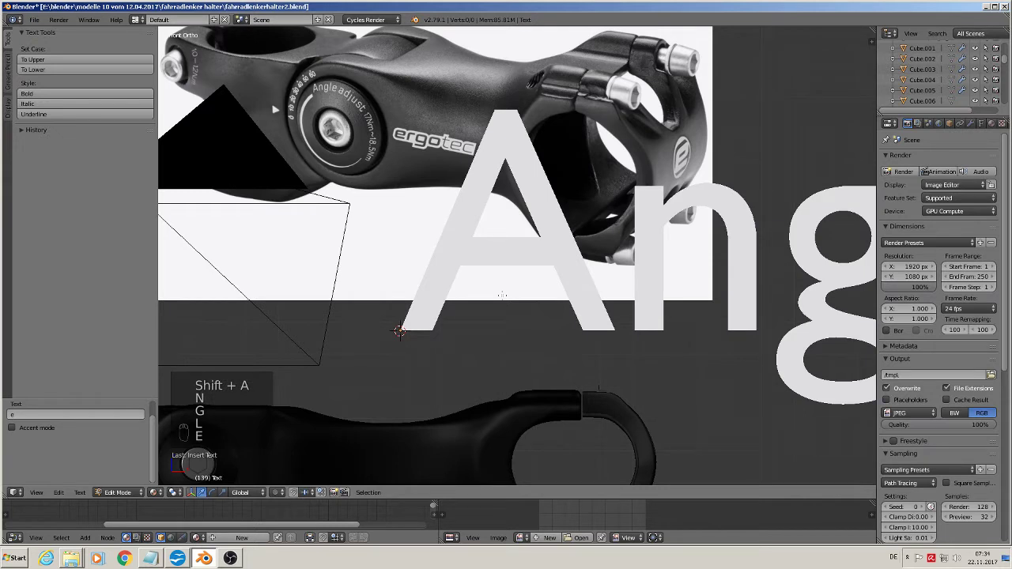
pyautogui.press('space')
pyautogui.press('a')
pyautogui.press('d')
pyautogui.press('j')
pyautogui.press('u')
pyautogui.press('s')
pyautogui.press('t')
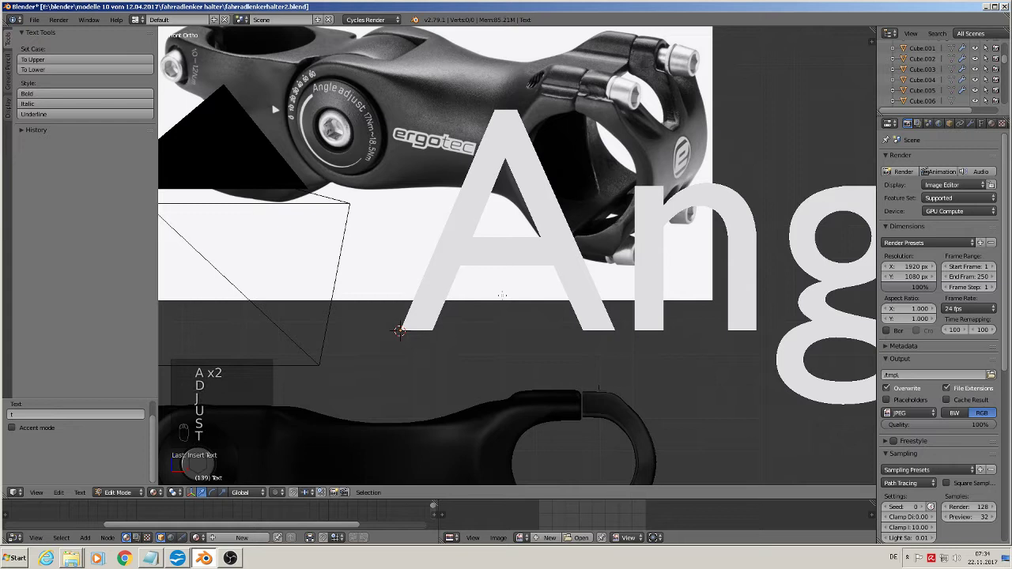
pyautogui.press('space')
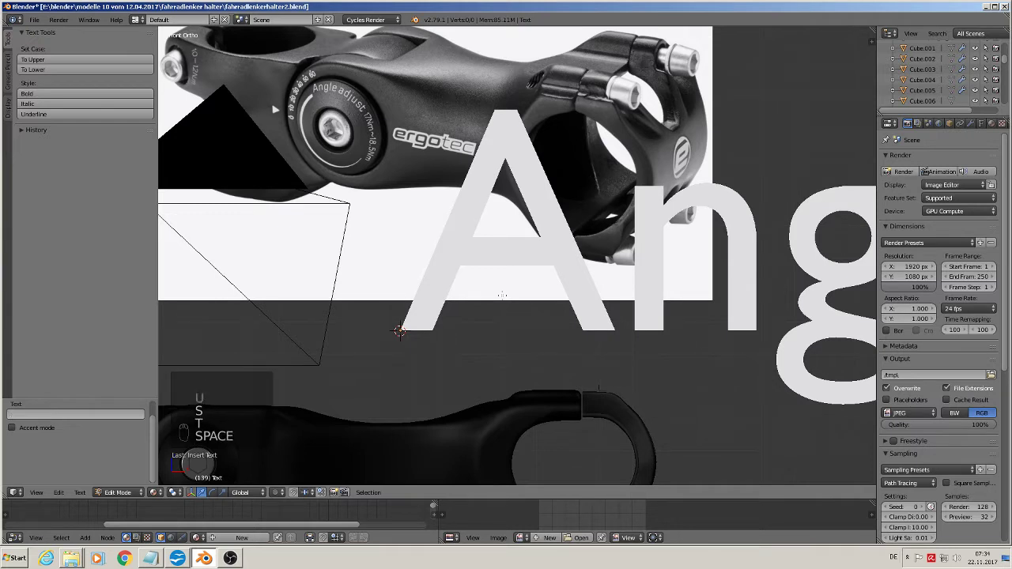
pyautogui.press('1')
pyautogui.press('7')
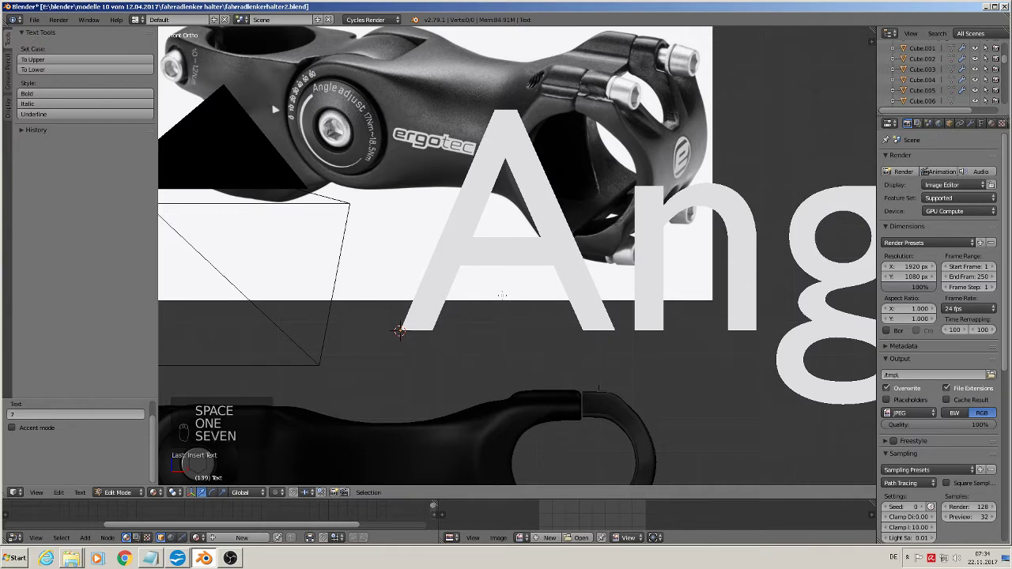
pyautogui.press('shift+n')
pyautogui.press('shift+m')
pyautogui.press('space')
pyautogui.press('1')
pyautogui.press('8')
pyautogui.press('.')
pyautogui.press('5')
pyautogui.press('space')
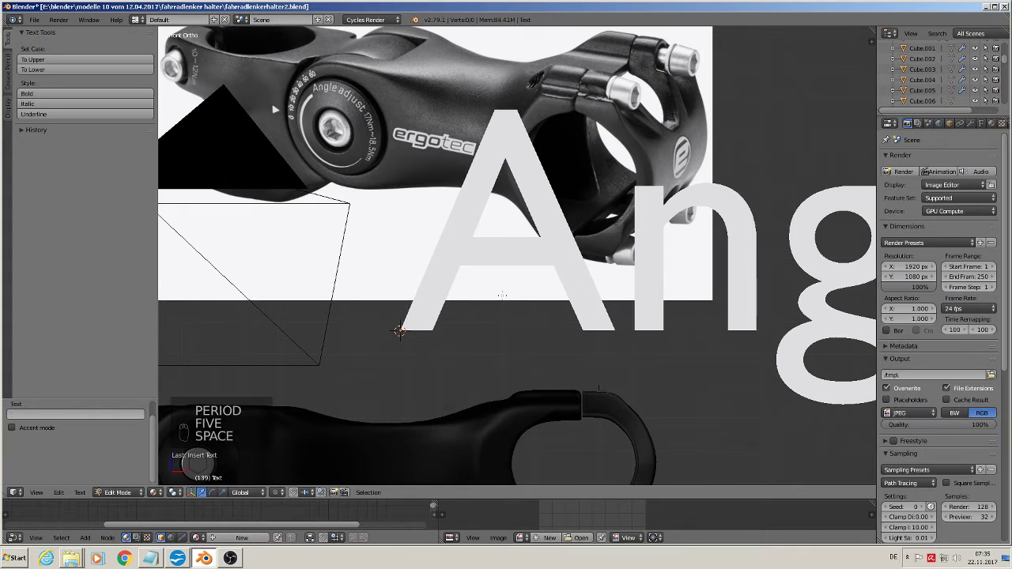
pyautogui.press('shift+n')
pyautogui.press('m')
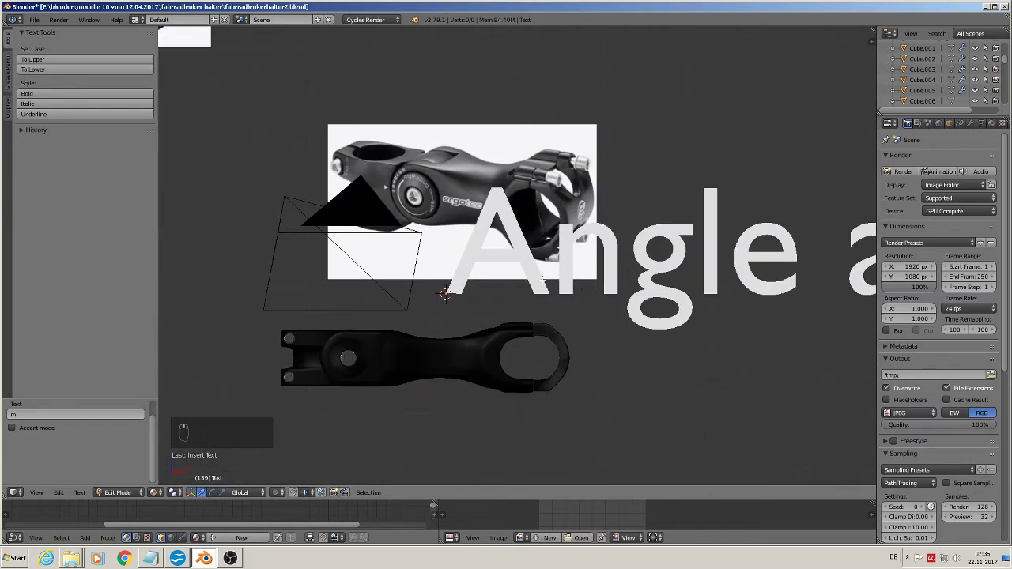
pyautogui.press('Tab')
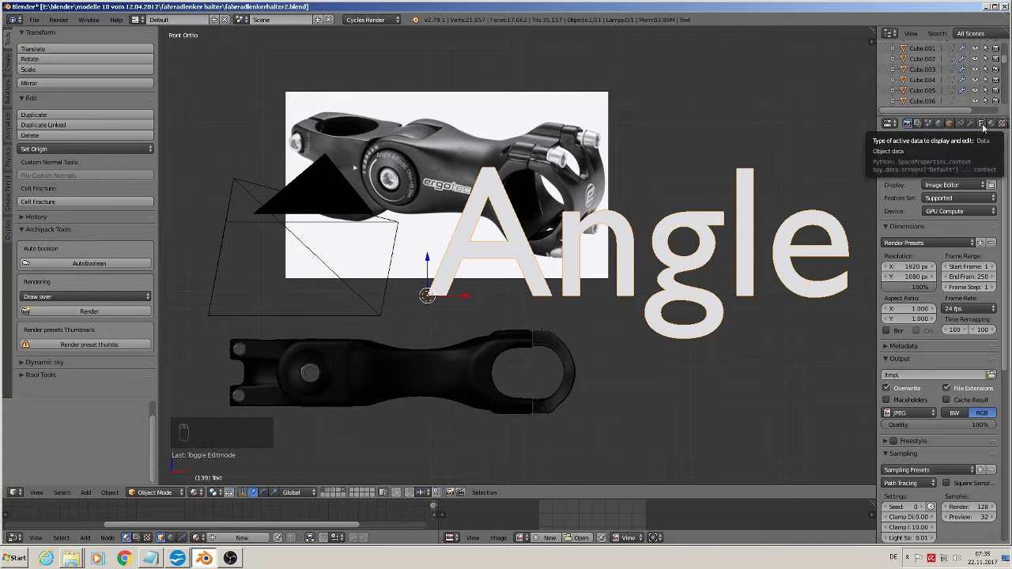
# Reduce the label's font Size to 0.030 and frame the view on the stem's bolt
pyautogui.moveTo(988, 128); pyautogui.dragTo(424, 246)
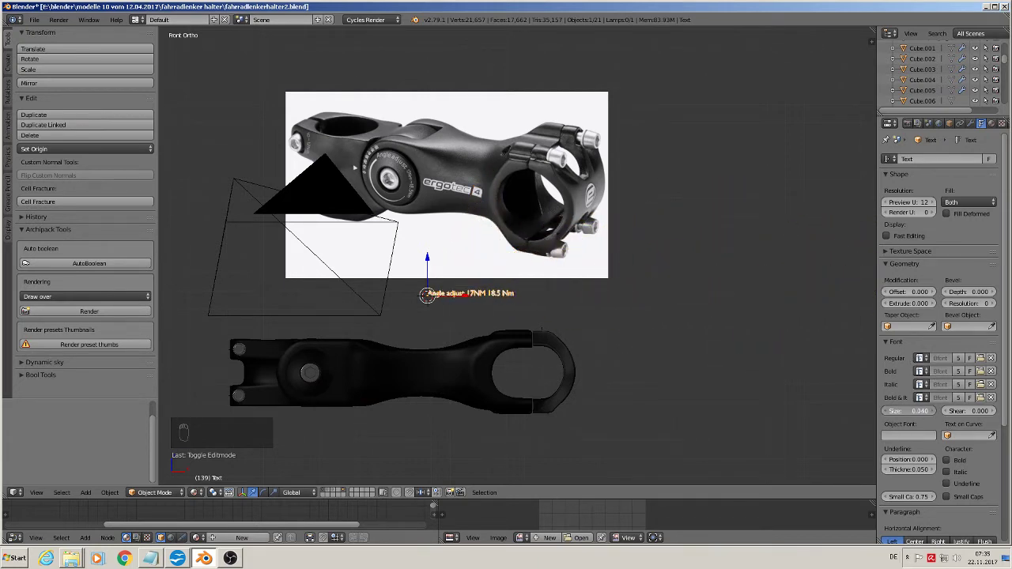
pyautogui.moveTo(602, 329); pyautogui.dragTo(565, 313)
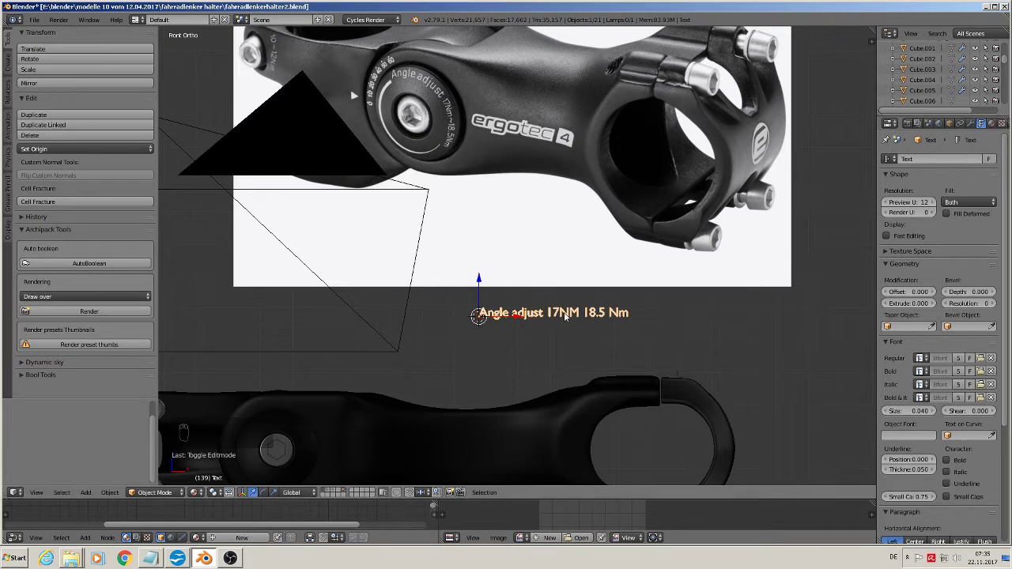
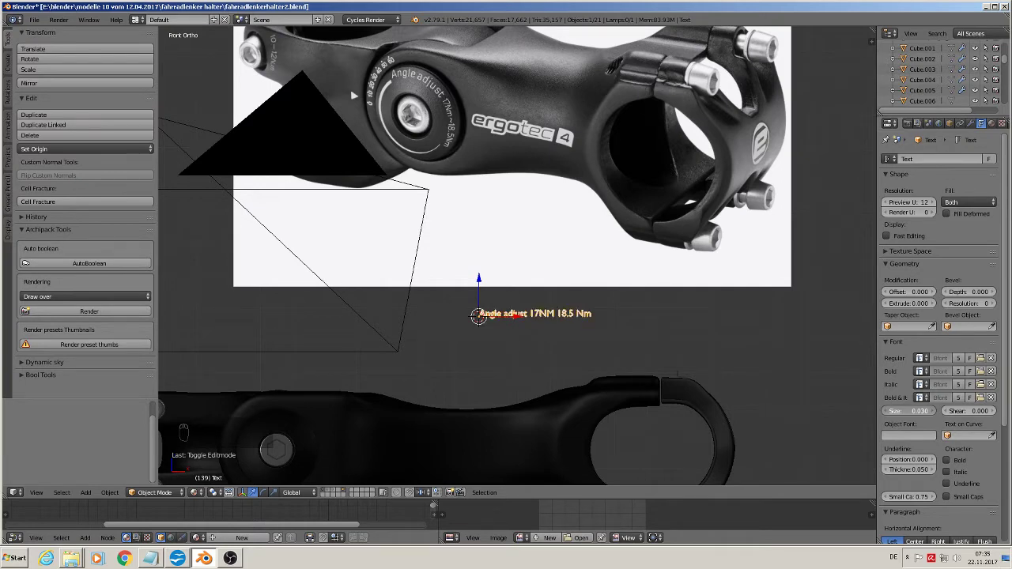
pyautogui.middleClick(575, 339)
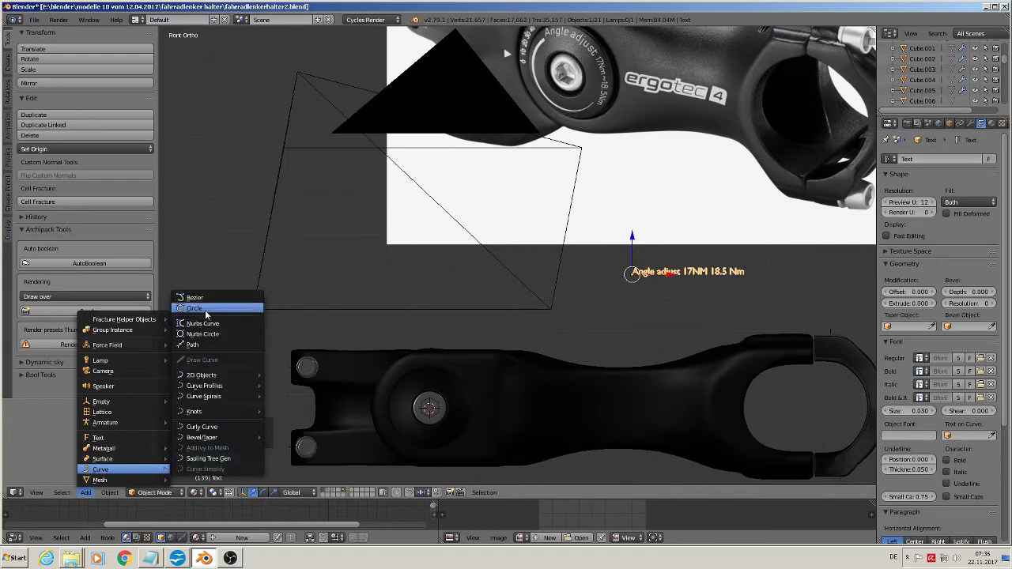
# Rotate the new circle curve upright and scale it to outline the bolt head in front view
pyautogui.press('r')
pyautogui.press('s')
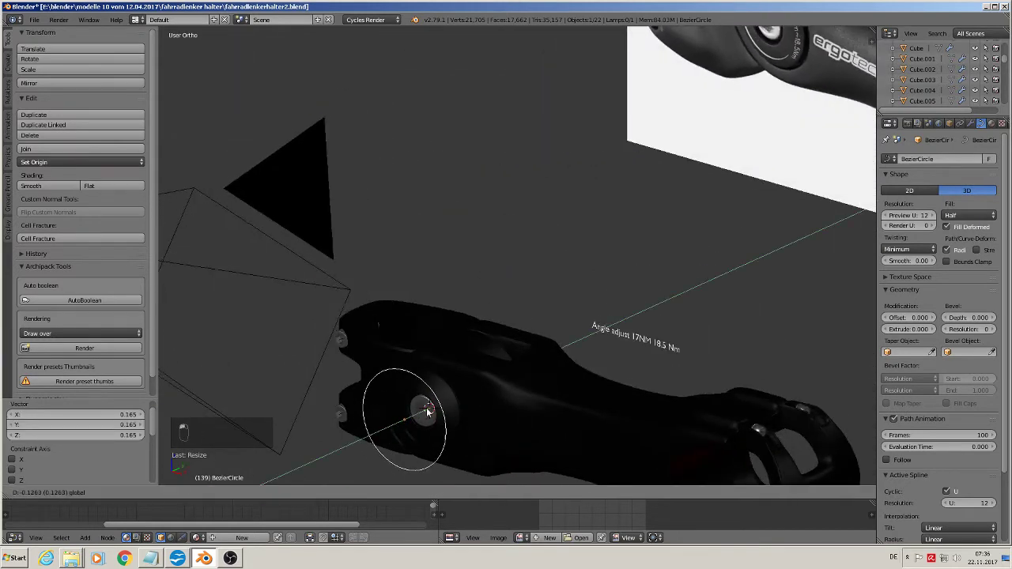
pyautogui.press('KP_1')
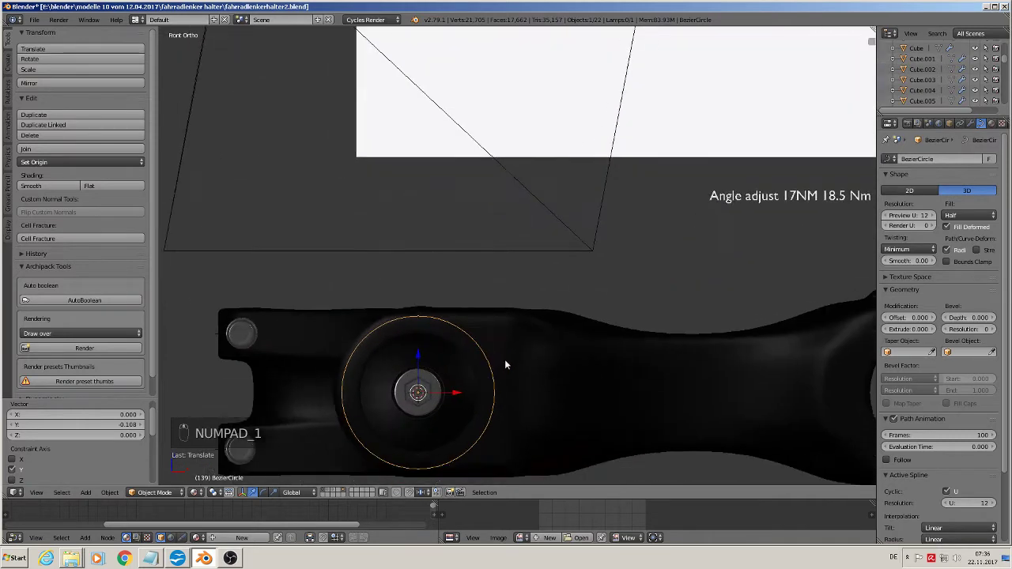
pyautogui.press('s')
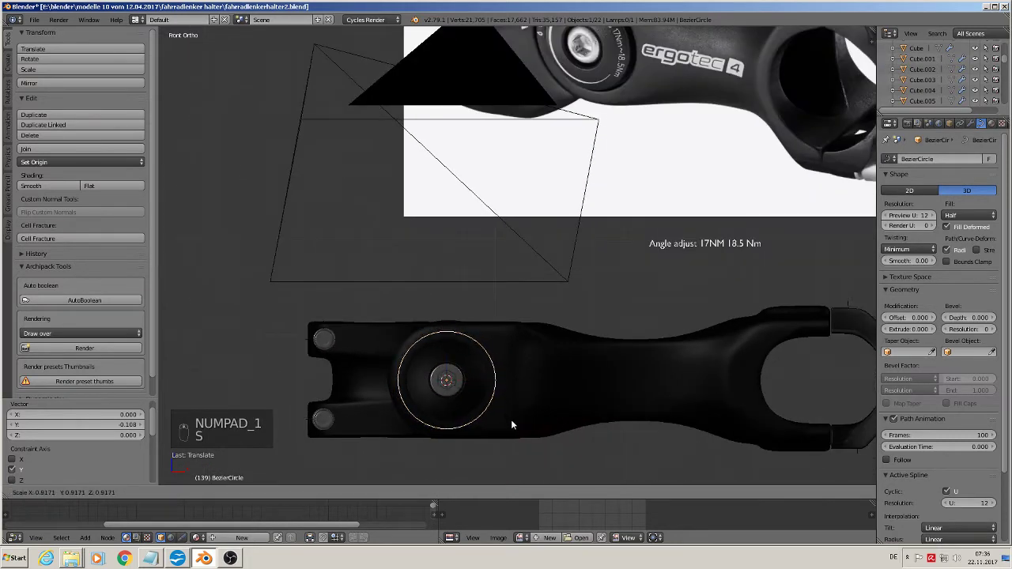
pyautogui.click(489, 382)
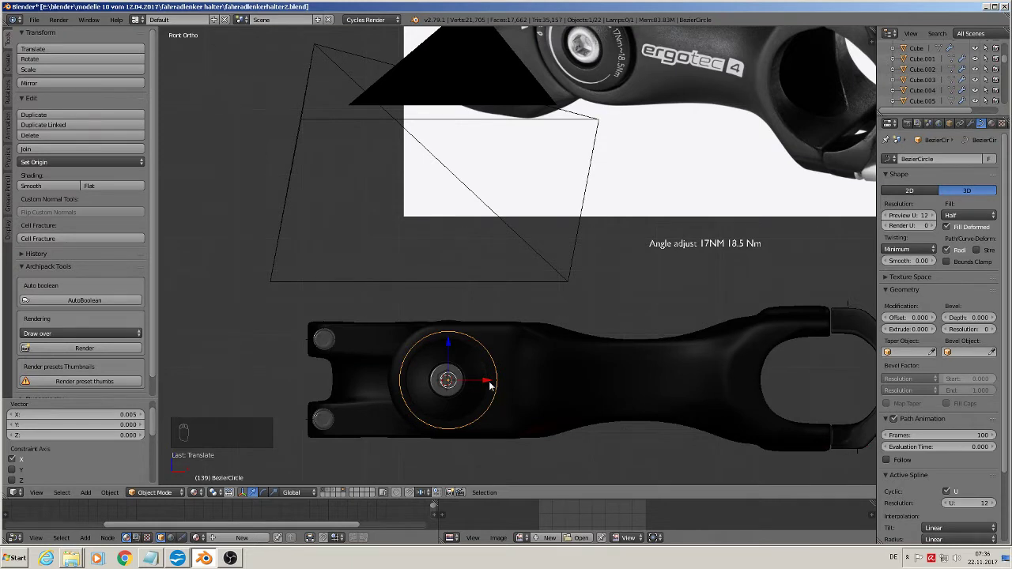
# Select the torque label ready for duplication
pyautogui.click(493, 385)
pyautogui.press('s')
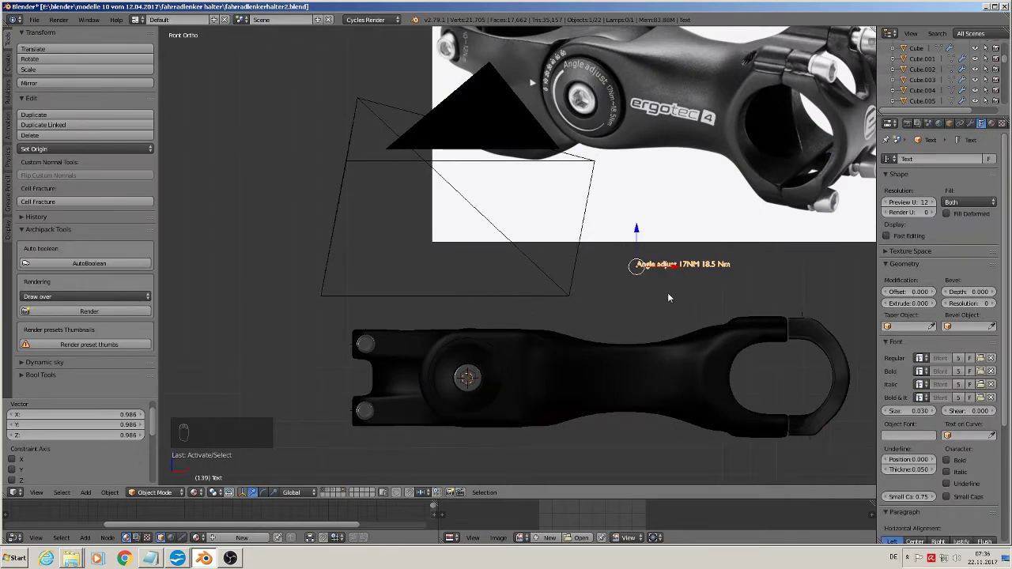
# Duplicate the torque label onto the stem body and bring up its Convert menu
pyautogui.press('shift+d')
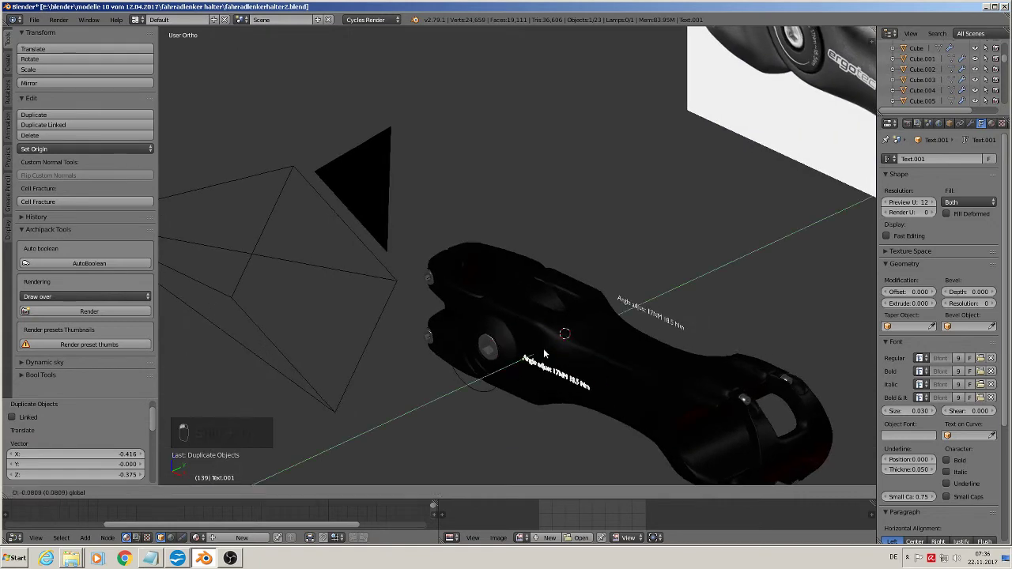
pyautogui.press('KP_1')
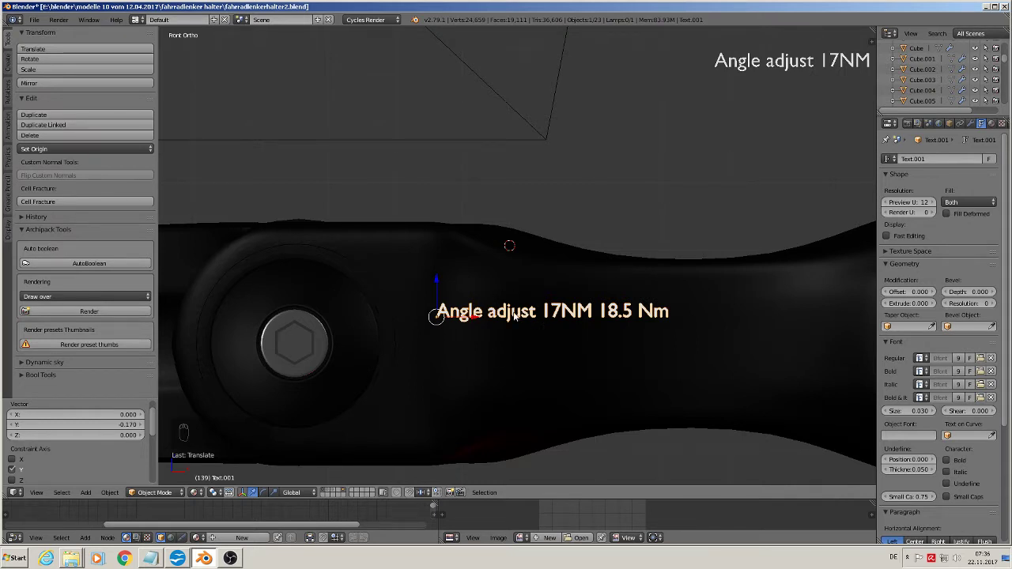
pyautogui.press('alt+c')
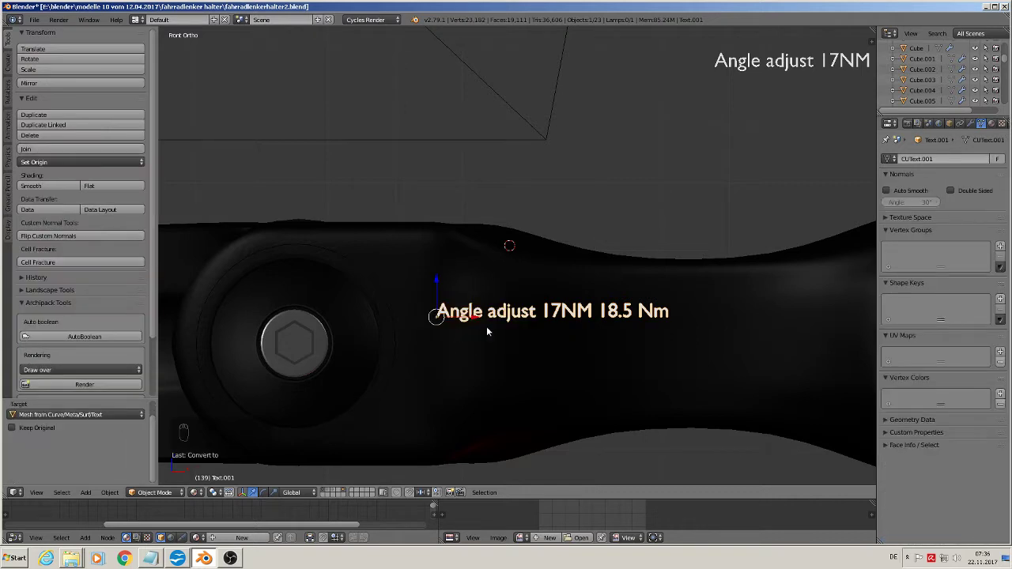
# Select all of the converted label mesh and bend it along the BezierCircle with a Curve modifier
pyautogui.press('Tab')
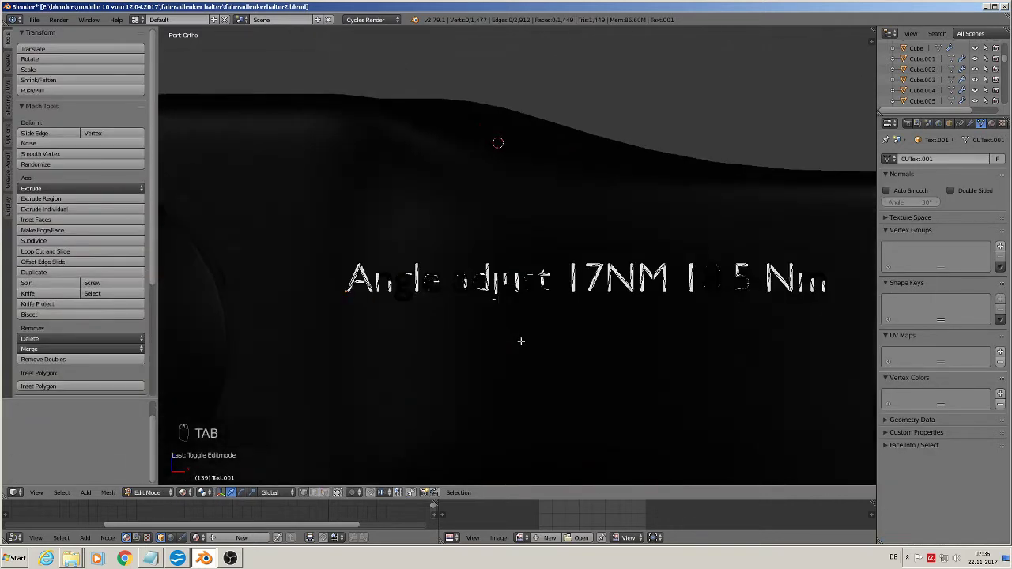
pyautogui.press('a')
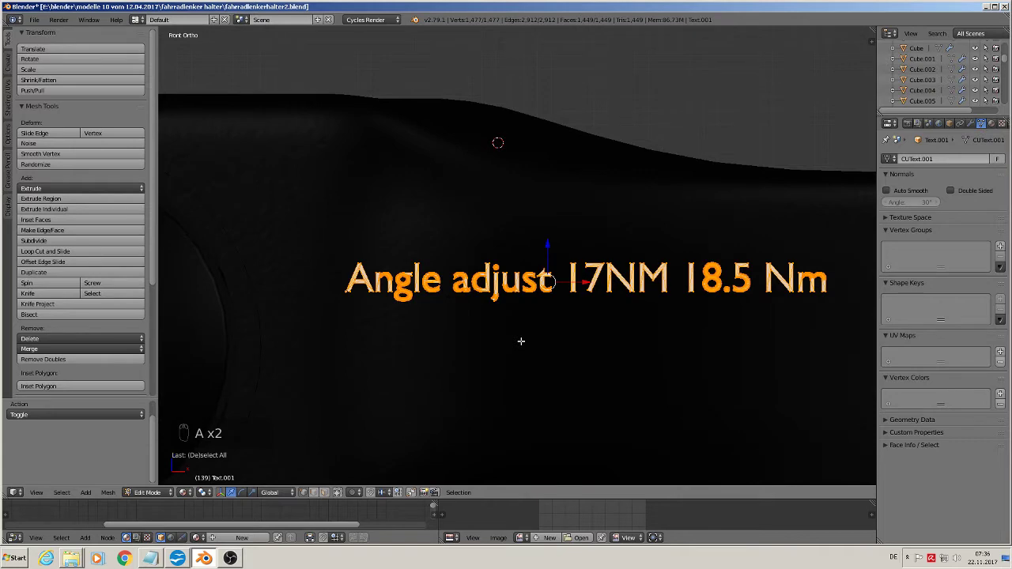
pyautogui.press('Tab')
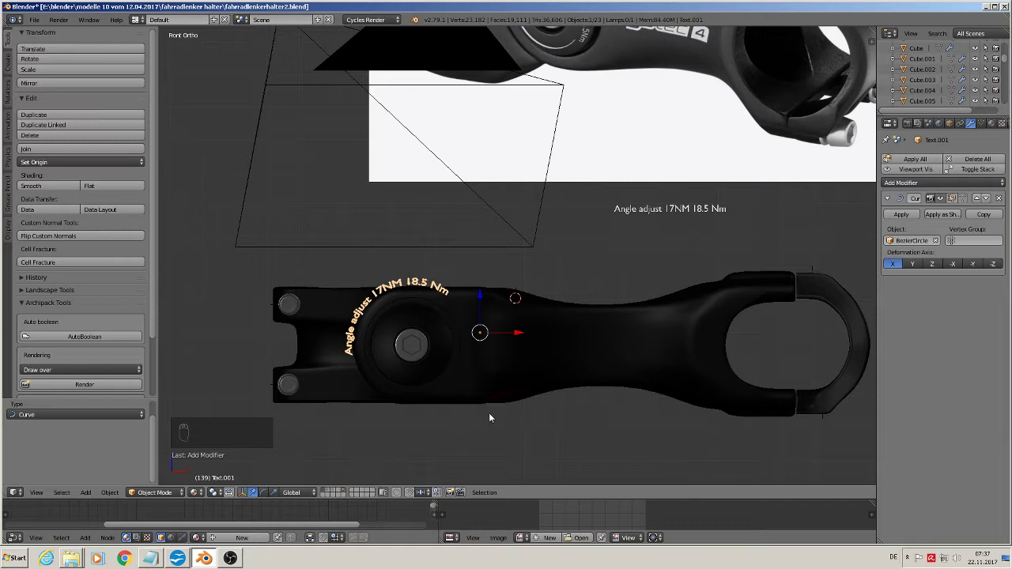
# Scale, rotate and nudge the guide circle so the curved text arcs over the top of the bolt
pyautogui.middleClick(548, 427)
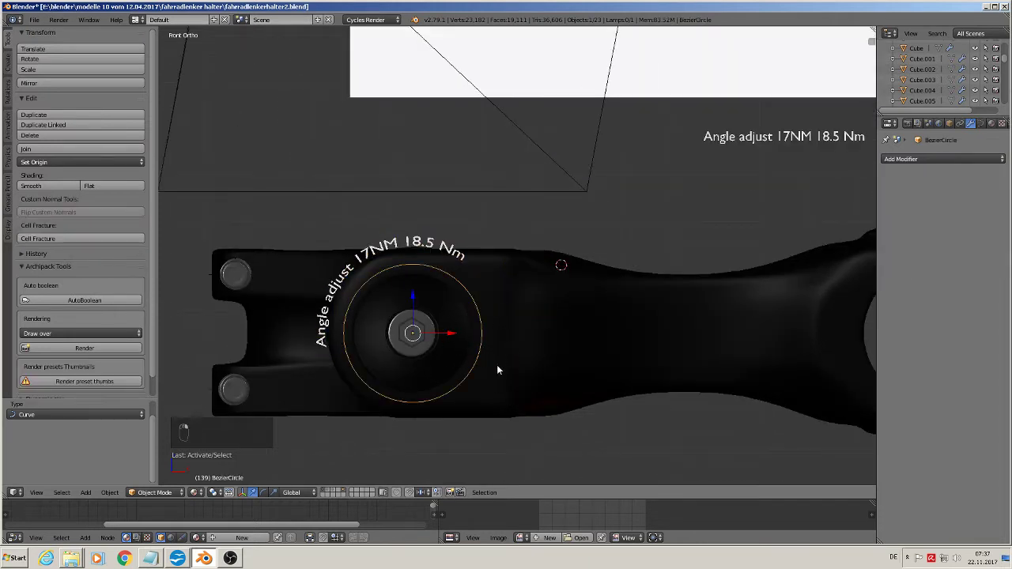
pyautogui.press('s')
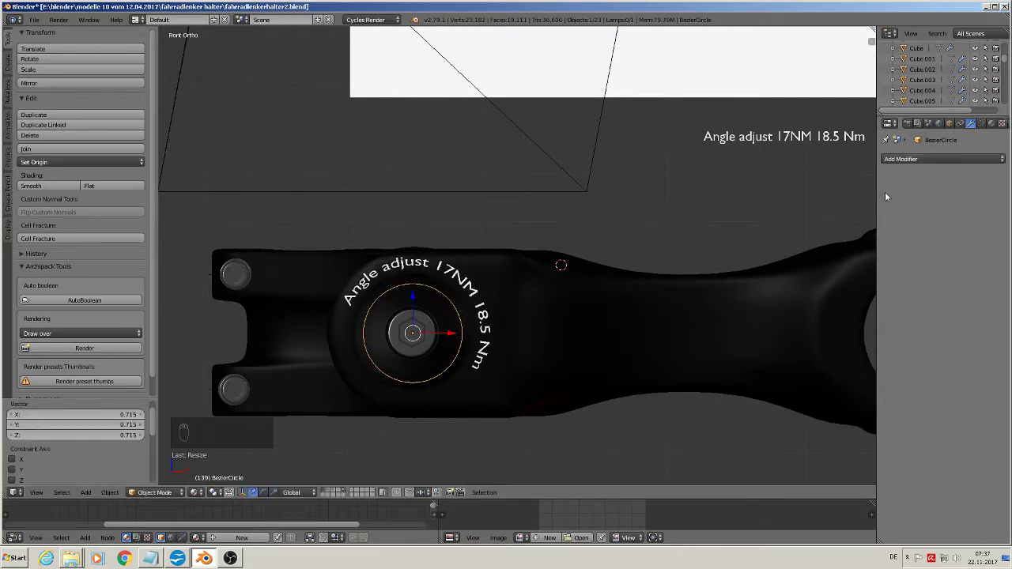
pyautogui.press('s')
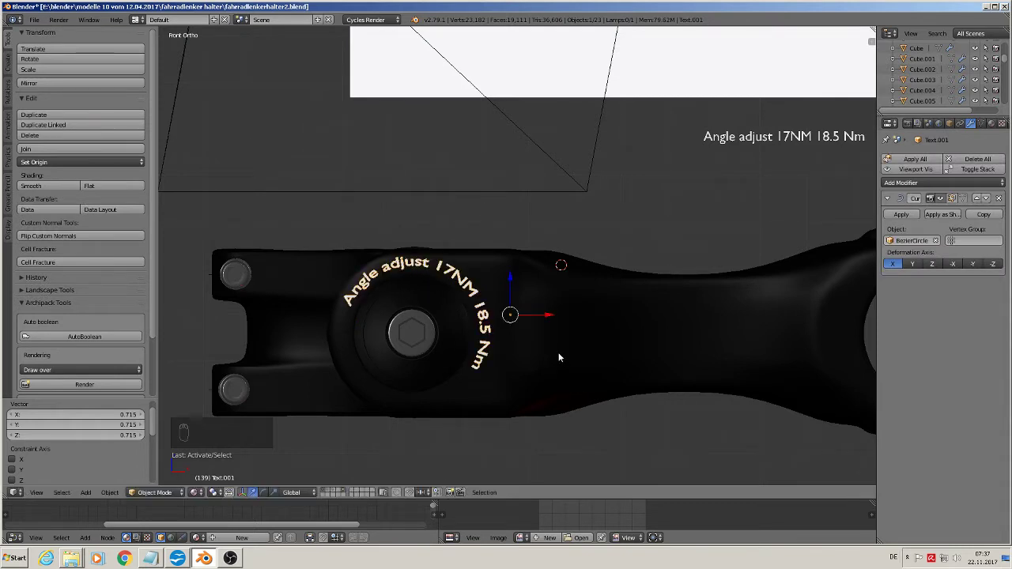
pyautogui.press('s')
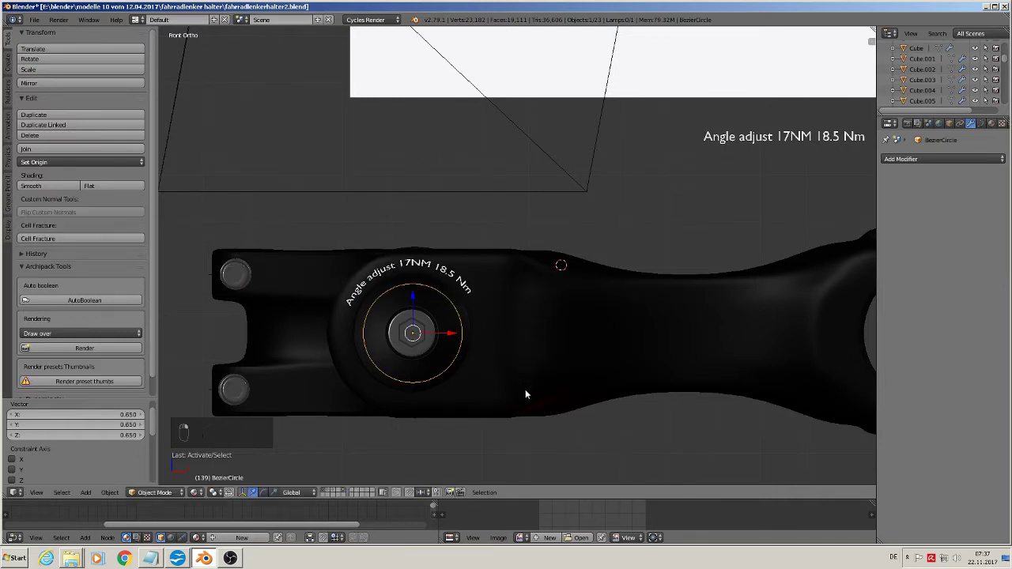
pyautogui.press('r')
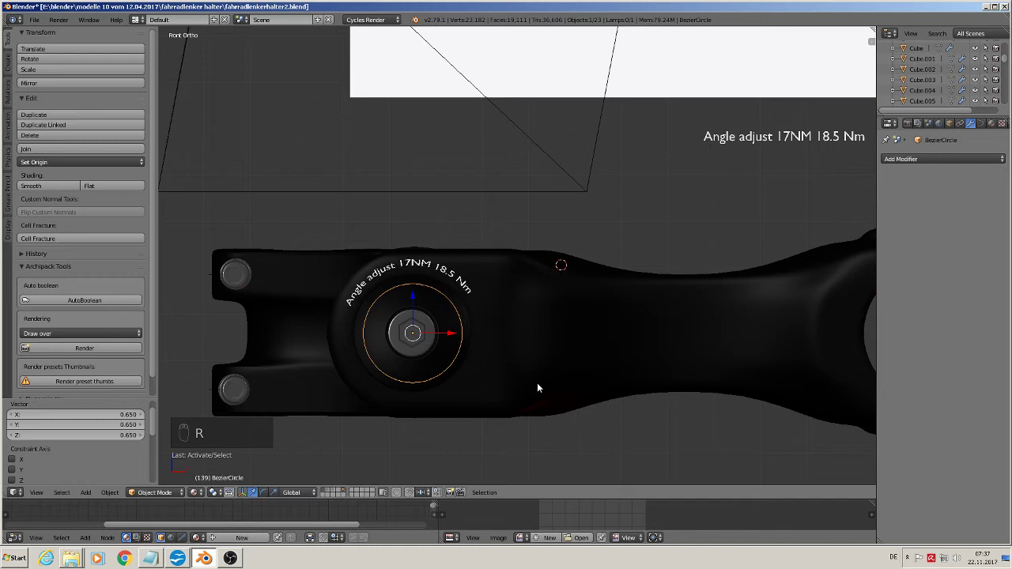
pyautogui.press('r')
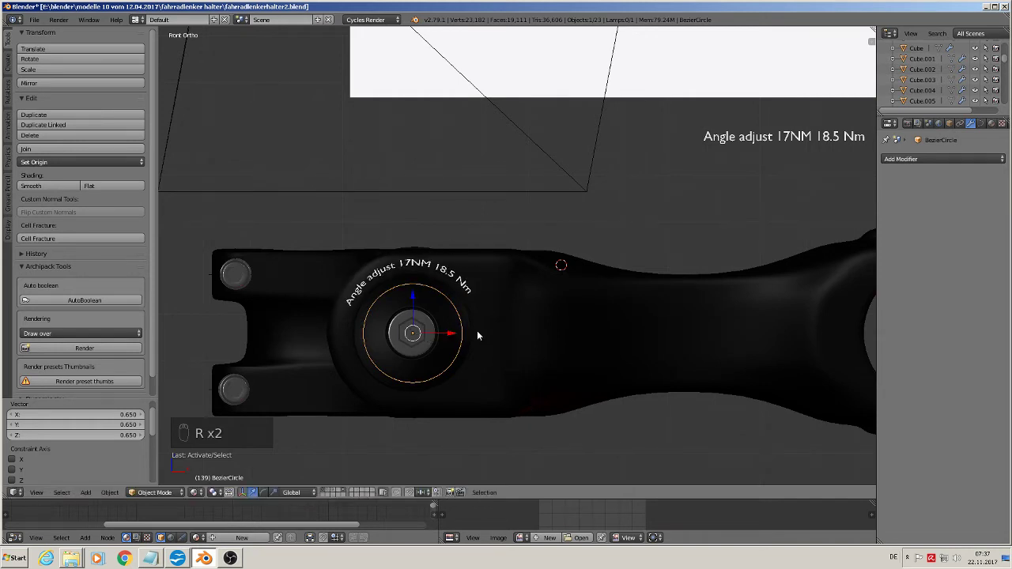
pyautogui.press('g')
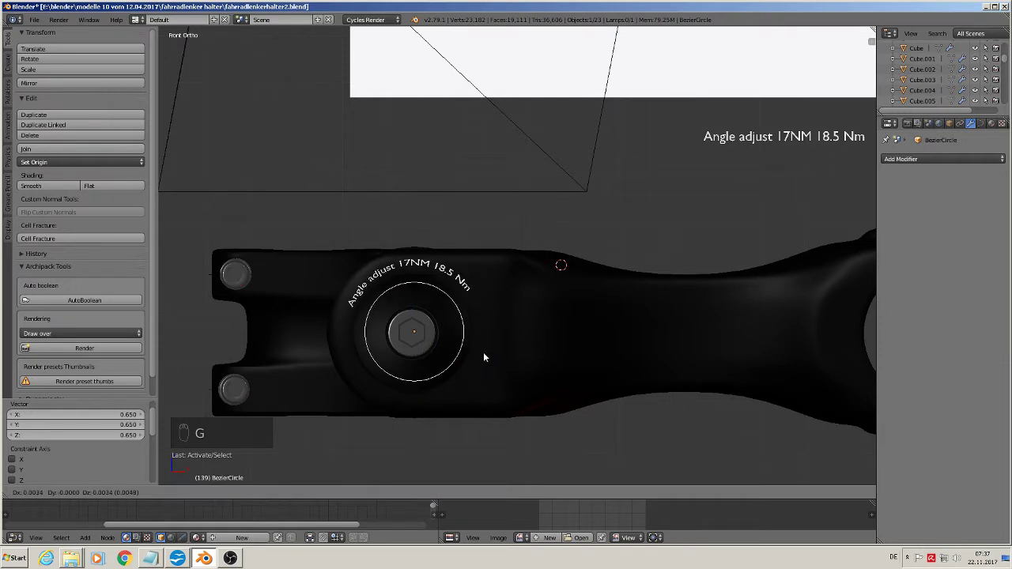
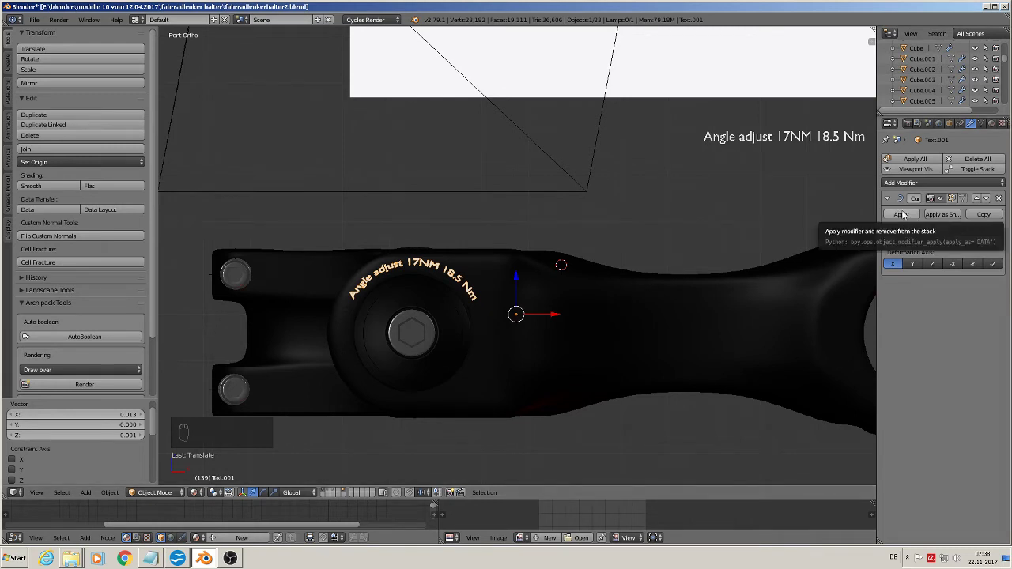
# Apply the Curve modifier and set the label's origin to its geometry
pyautogui.moveTo(906, 214); pyautogui.dragTo(55, 166)
pyautogui.click(57, 166)
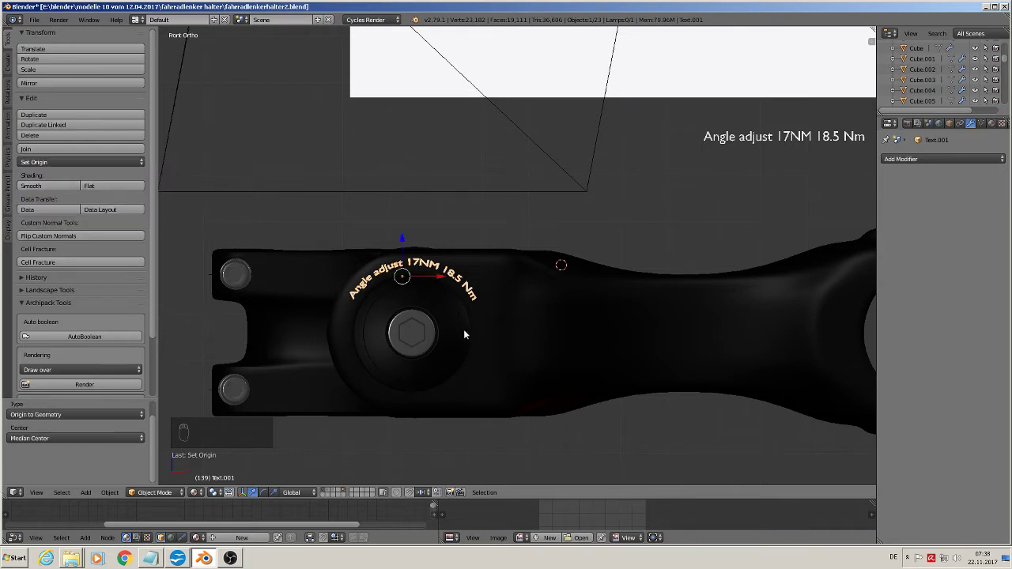
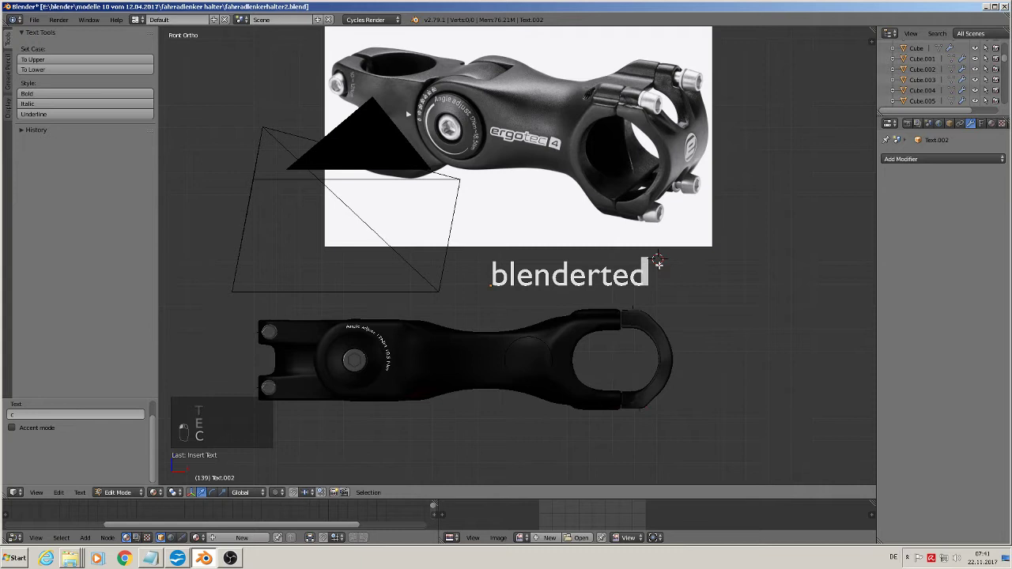
# Finish editing the 'blendertec' lettering and return to object mode
pyautogui.press('Tab')
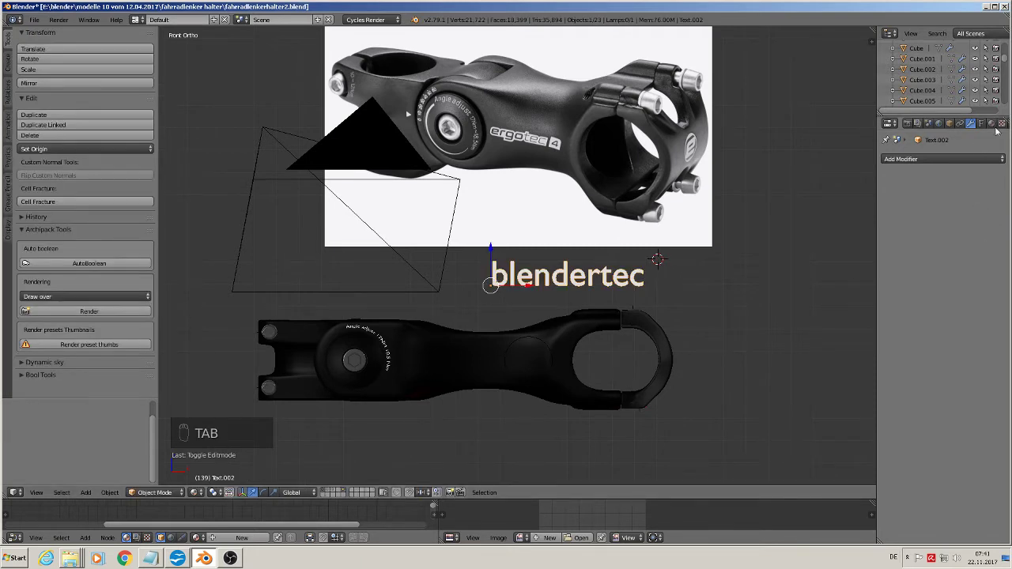
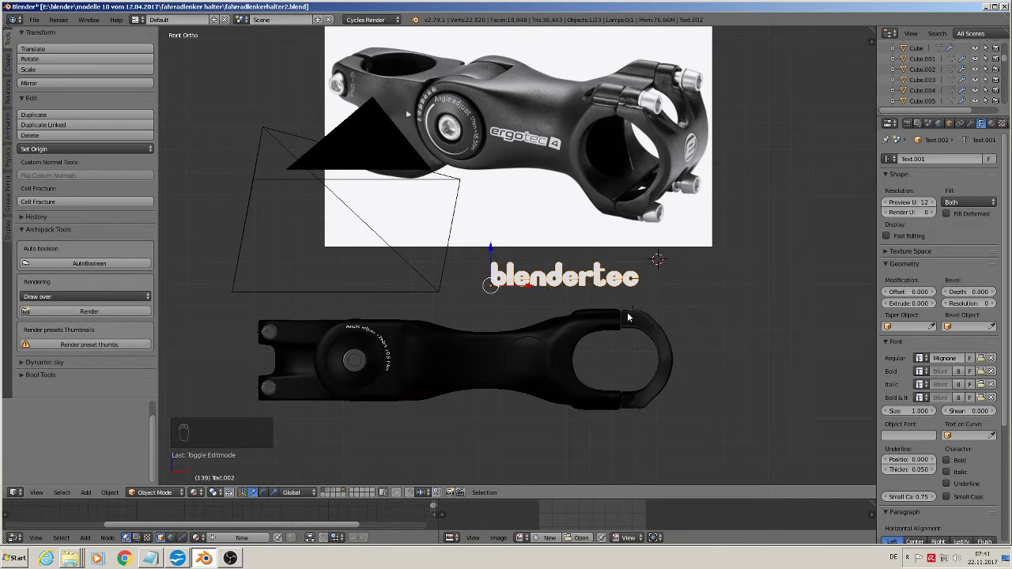
# Move the blendertec text down onto the stem body and orbit to check its placement
pyautogui.press('s')
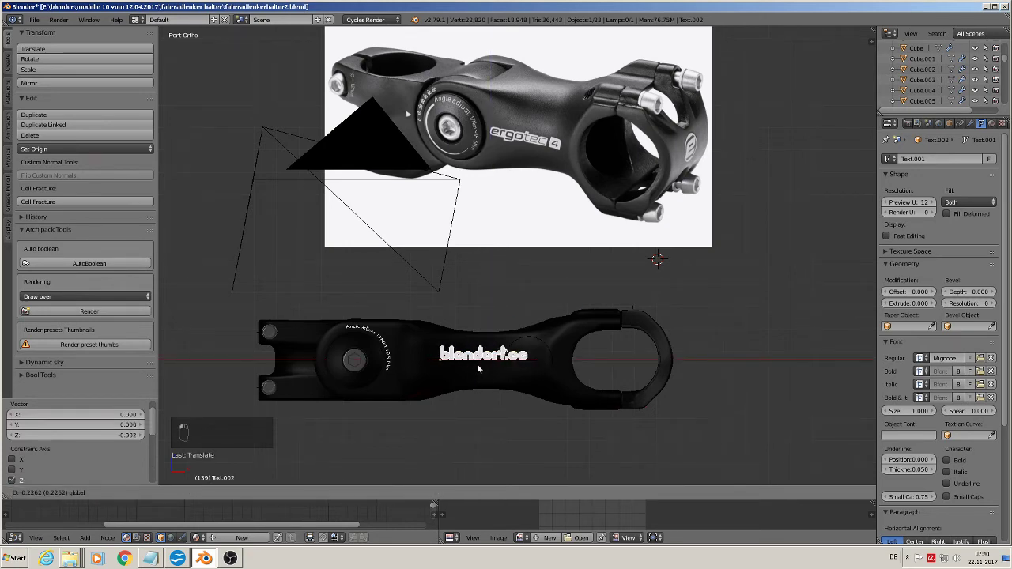
pyautogui.middleClick(487, 380)
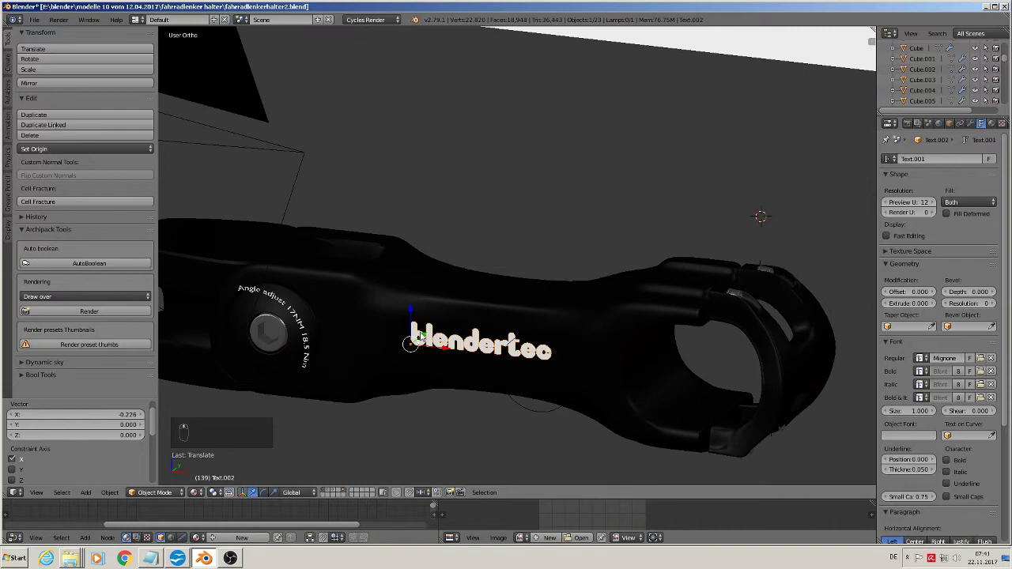
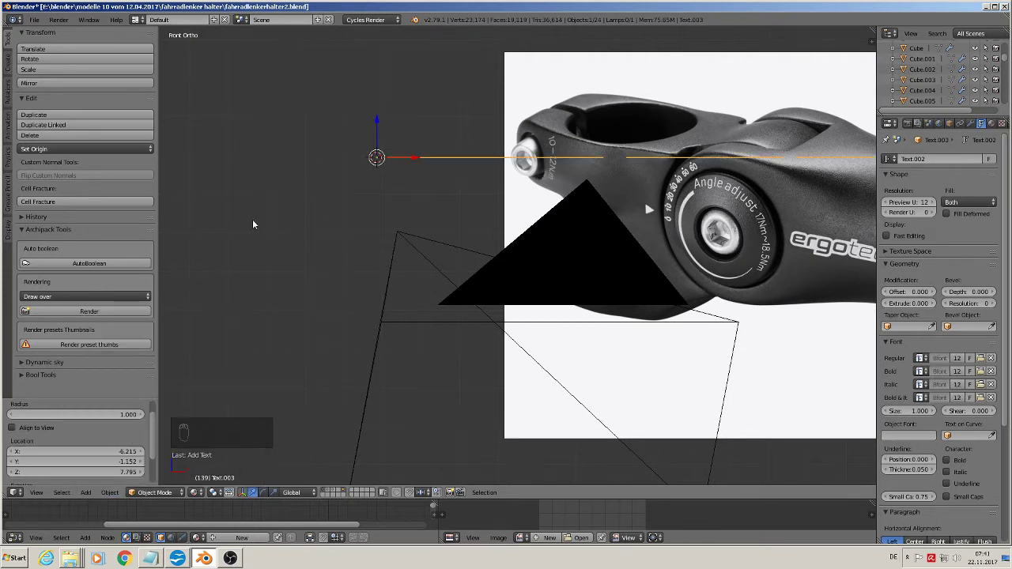
# Orient the new text object and clear its placeholder word for editing
pyautogui.press('r')
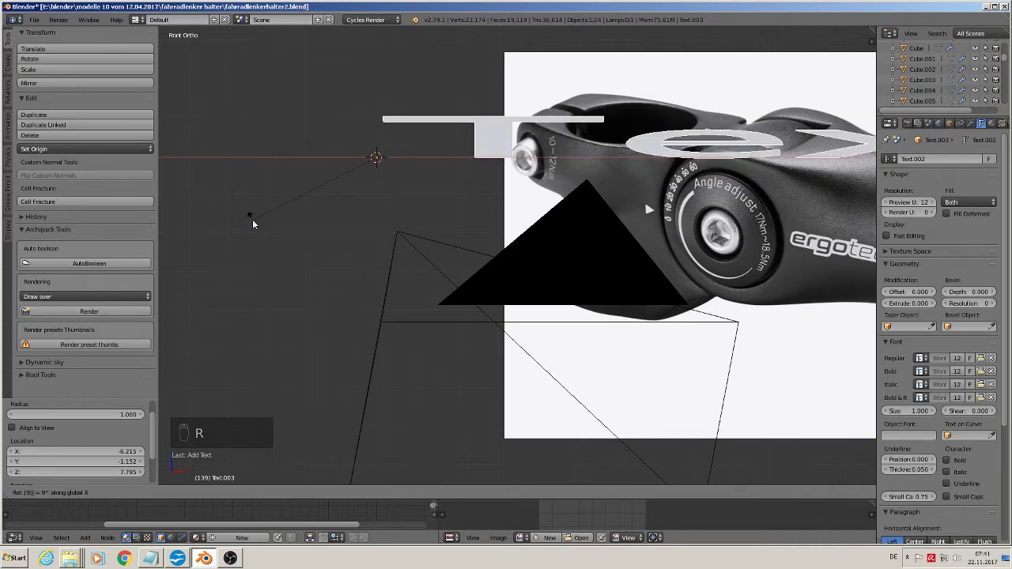
pyautogui.press('s')
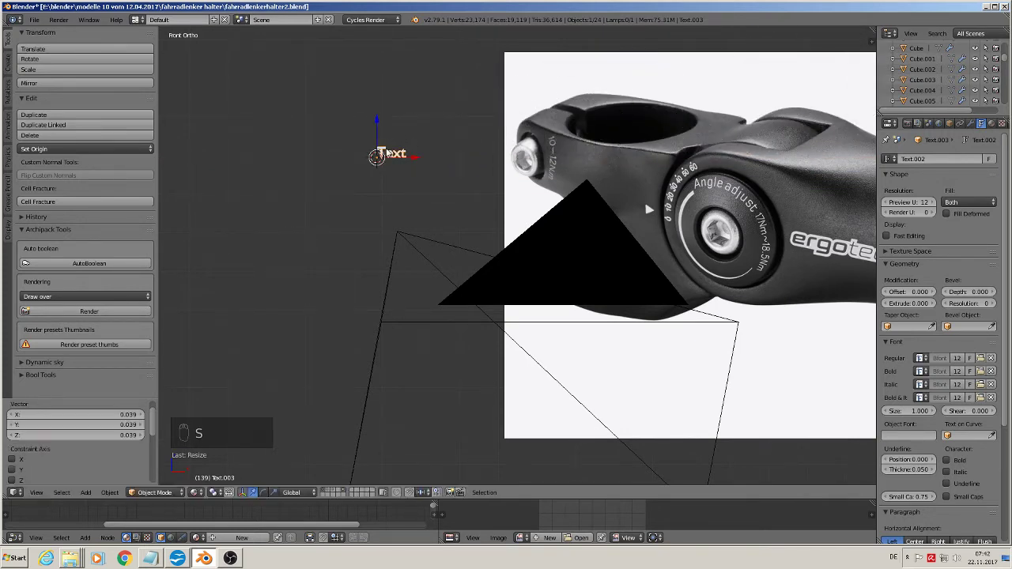
pyautogui.press('Tab')
pyautogui.press('BackSpace')
pyautogui.press('BackSpace')
pyautogui.press('BackSpace')
pyautogui.press('BackSpace')
# Make the text read '10-12N.m' to match the photo's torque marking
pyautogui.press('1')
pyautogui.press('0')
pyautogui.press('-')
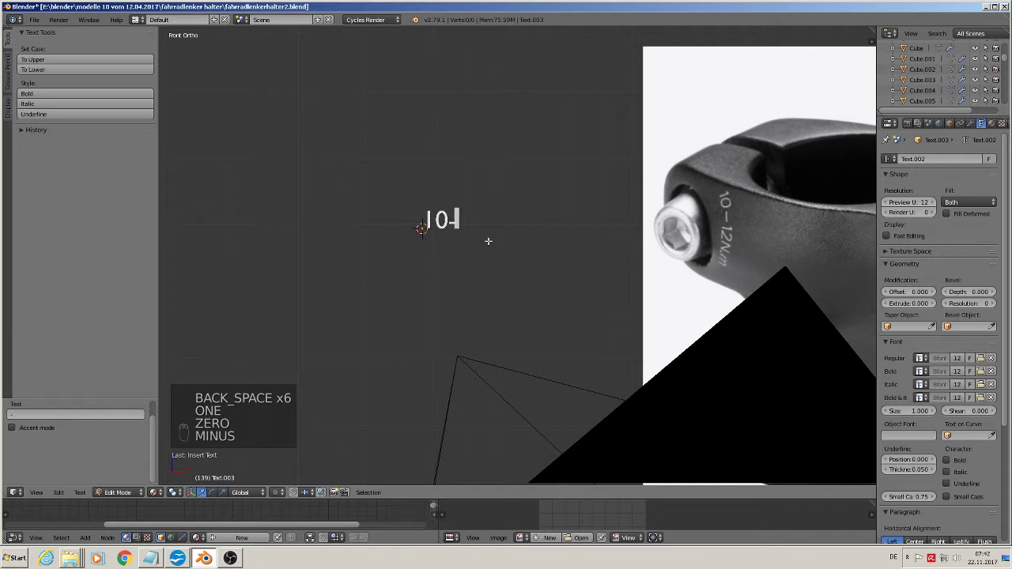
pyautogui.press('1')
pyautogui.press('2')
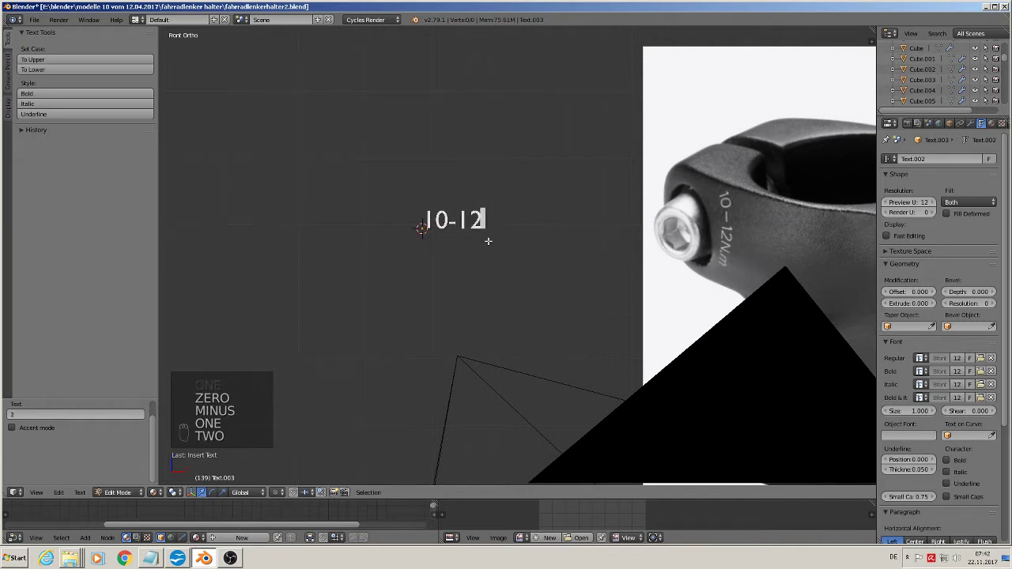
pyautogui.press('shift+n')
pyautogui.press('.')
pyautogui.press('m')
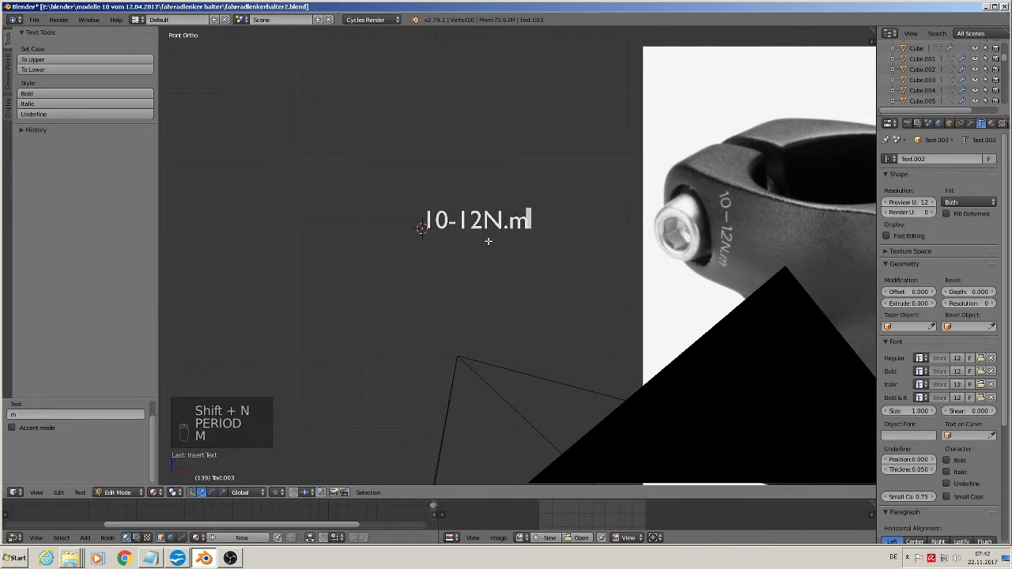
pyautogui.press('Tab')
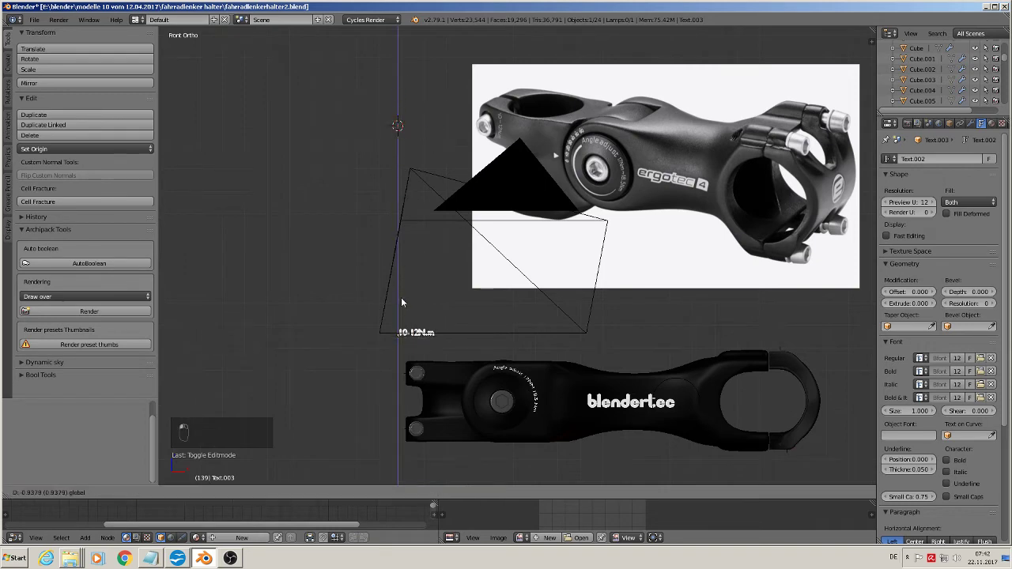
# Shrink the label, then scale and center the guide circle on the small clamp bolt
pyautogui.click(471, 358)
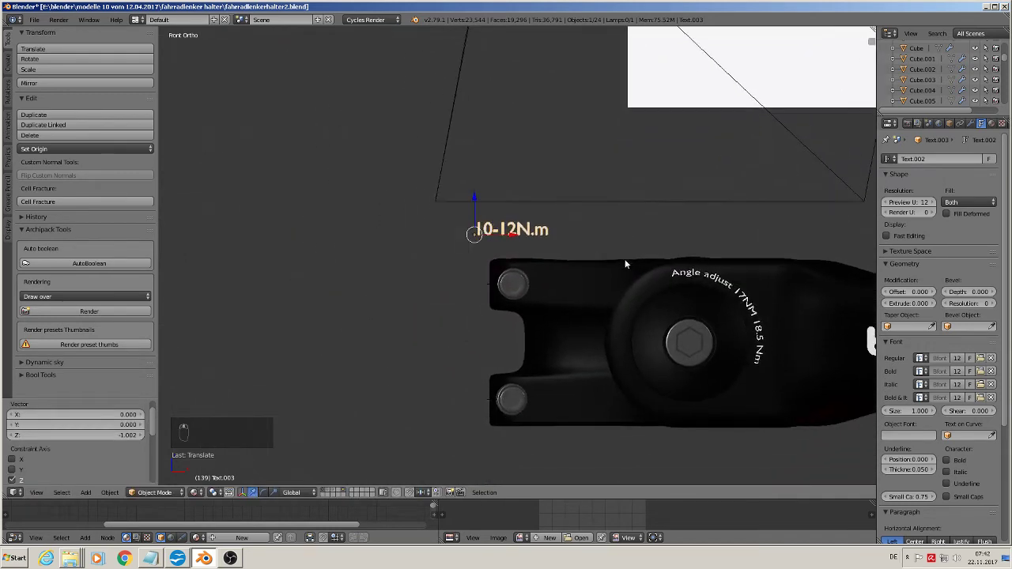
pyautogui.click(814, 291)
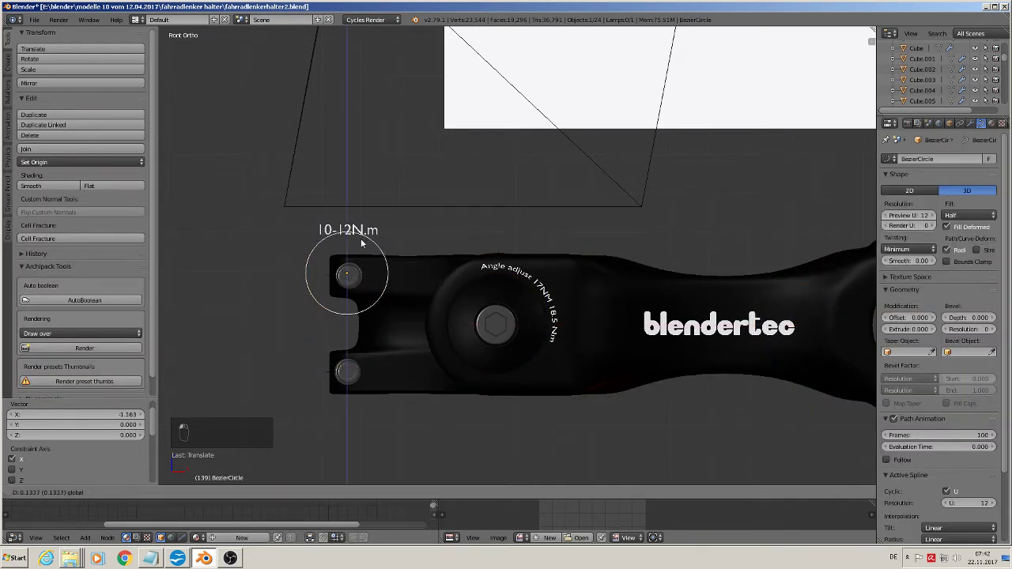
pyautogui.moveTo(385, 391); pyautogui.dragTo(482, 329)
pyautogui.press('s')
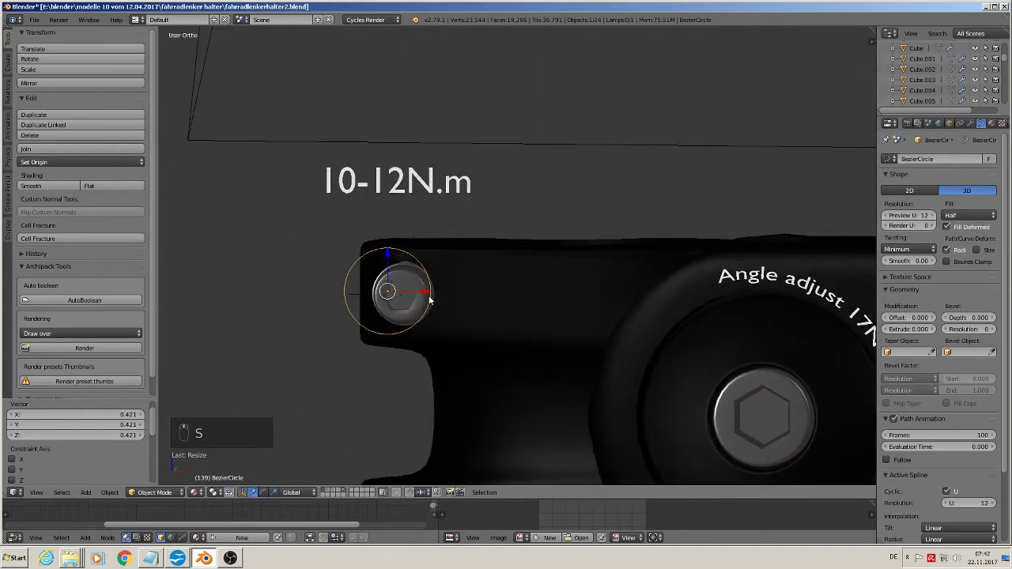
pyautogui.press('KP_1')
pyautogui.press('g')
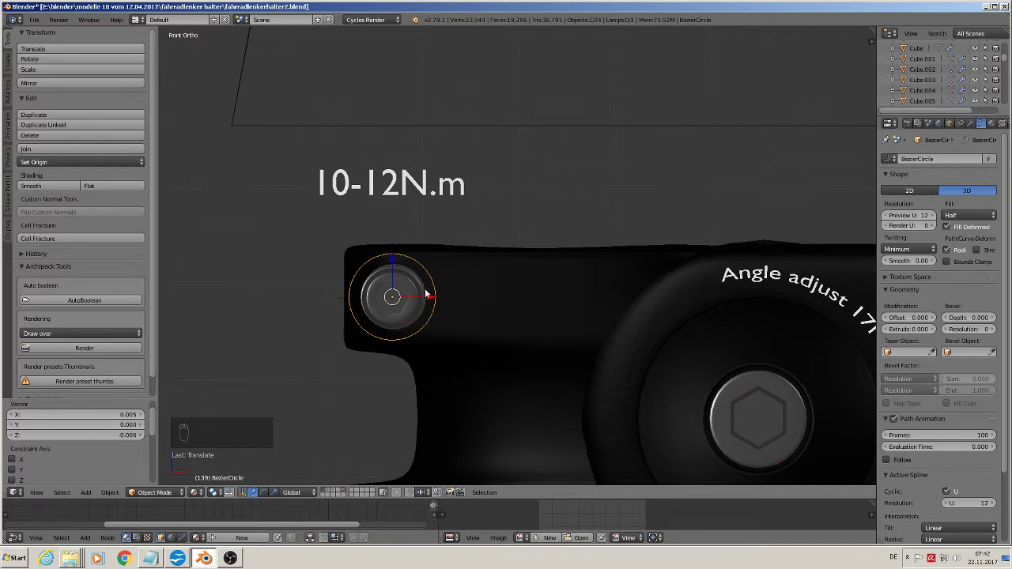
pyautogui.moveTo(427, 297); pyautogui.dragTo(398, 198)
# Duplicate the 10-12N.m label and move the copy downward
pyautogui.press('shift+d')
pyautogui.moveTo(319, 163); pyautogui.dragTo(323, 200)
# Convert the label copy to a mesh, shrink it and bend it around the guide circle by the small bolt
pyautogui.press('alt+c')
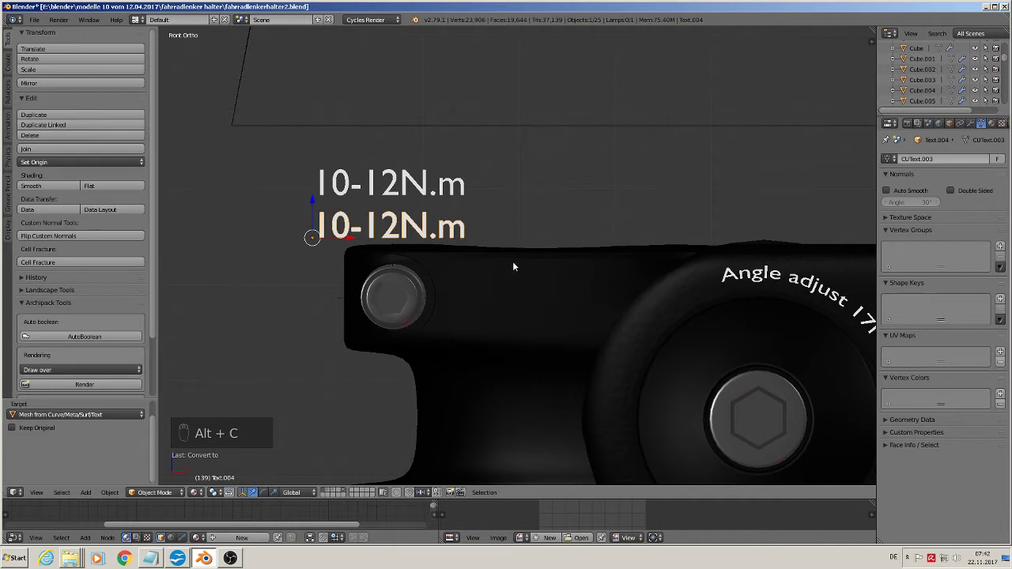
pyautogui.press('s')
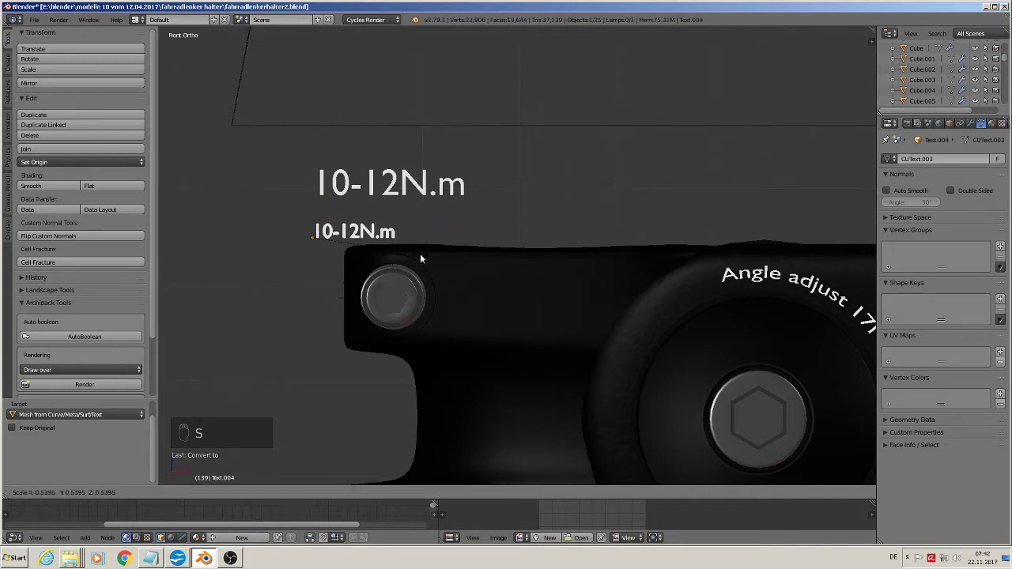
pyautogui.moveTo(395, 237); pyautogui.dragTo(974, 125)
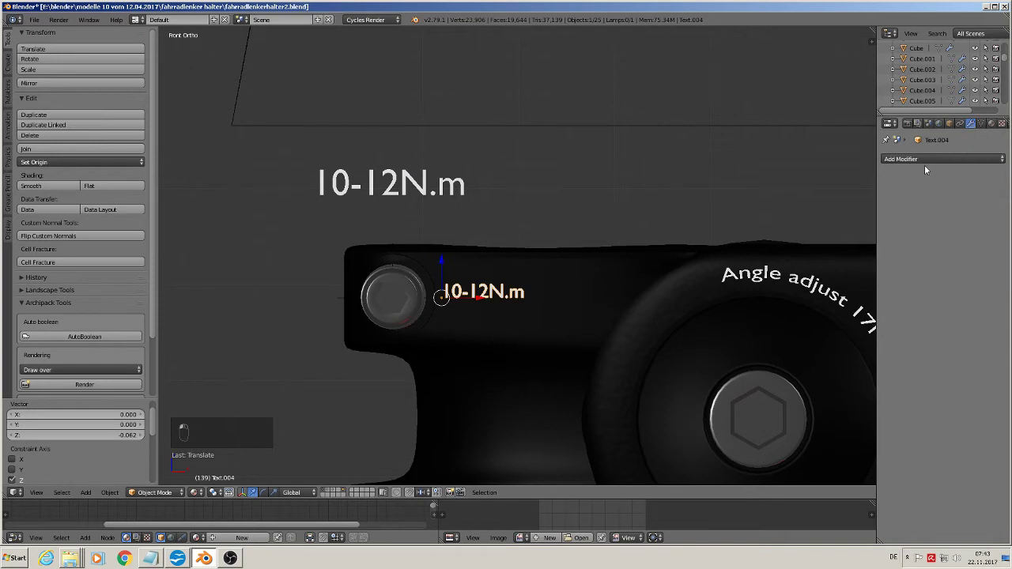
pyautogui.moveTo(896, 222); pyautogui.dragTo(918, 243)
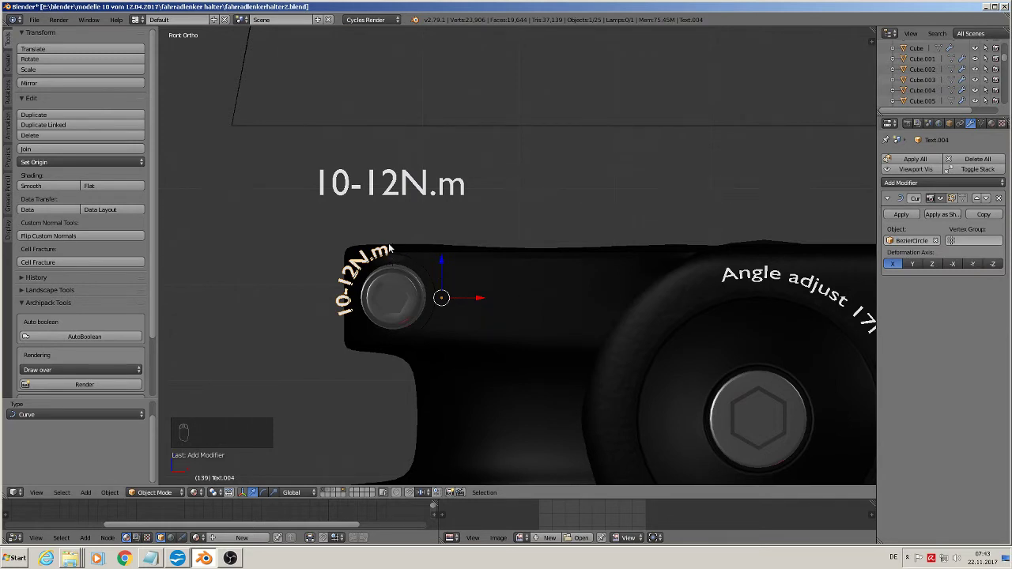
# Resize and rotate the curved label into place beside the upper bolt, moving the flat original to another layer
pyautogui.press('s')
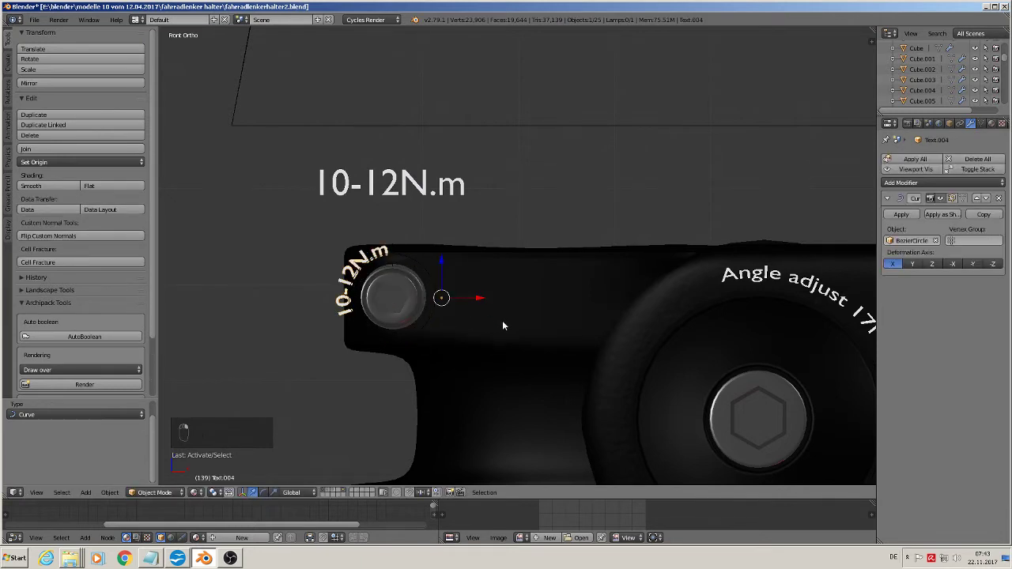
pyautogui.press('s')
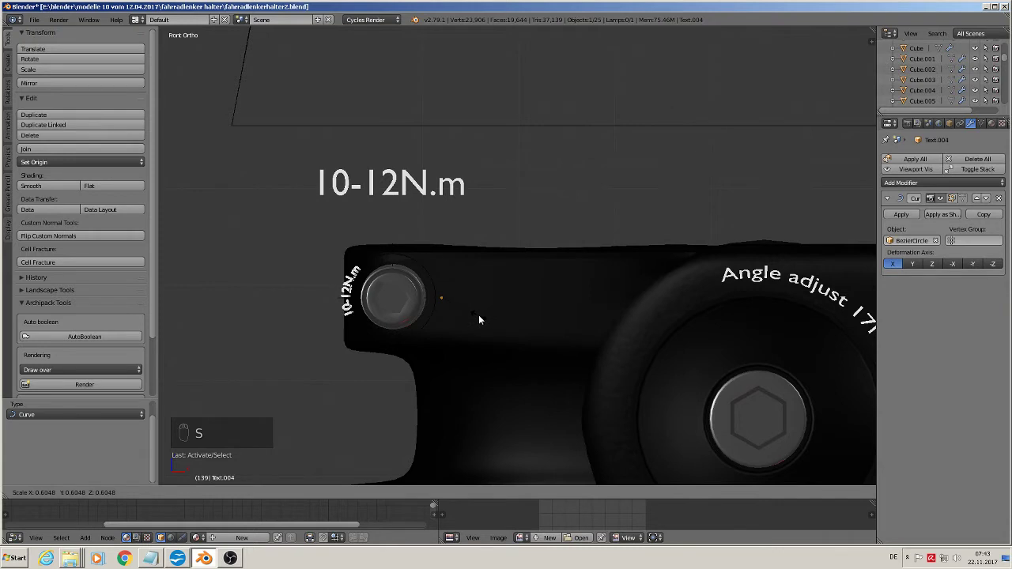
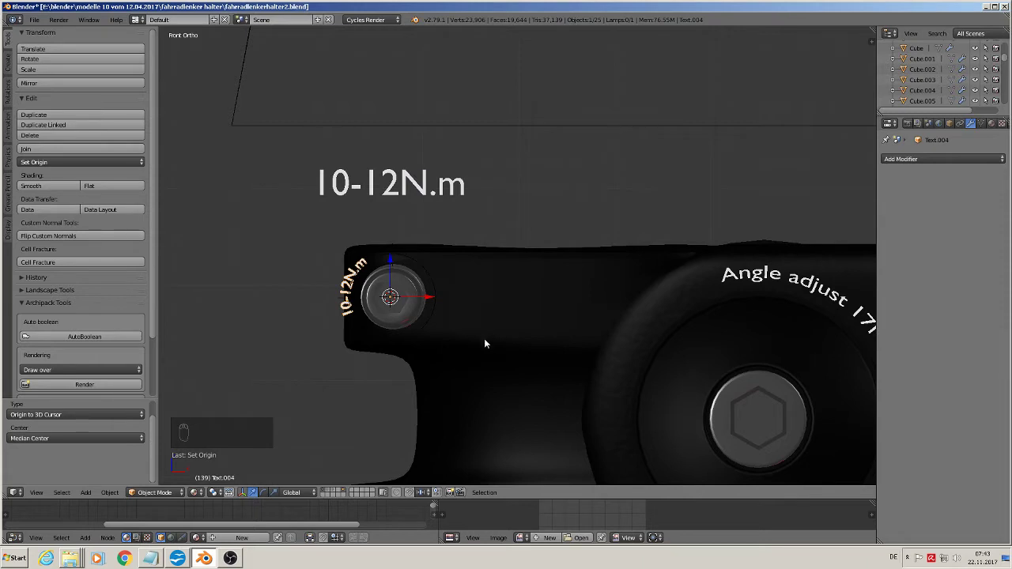
pyautogui.press('r')
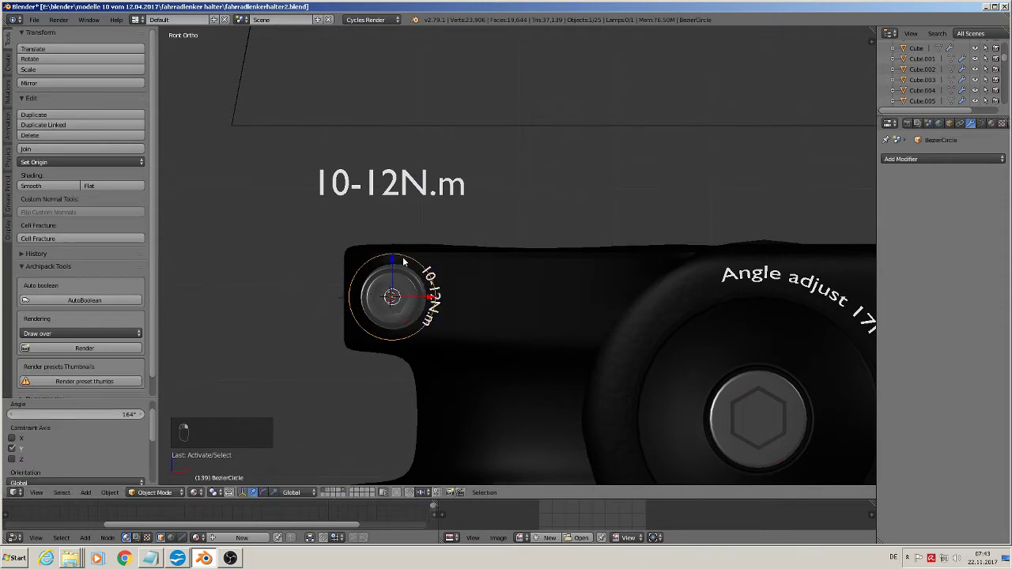
pyautogui.middleClick(405, 302)
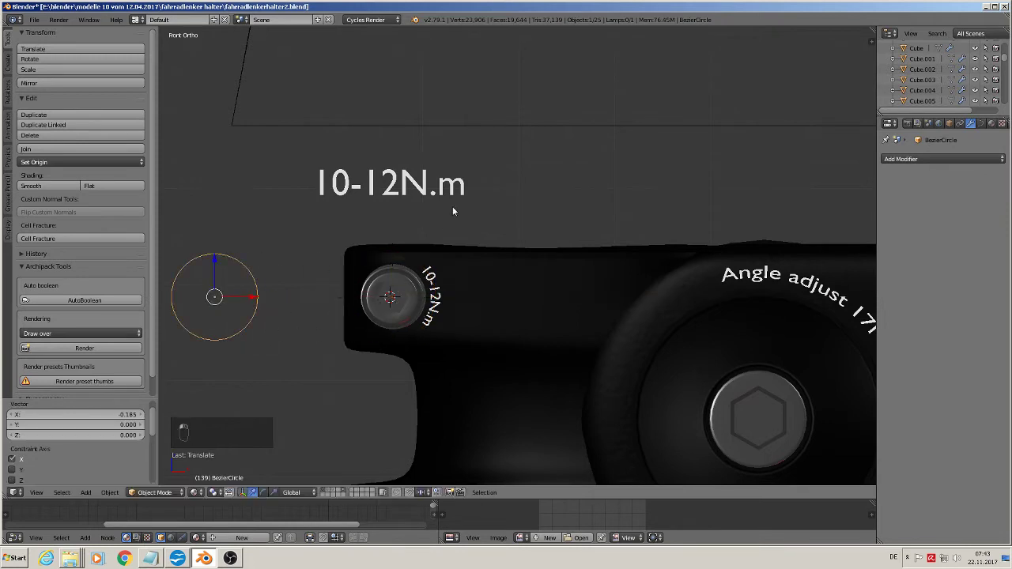
pyautogui.moveTo(428, 176); pyautogui.dragTo(433, 184)
pyautogui.press('m')
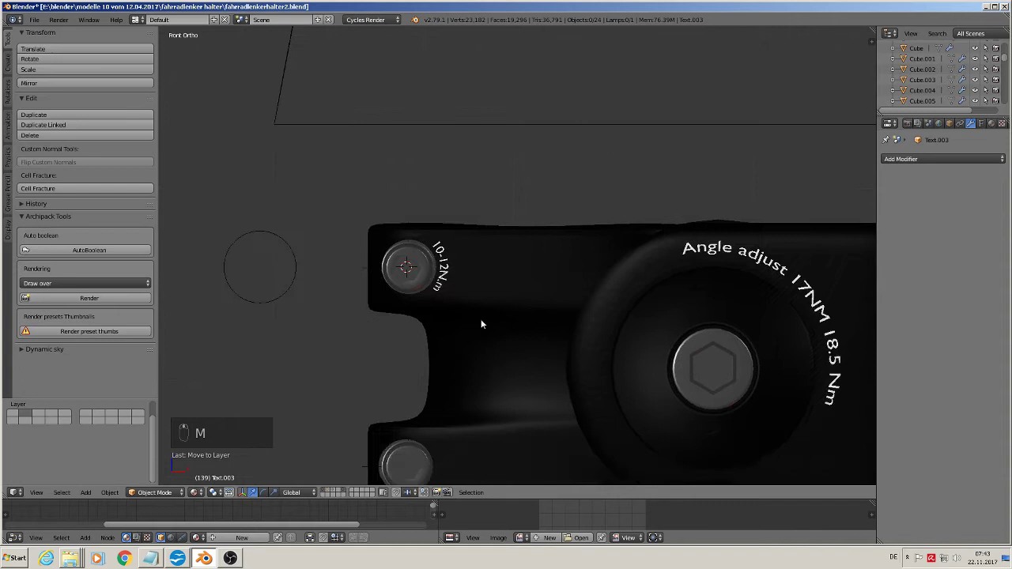
# Duplicate the curved 10-12N.m label onto the lower clamp bolt and deselect everything
pyautogui.click(465, 173)
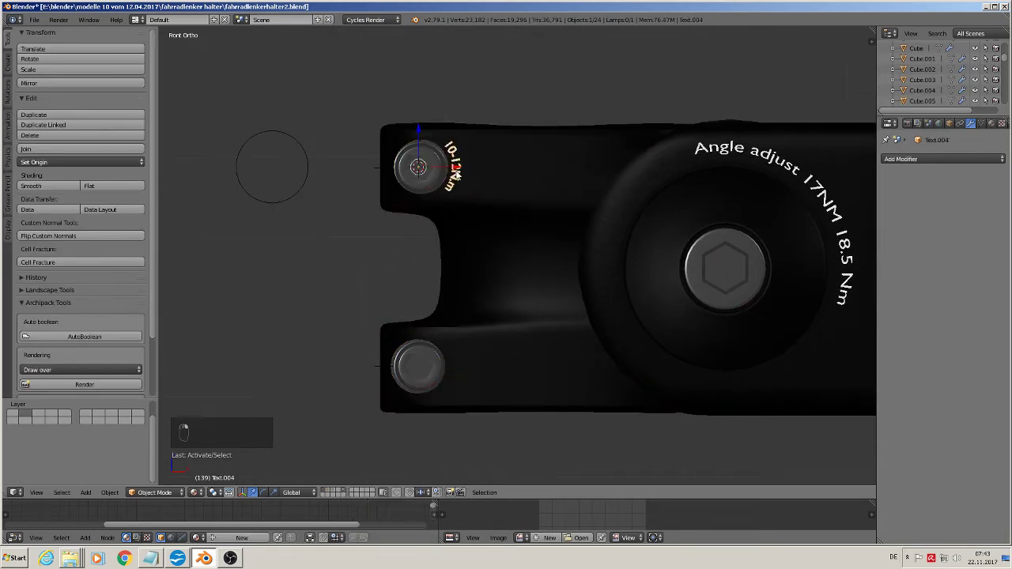
pyautogui.press('shift+d')
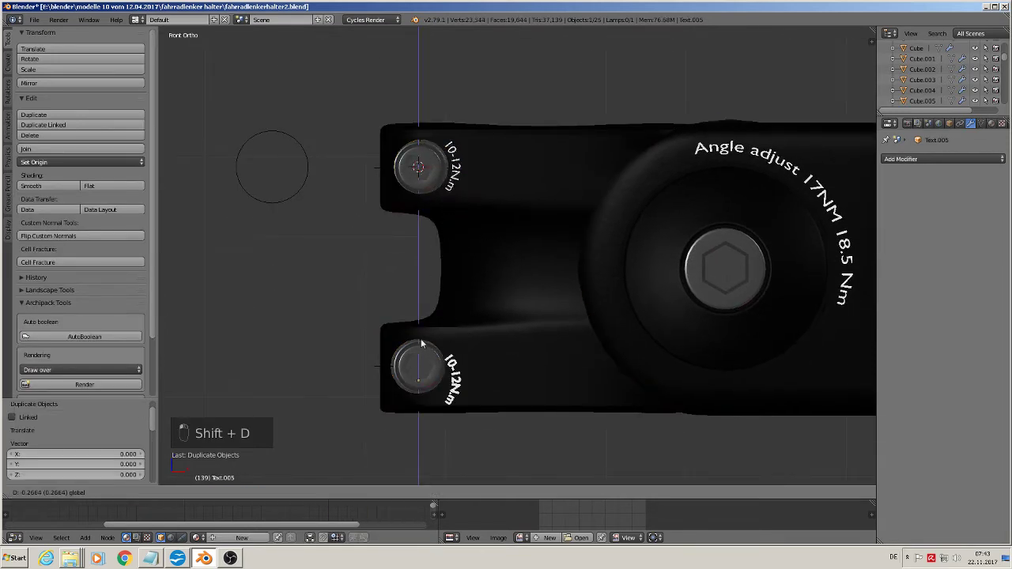
pyautogui.press('a')
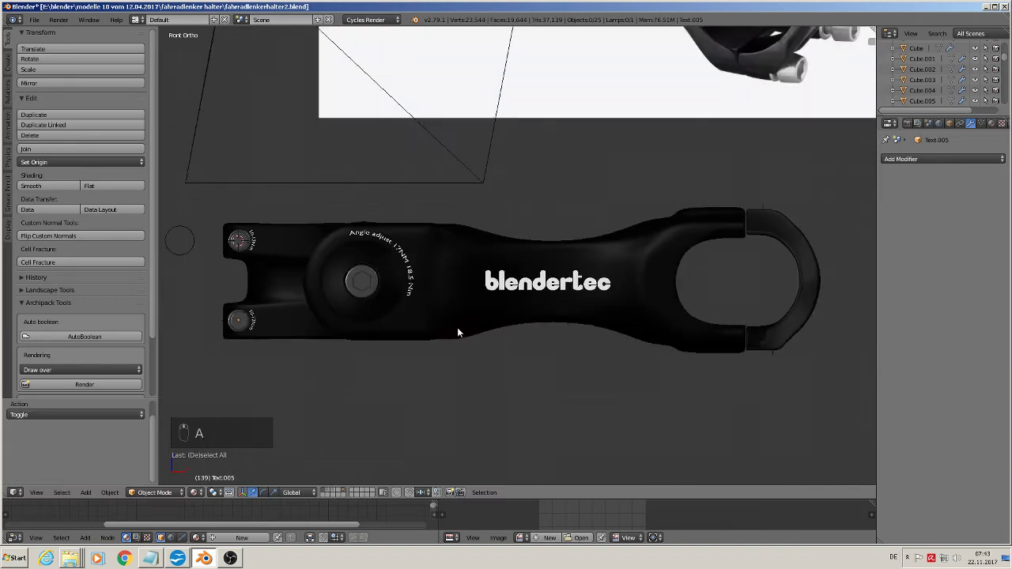
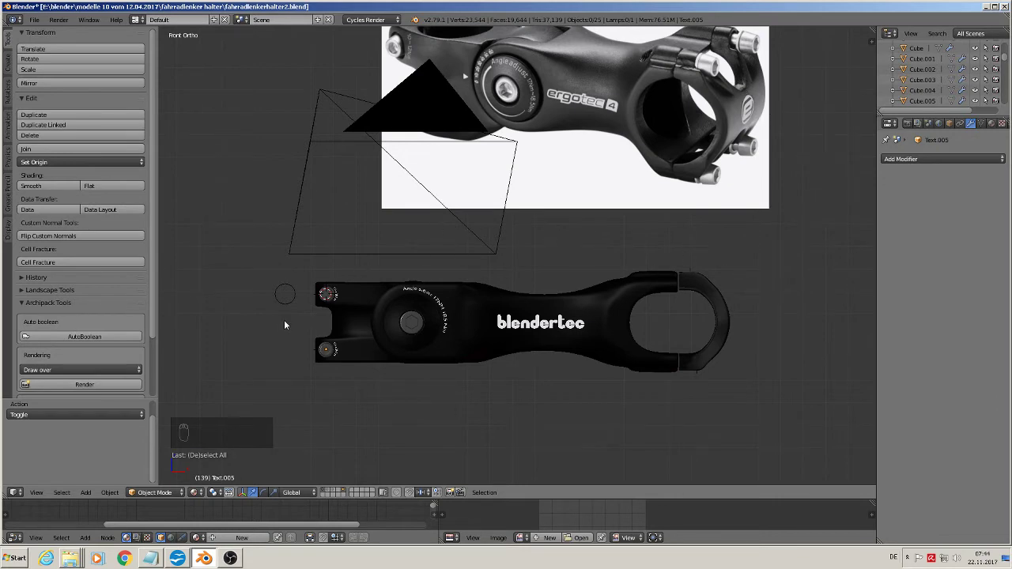
# Add a text object by the reference photo, rotate it upright and clear its placeholder
pyautogui.middleClick(296, 324)
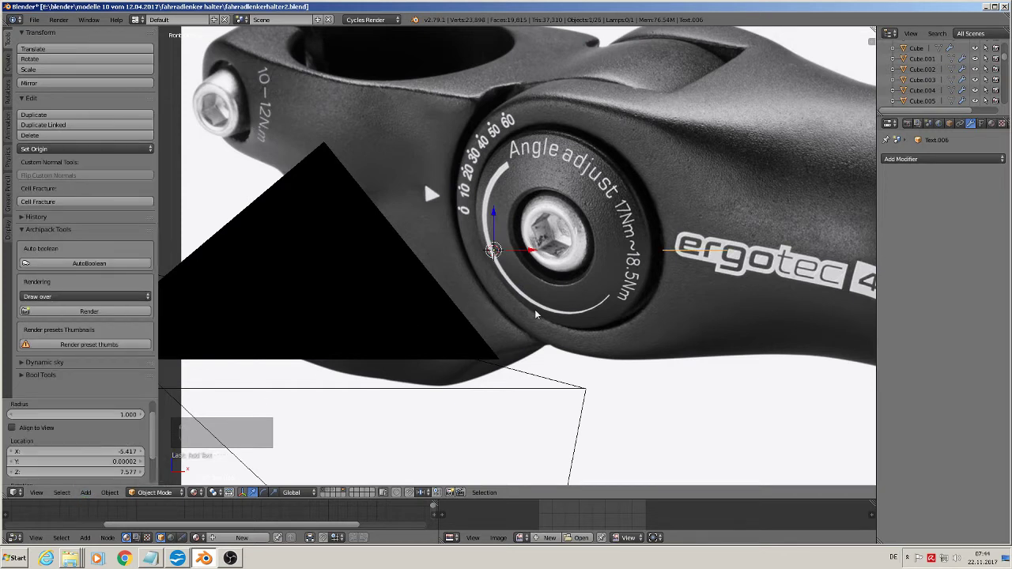
pyautogui.press('r')
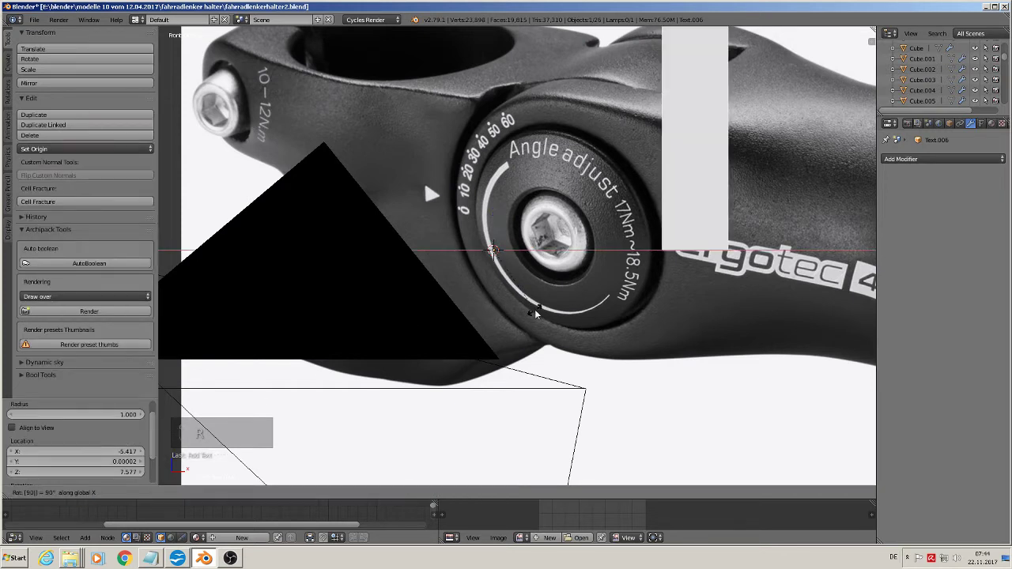
pyautogui.press('s')
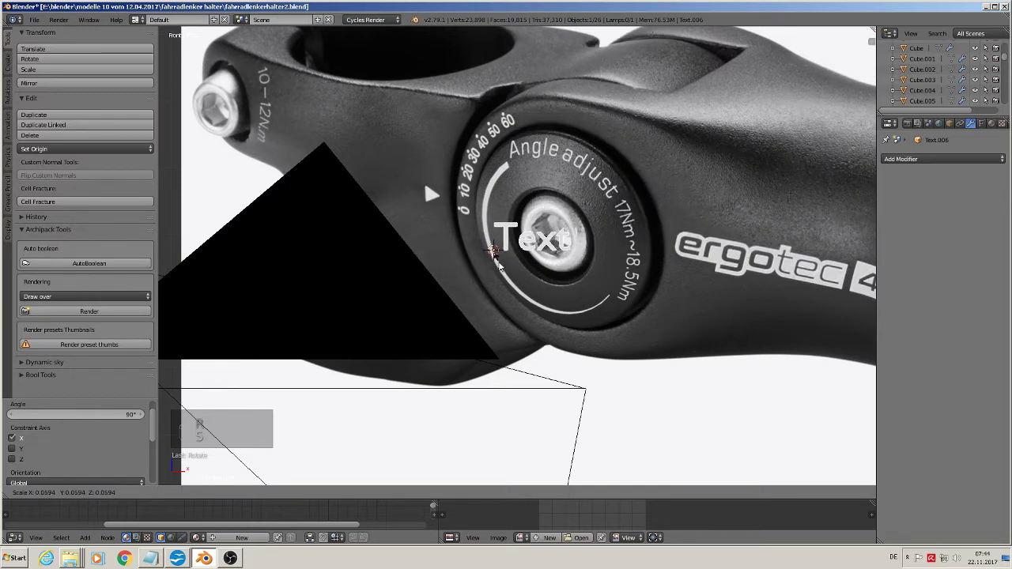
pyautogui.press('Tab')
pyautogui.press('BackSpace')
pyautogui.press('BackSpace')
pyautogui.press('BackSpace')
pyautogui.press('BackSpace')
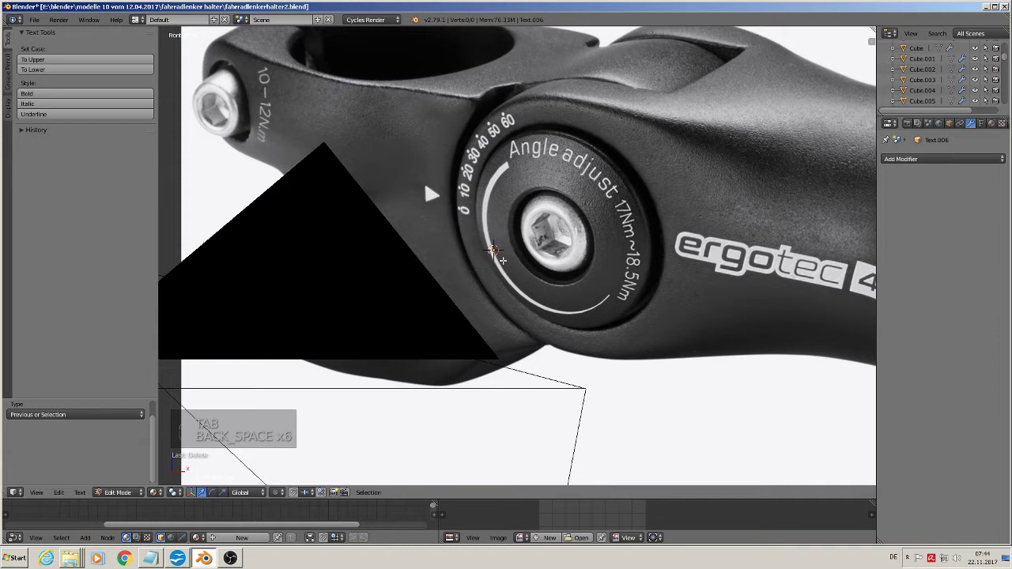
pyautogui.press('0')
pyautogui.press('space')
pyautogui.press('1')
pyautogui.press('0')
pyautogui.press('space')
pyautogui.press('2')
pyautogui.press('0')
pyautogui.press('3')
pyautogui.press('0')
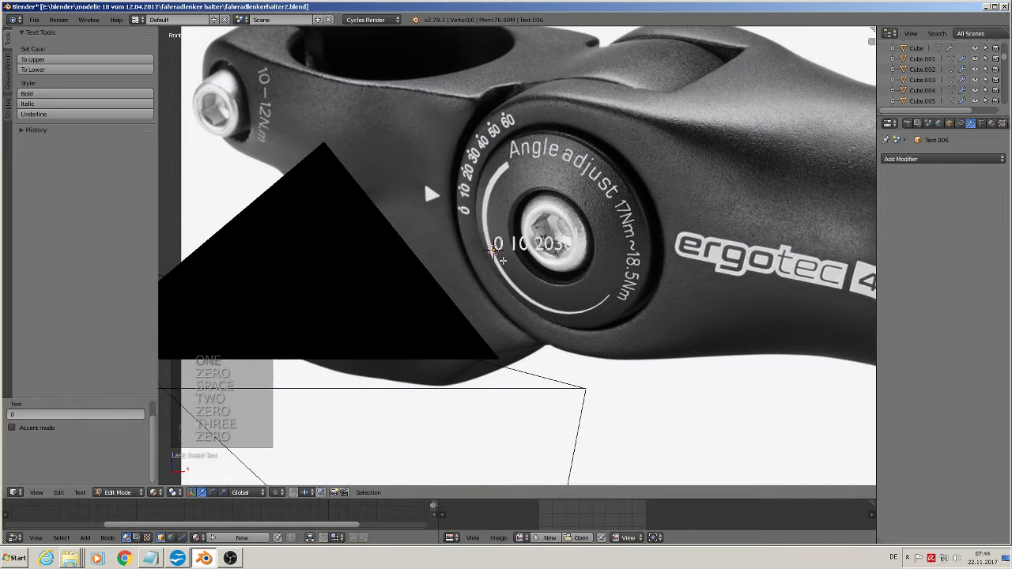
pyautogui.press('BackSpace')
pyautogui.press('BackSpace')
pyautogui.press('space')
pyautogui.press('3')
pyautogui.press('0')
pyautogui.press('space')
pyautogui.press('4')
pyautogui.press('0')
pyautogui.press('space')
pyautogui.press('5')
pyautogui.press('0')
pyautogui.press('space')
pyautogui.press('6')
pyautogui.press('0')
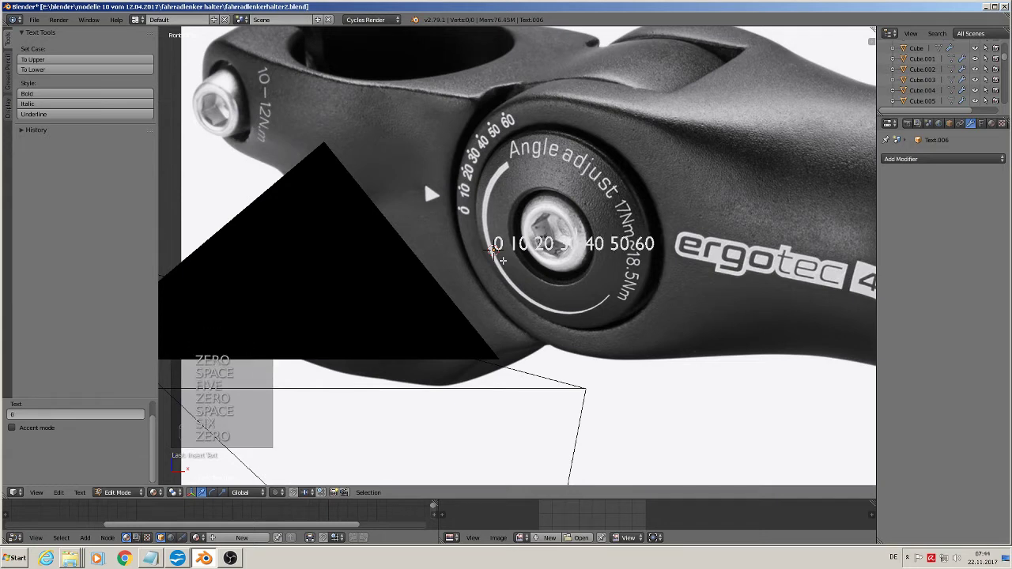
pyautogui.press('Tab')
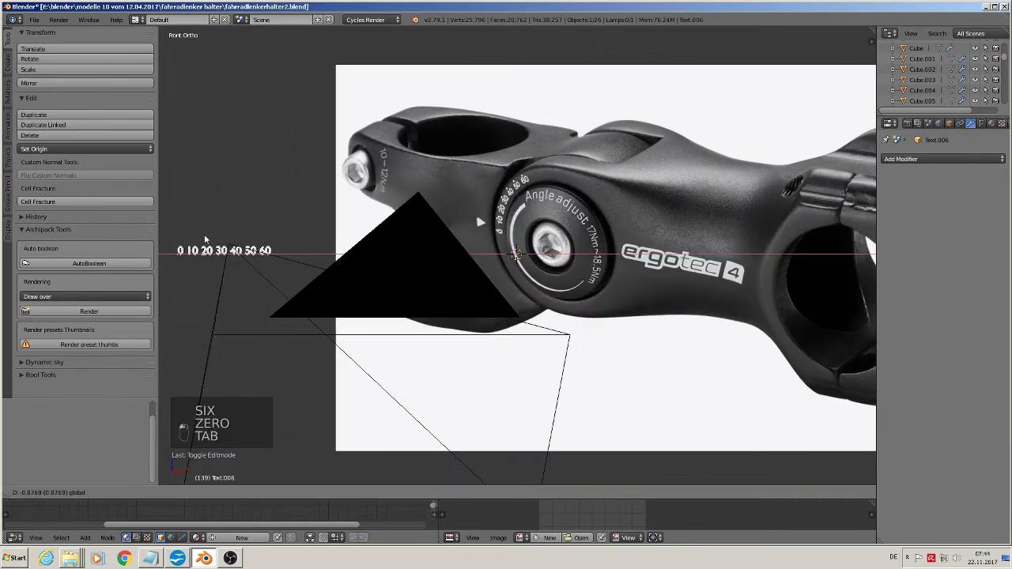
# Move and scale the scale-number text to sit just above the holder
pyautogui.click(674, 77)
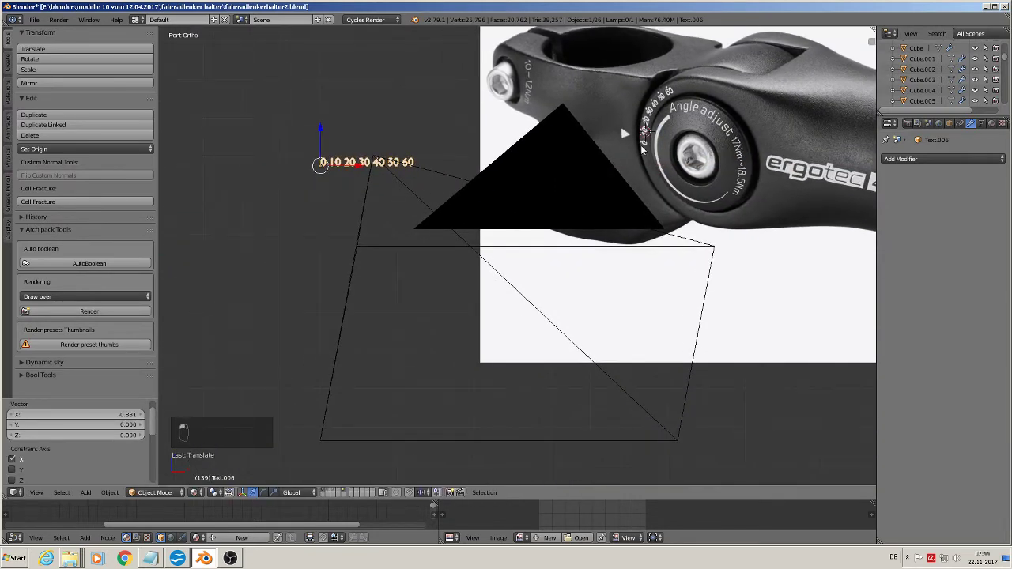
pyautogui.moveTo(377, 65); pyautogui.dragTo(554, 76)
pyautogui.click(560, 326)
pyautogui.middleClick(560, 329)
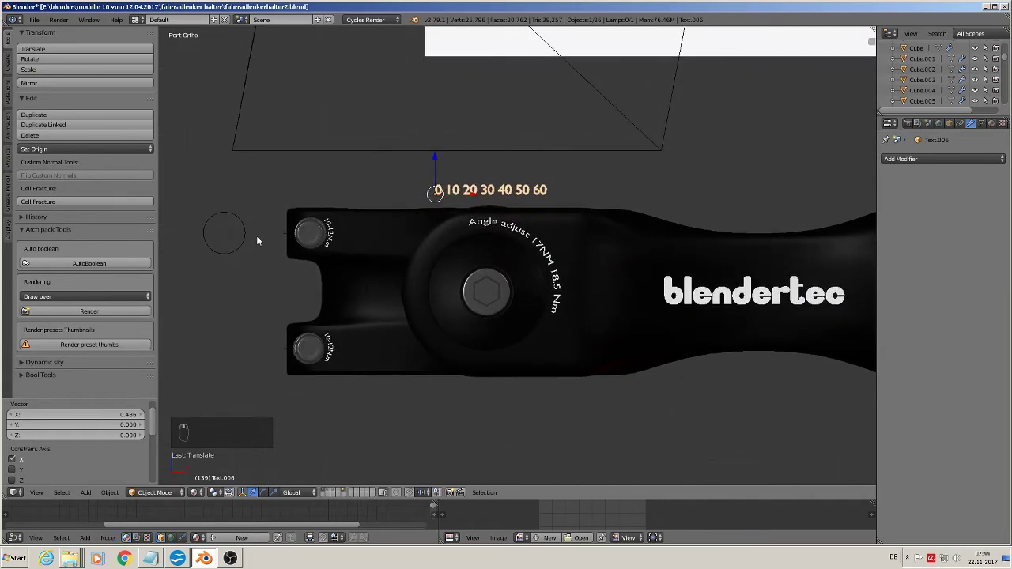
pyautogui.rightClick(246, 235)
pyautogui.press('g')
pyautogui.press('s')
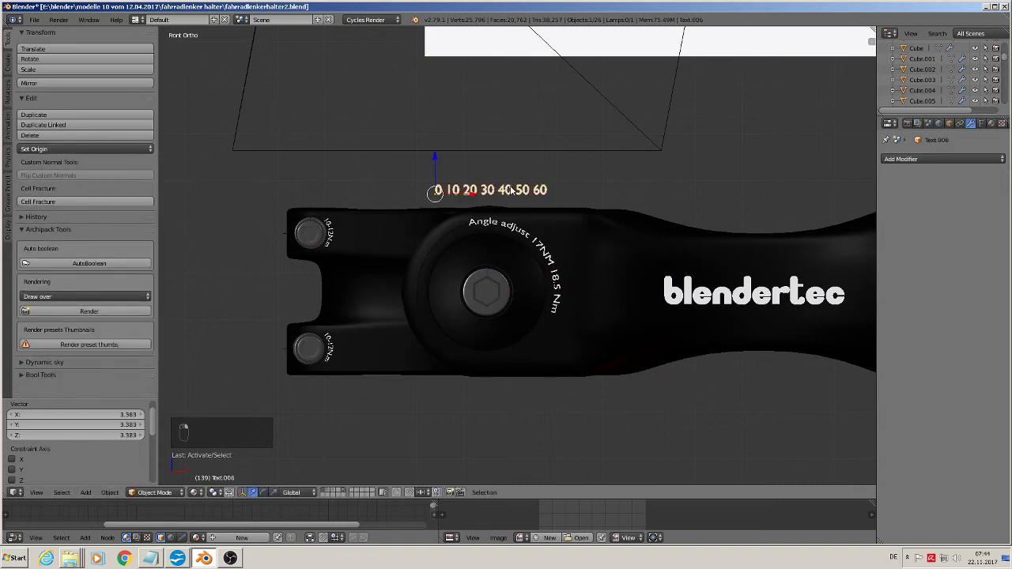
pyautogui.moveTo(440, 164); pyautogui.dragTo(442, 158)
# Duplicate the number text and convert the copy into a mesh
pyautogui.press('shift+d')
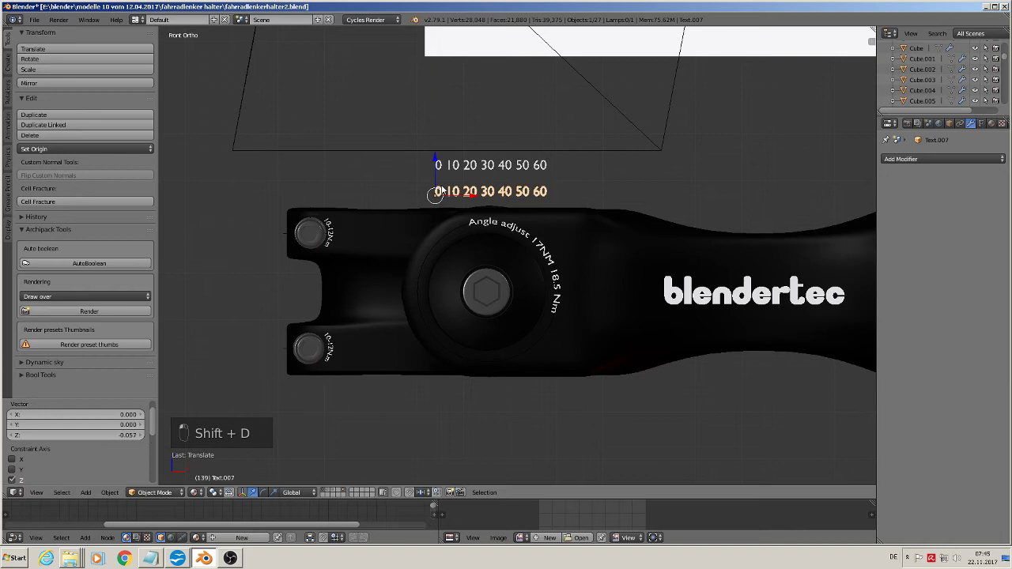
pyautogui.press('alt+c')
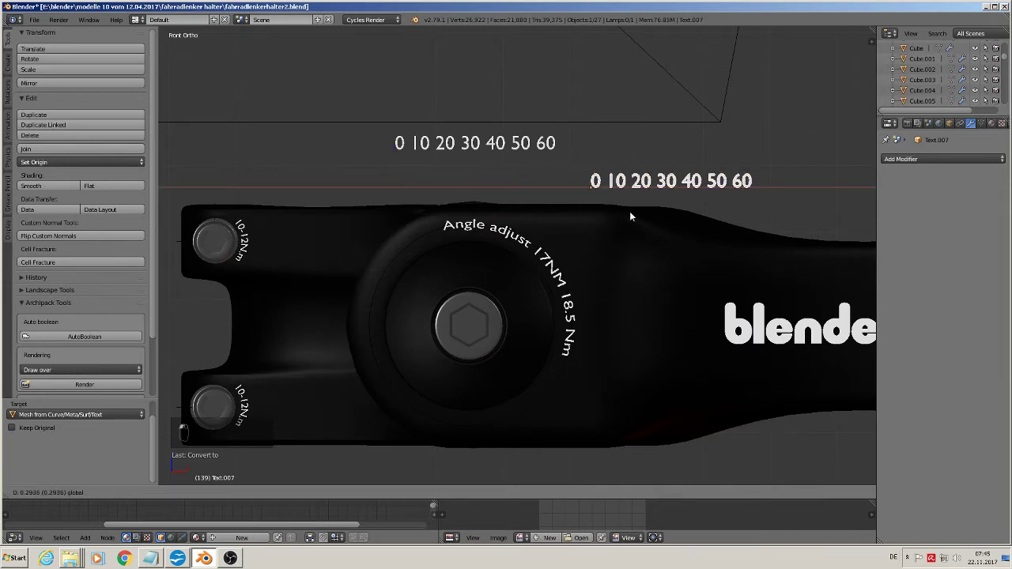
pyautogui.middleClick(599, 237)
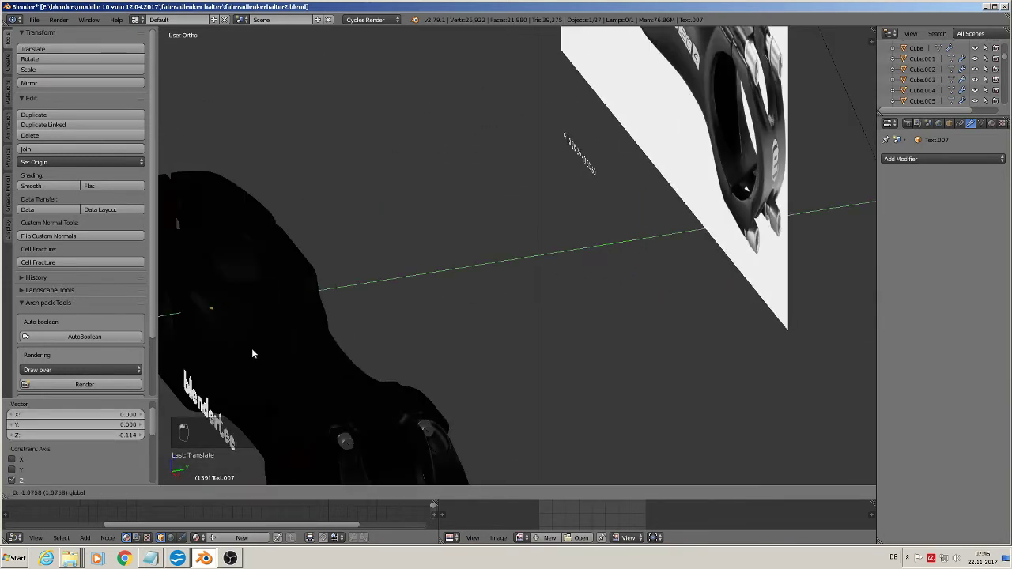
# Scale and reposition the curved numbers so they arc along the circle around the large bolt
pyautogui.press('KP_1')
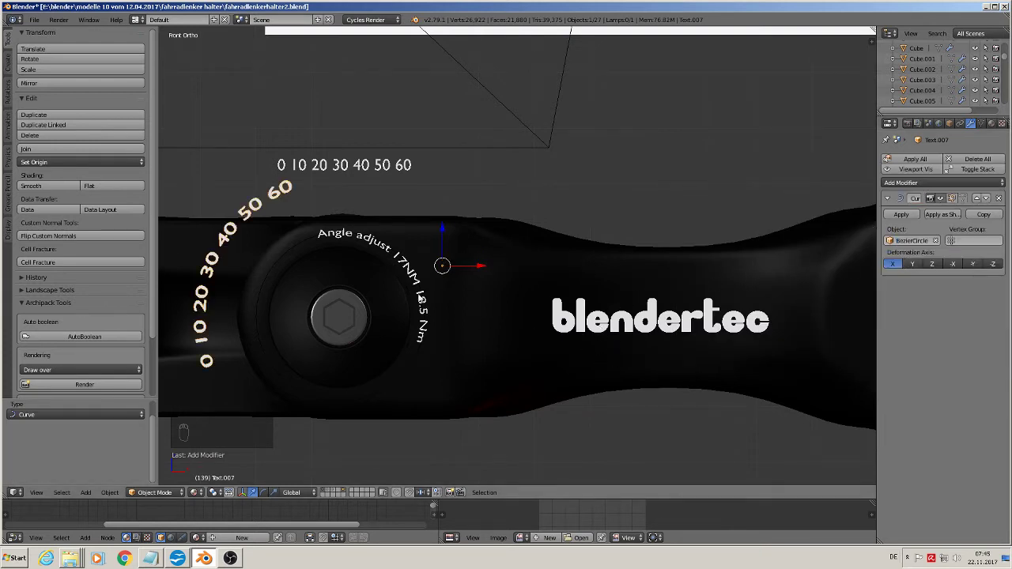
pyautogui.press('s')
pyautogui.click(515, 375)
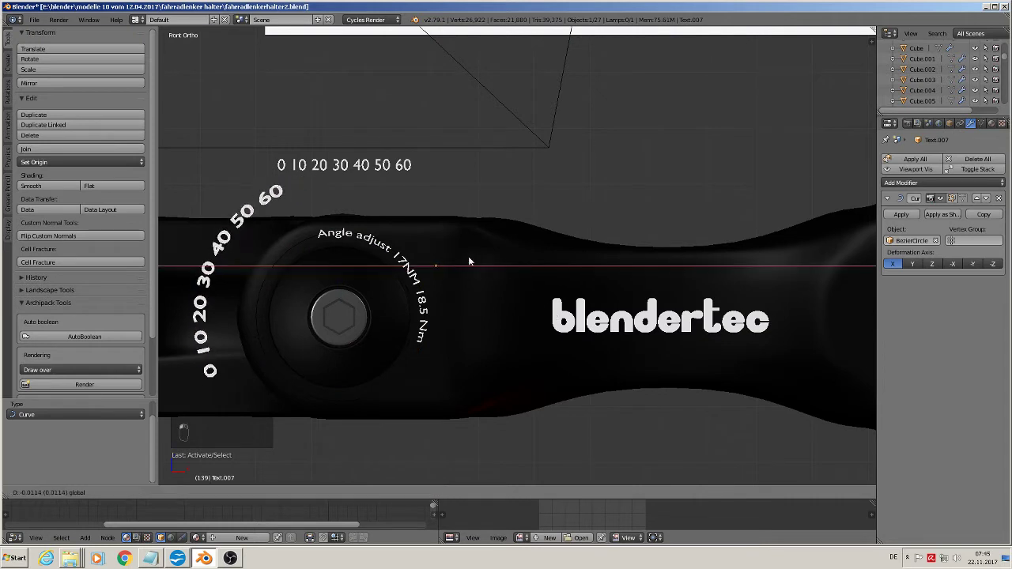
pyautogui.press('g')
pyautogui.press('s')
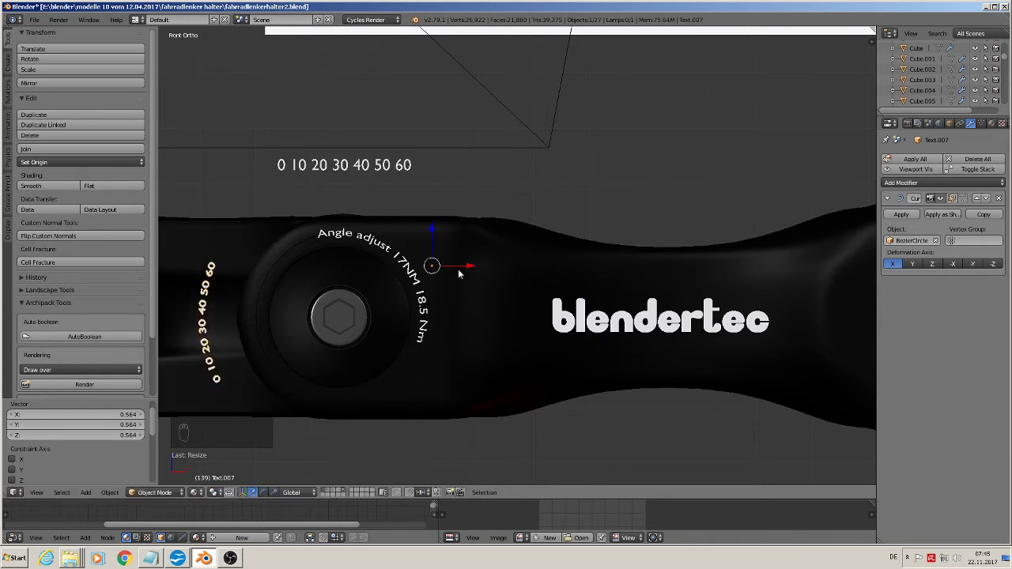
pyautogui.press('g')
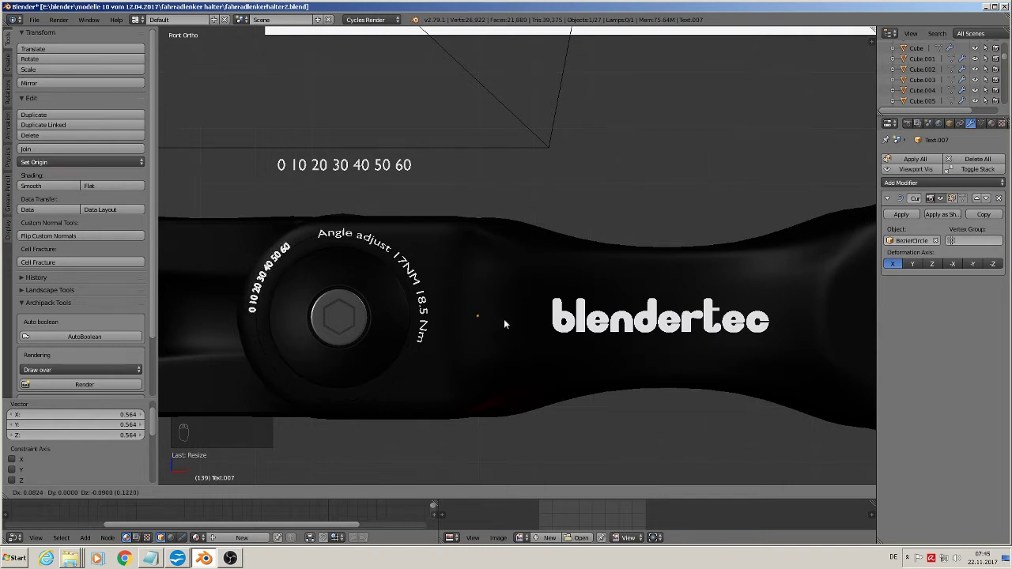
pyautogui.press('s')
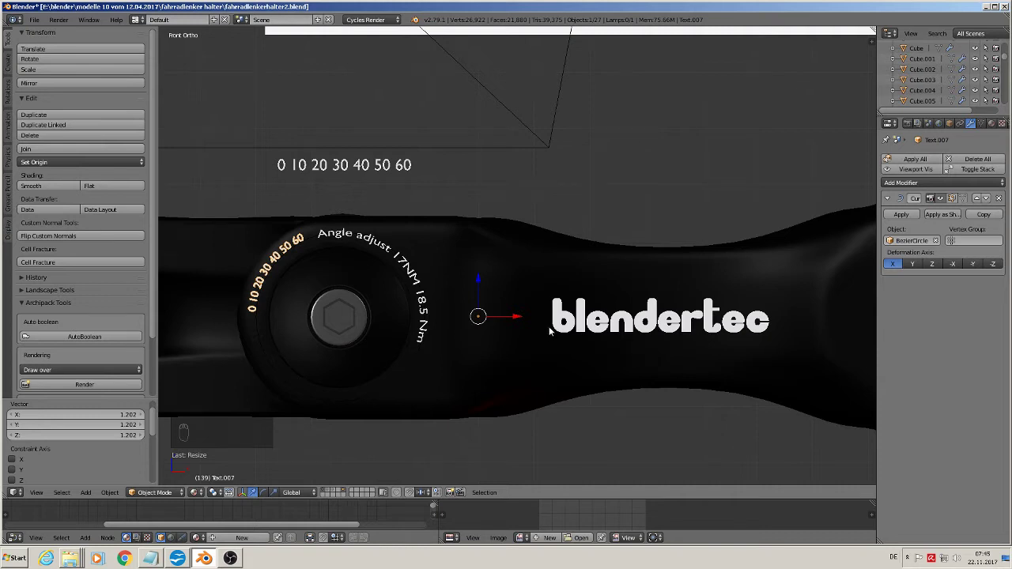
pyautogui.click(915, 214)
pyautogui.press('Tab')
pyautogui.press('Tab')
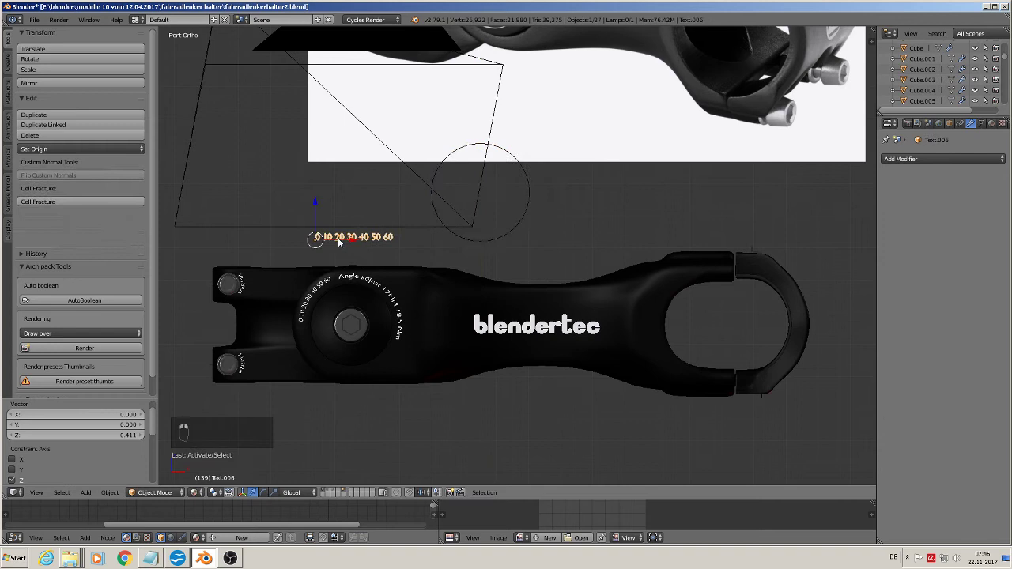
pyautogui.press('m')
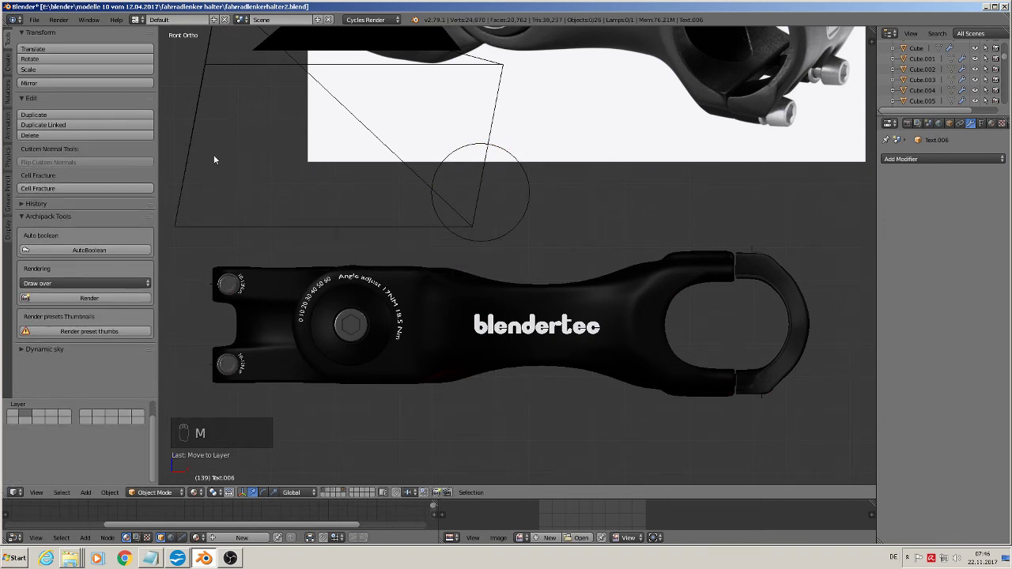
# Pan the view to bring the pedal reference photo on screen
pyautogui.moveTo(311, 234); pyautogui.dragTo(653, 404)
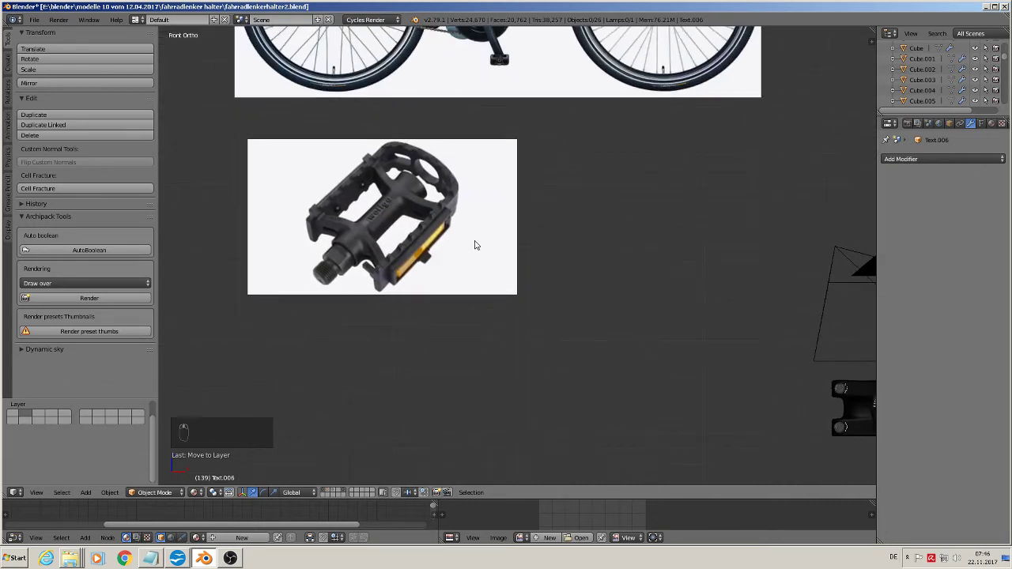
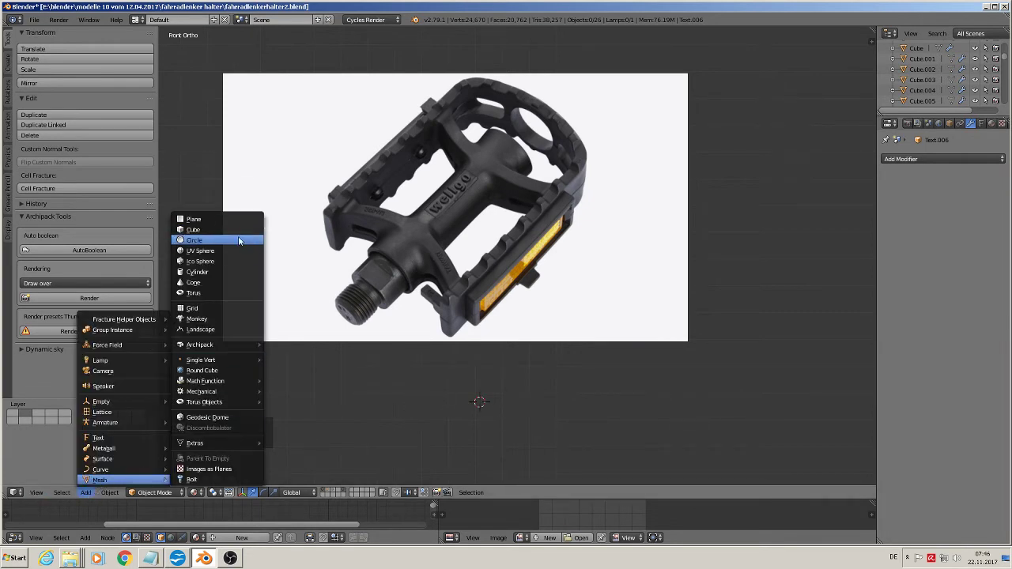
# Scale the new cube into a flat rectangular plate and enter mesh editing in front view
pyautogui.press('s')
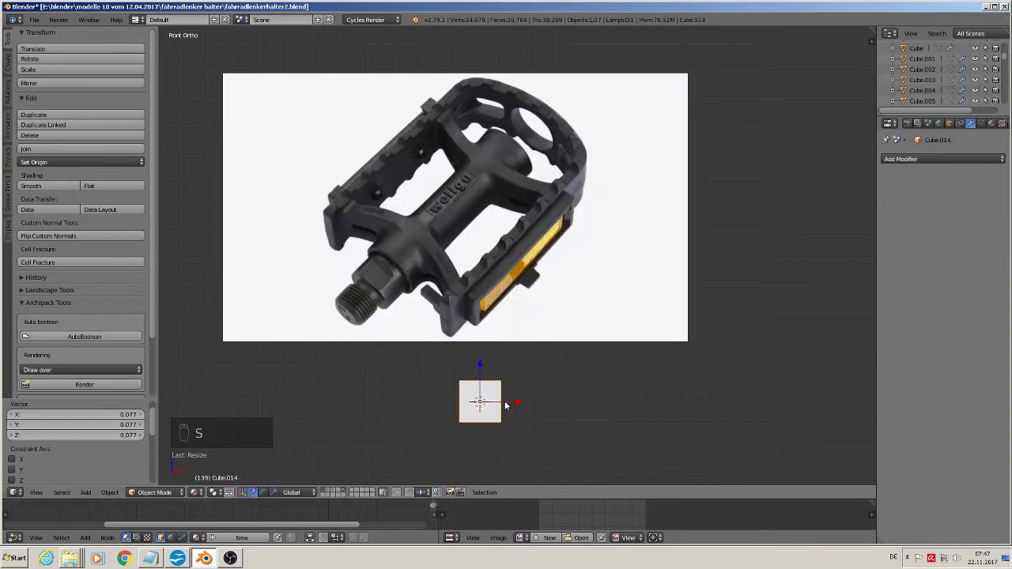
pyautogui.press('s')
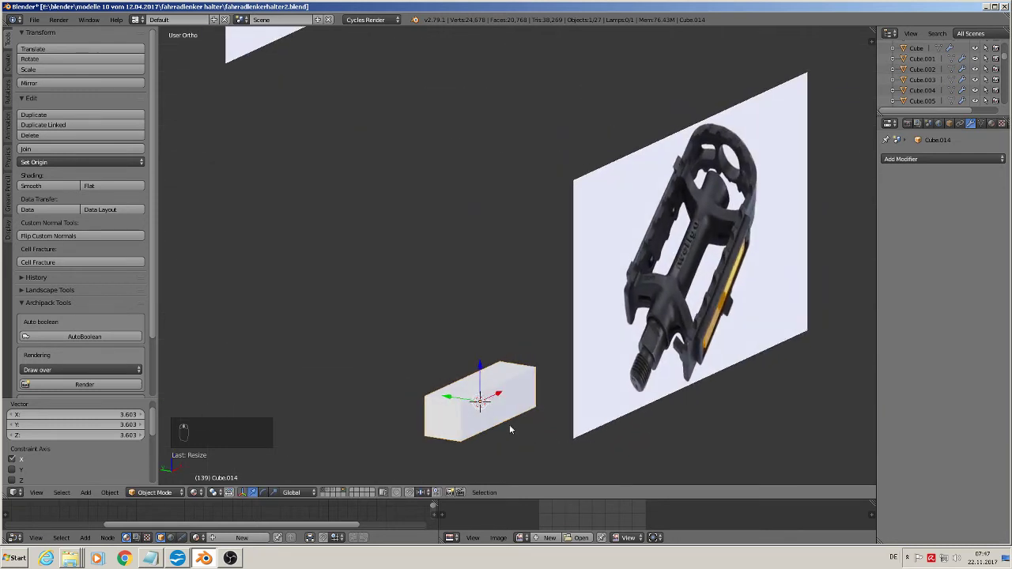
pyautogui.press('s')
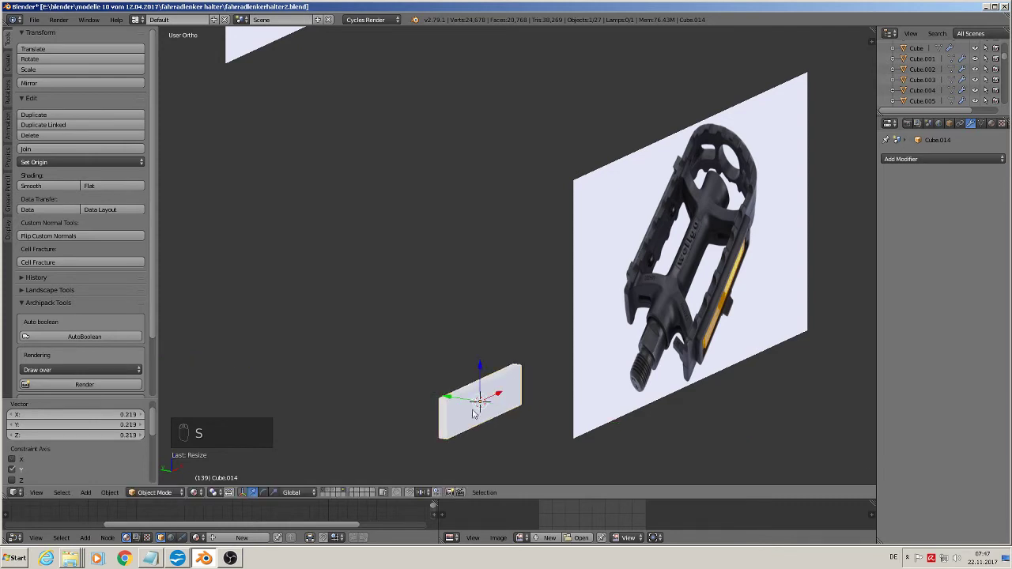
pyautogui.press('KP_1')
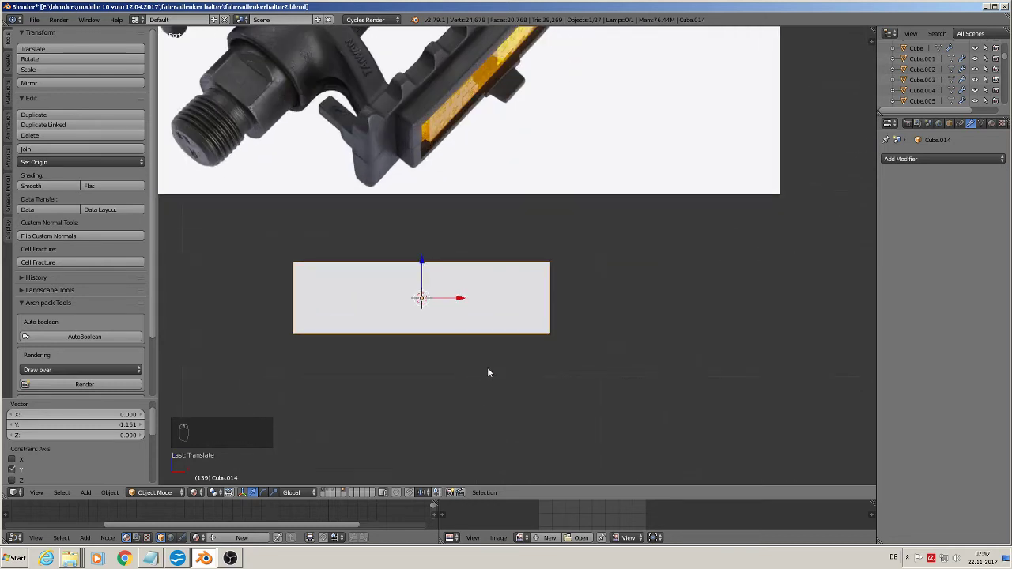
pyautogui.press('Tab')
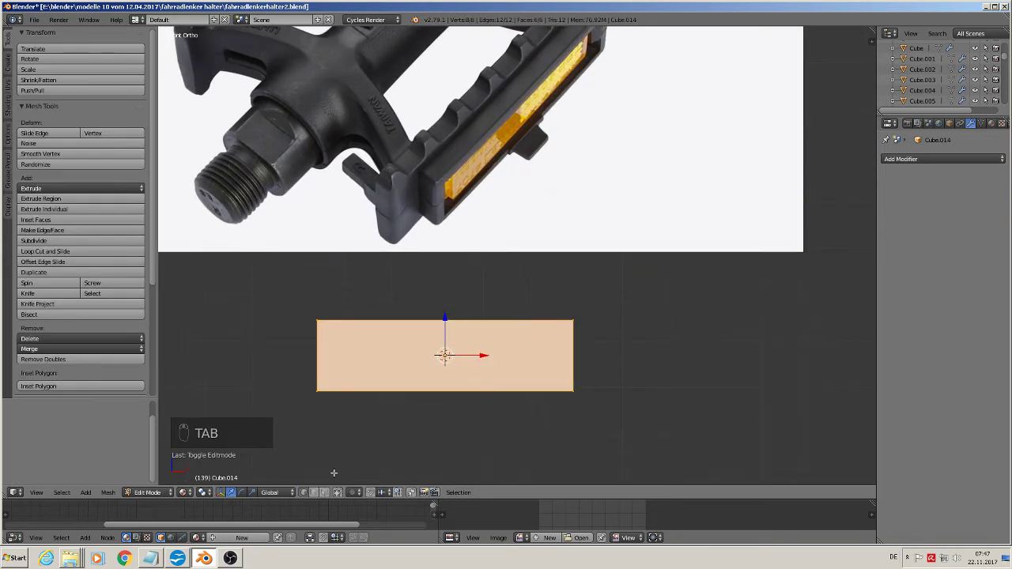
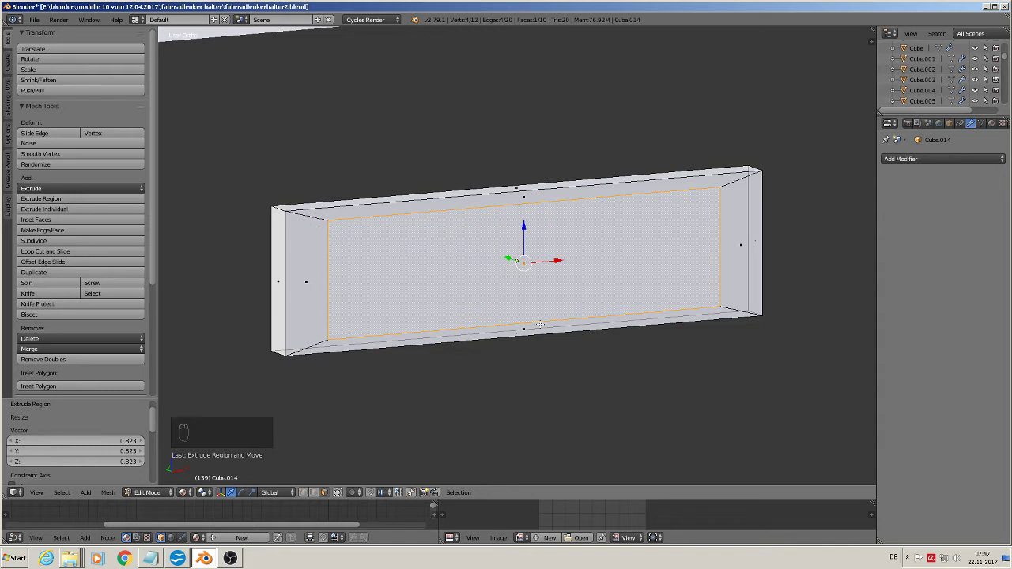
# Scale the inner face along X and push it slightly back to form the recessed panel
pyautogui.press('s')
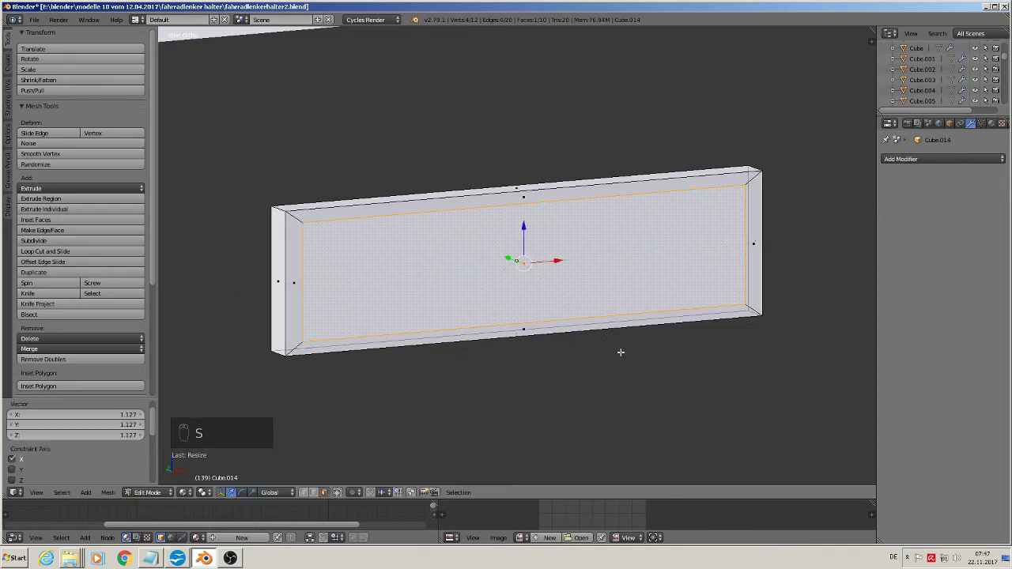
pyautogui.press('e')
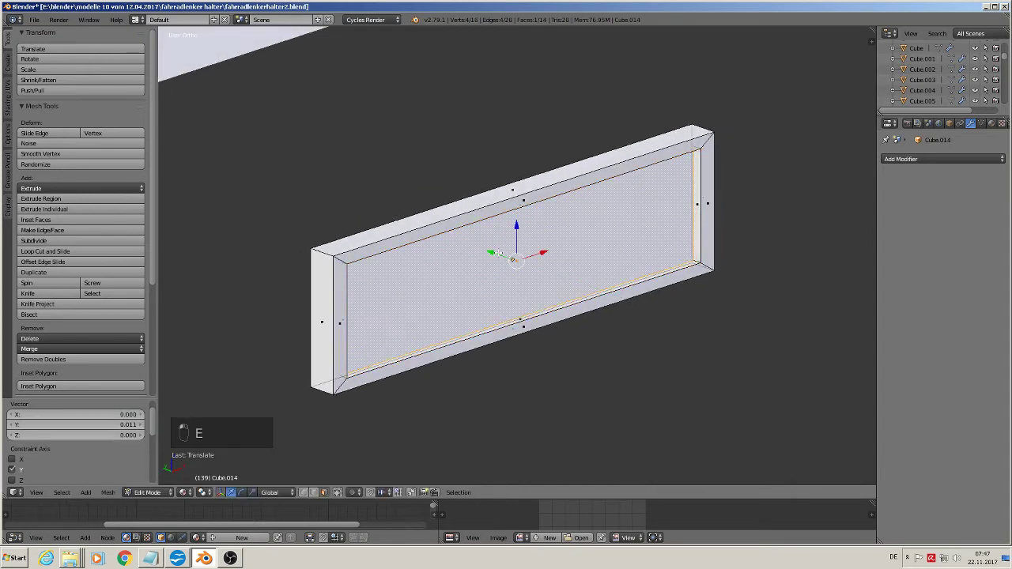
pyautogui.press('Tab')
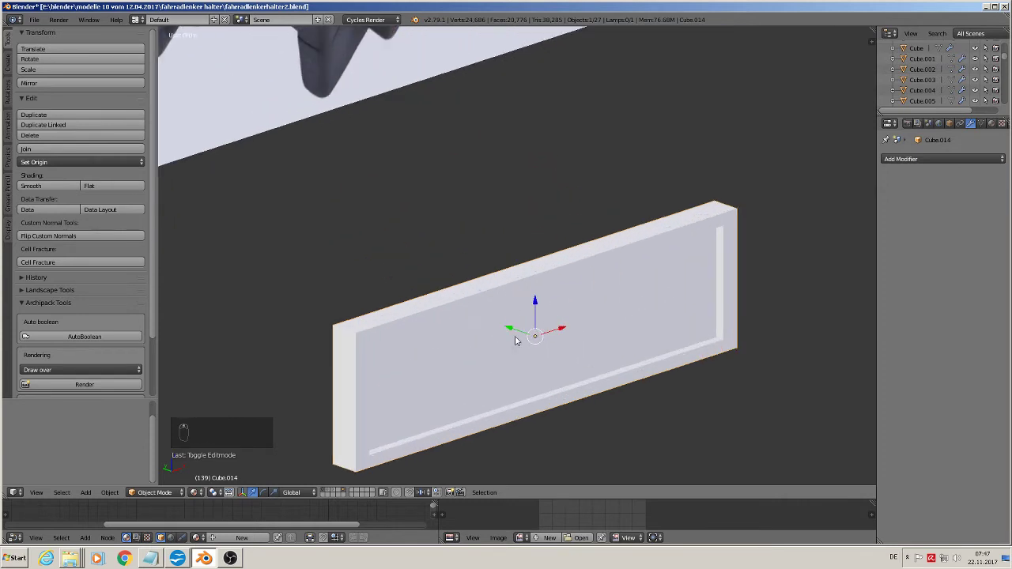
pyautogui.press('Tab')
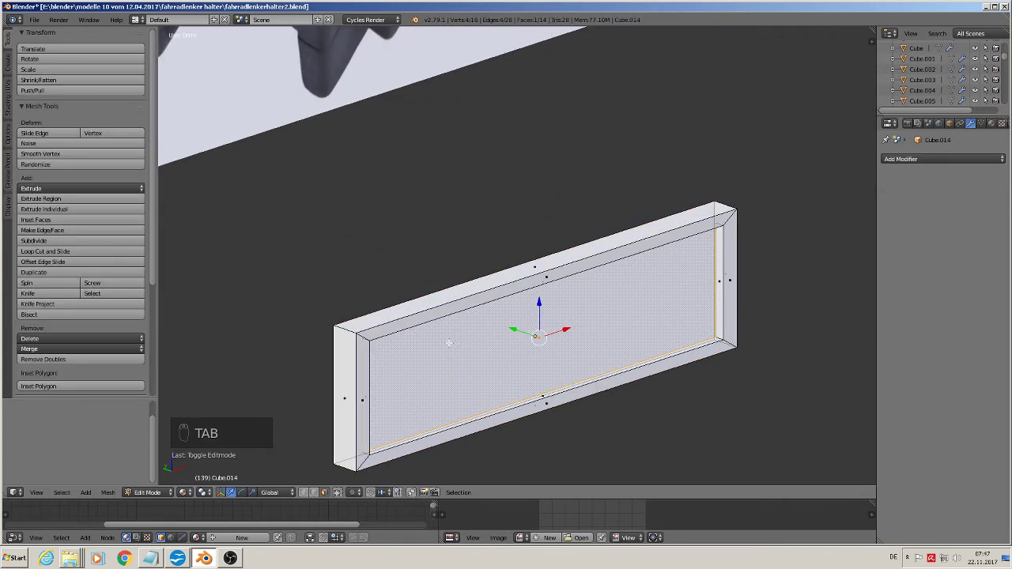
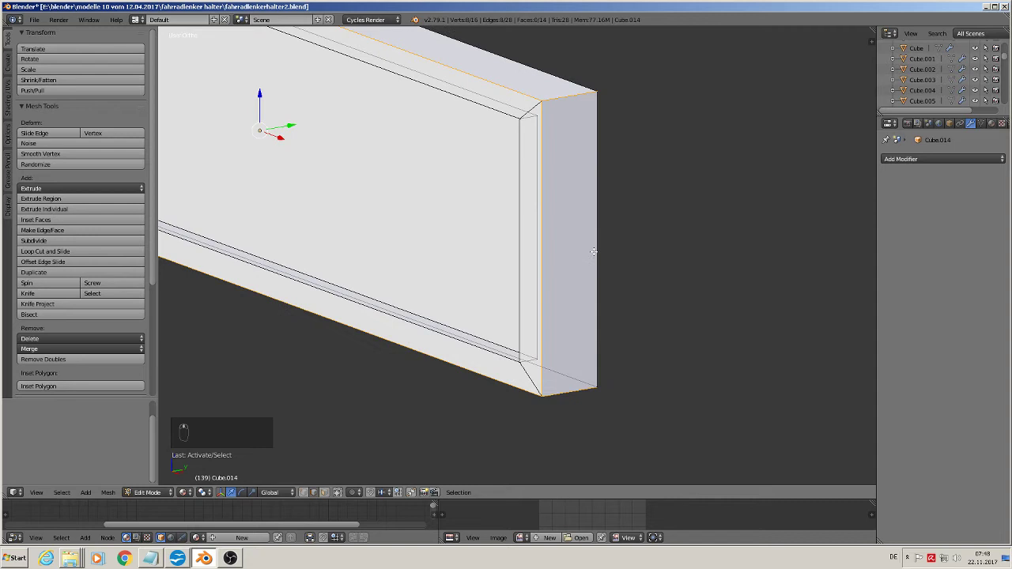
# Bevel the plate's outer edge loops and the border's inner edge with 2 segments each
pyautogui.press('ctrl+b')
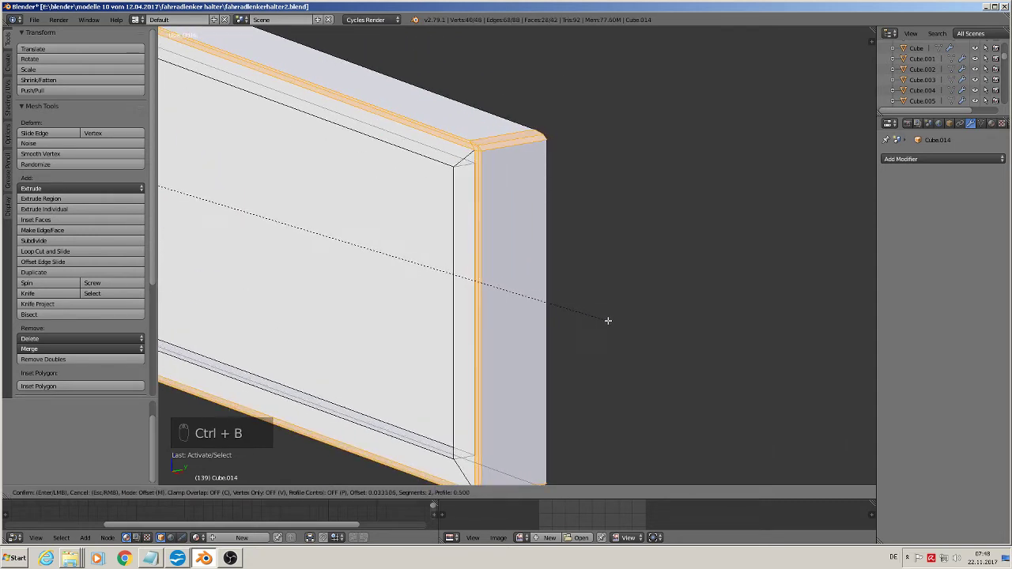
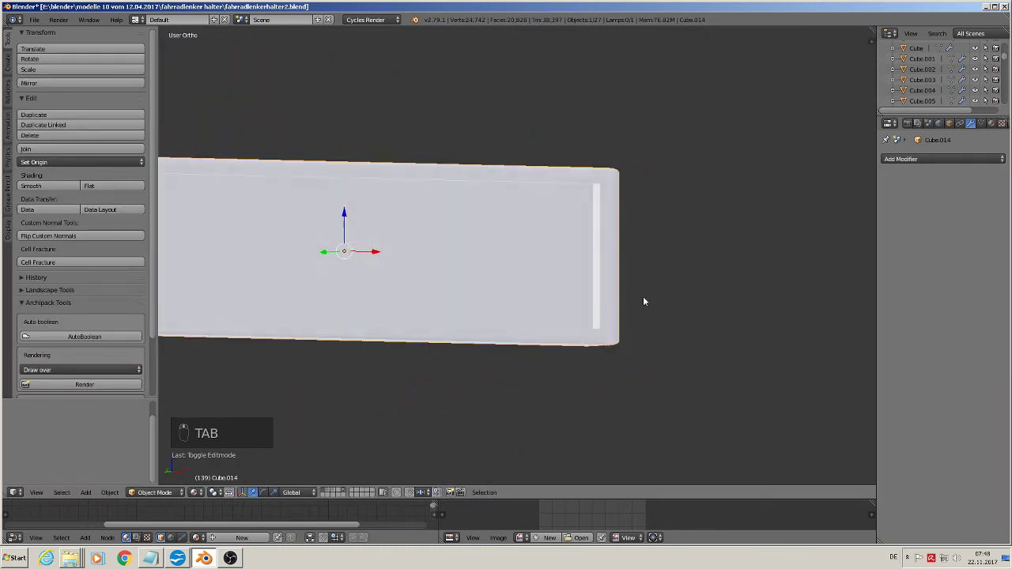
pyautogui.press('Tab')
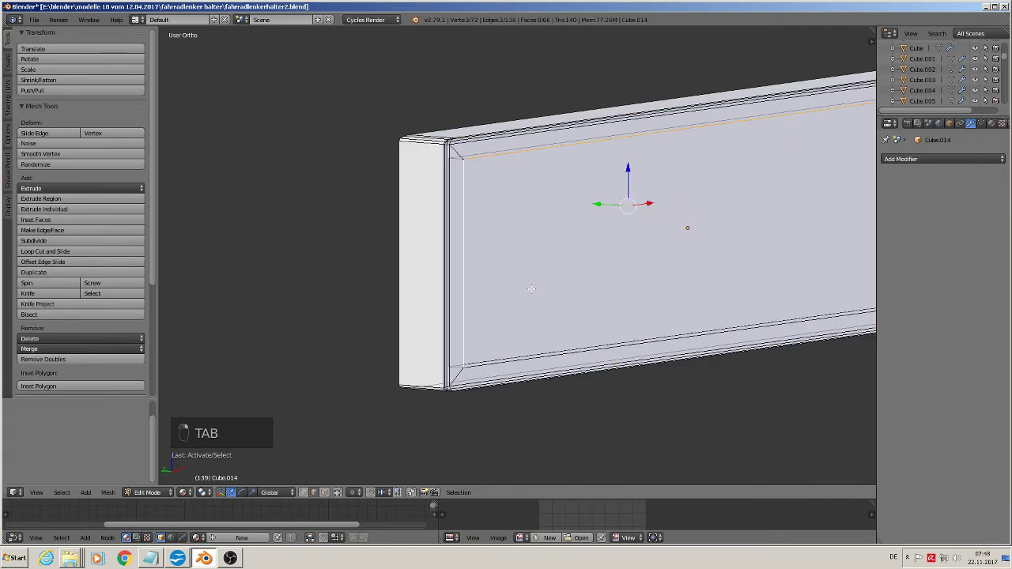
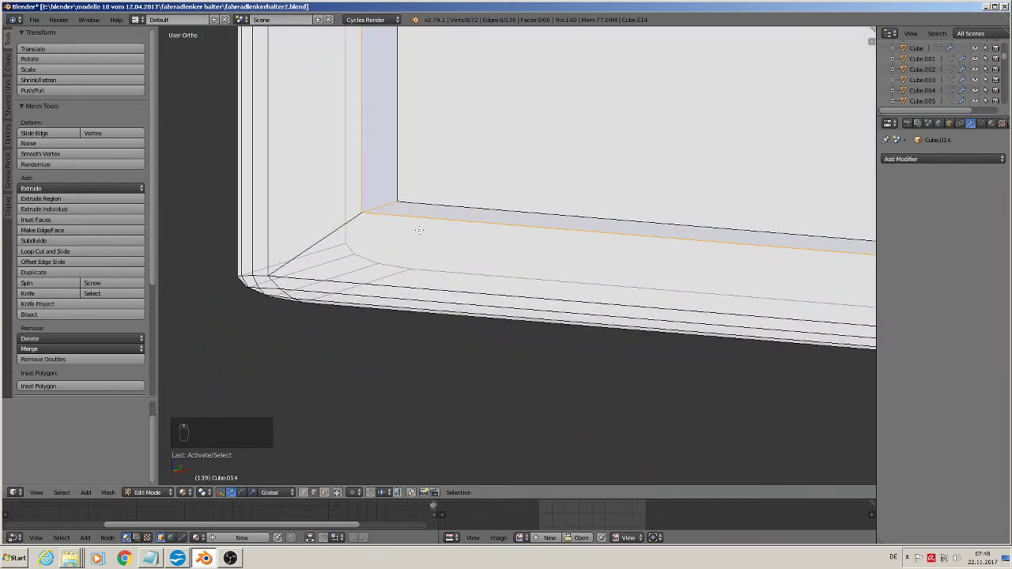
pyautogui.press('ctrl+b')
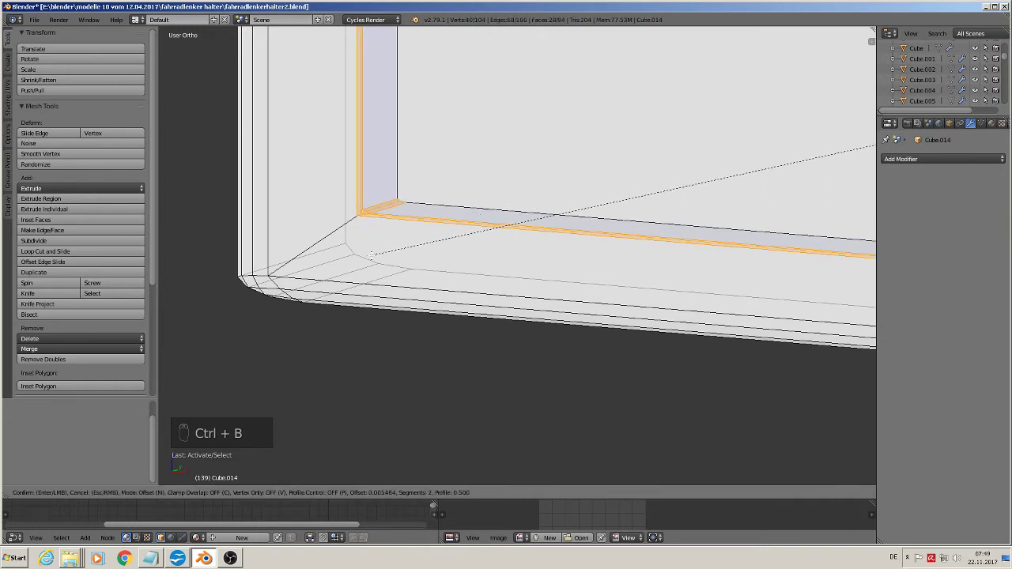
pyautogui.press('Tab')
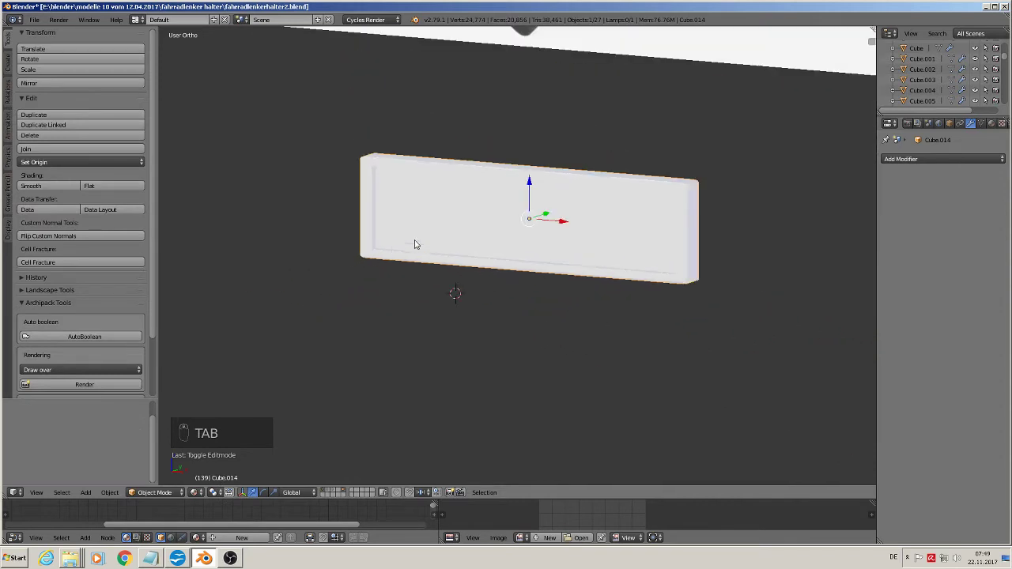
pyautogui.press('KP_1')
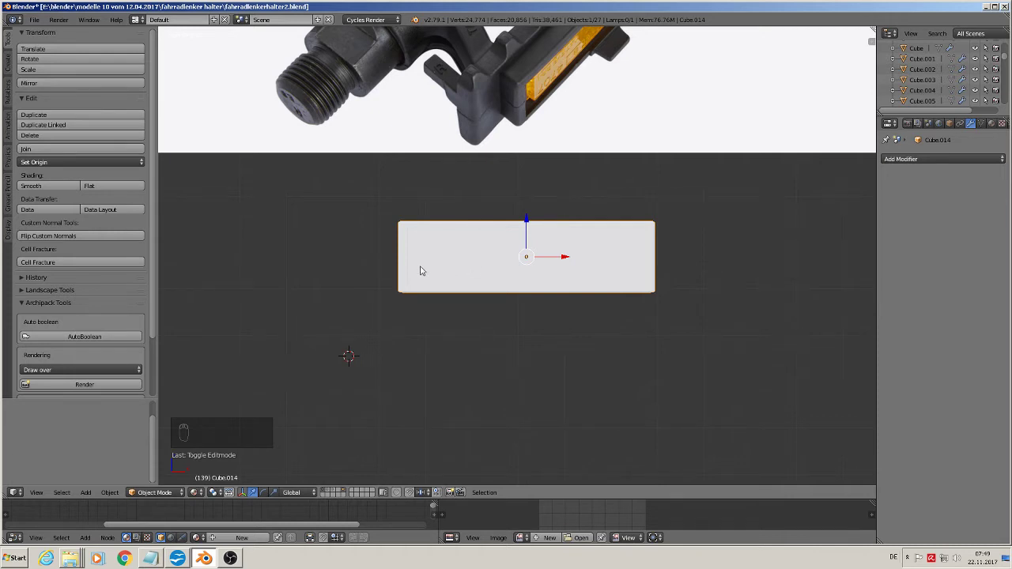
pyautogui.press('Tab')
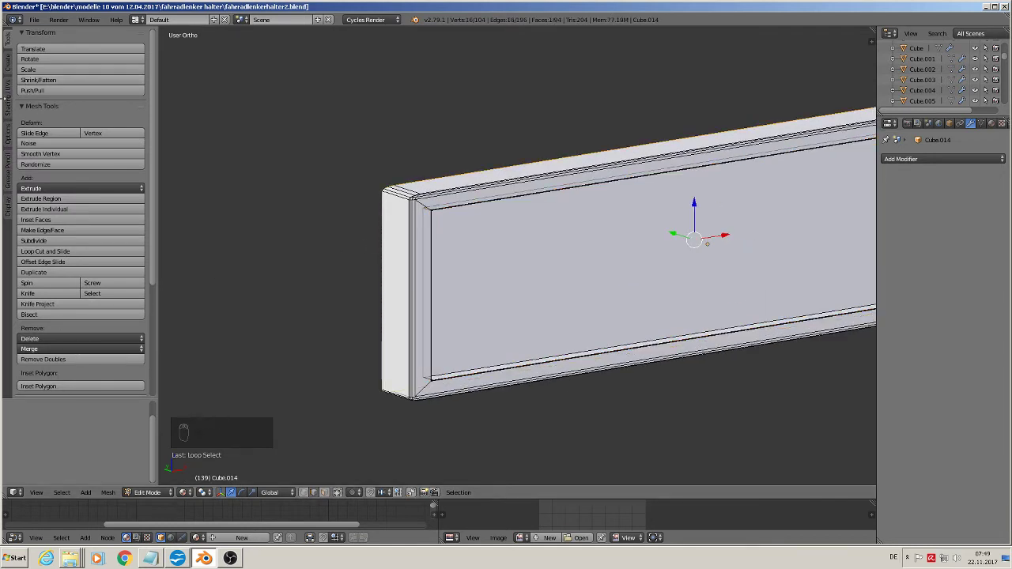
pyautogui.press('a')
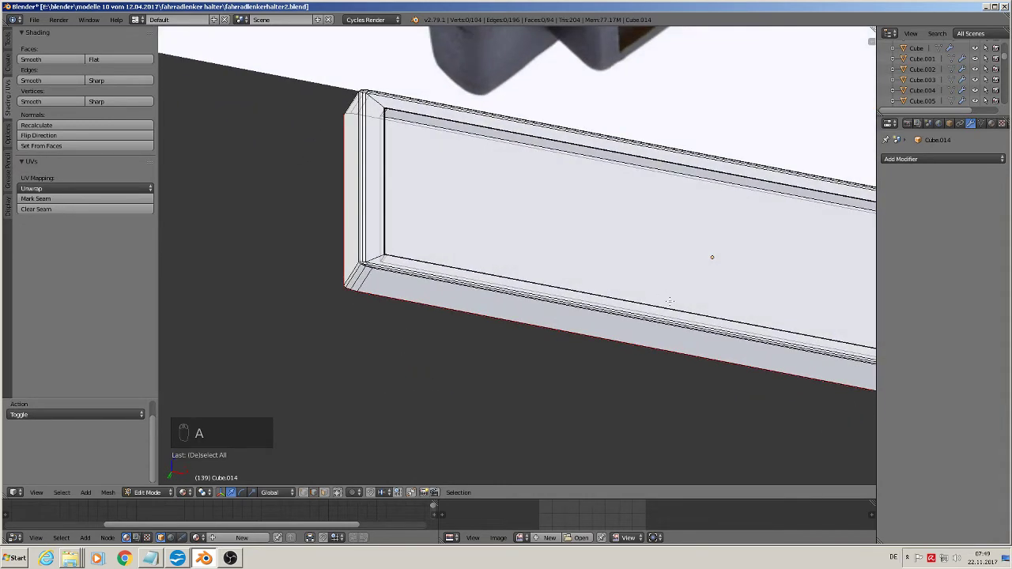
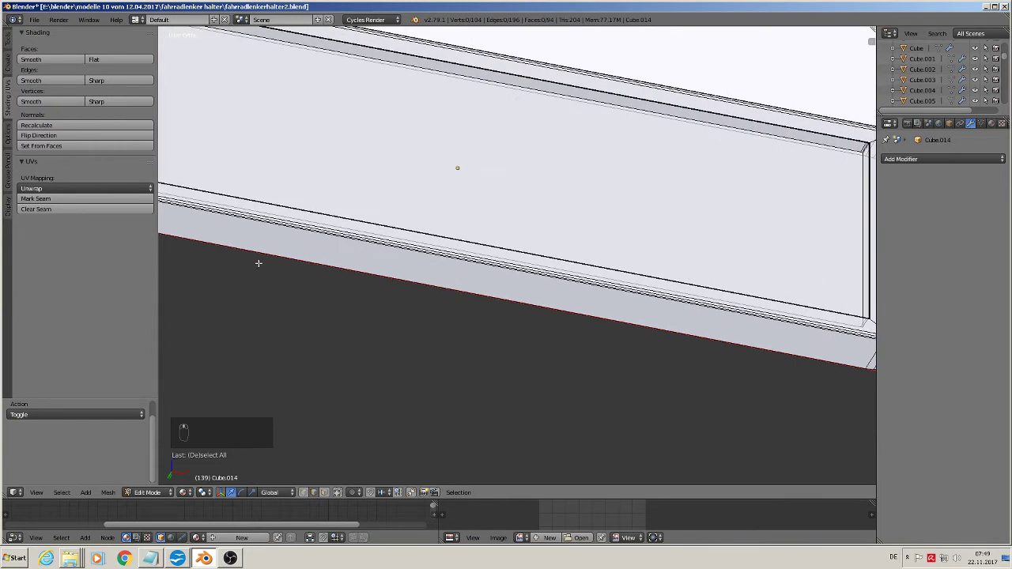
# Add a loop cut across the plate's lower rim
pyautogui.press('ctrl+r')
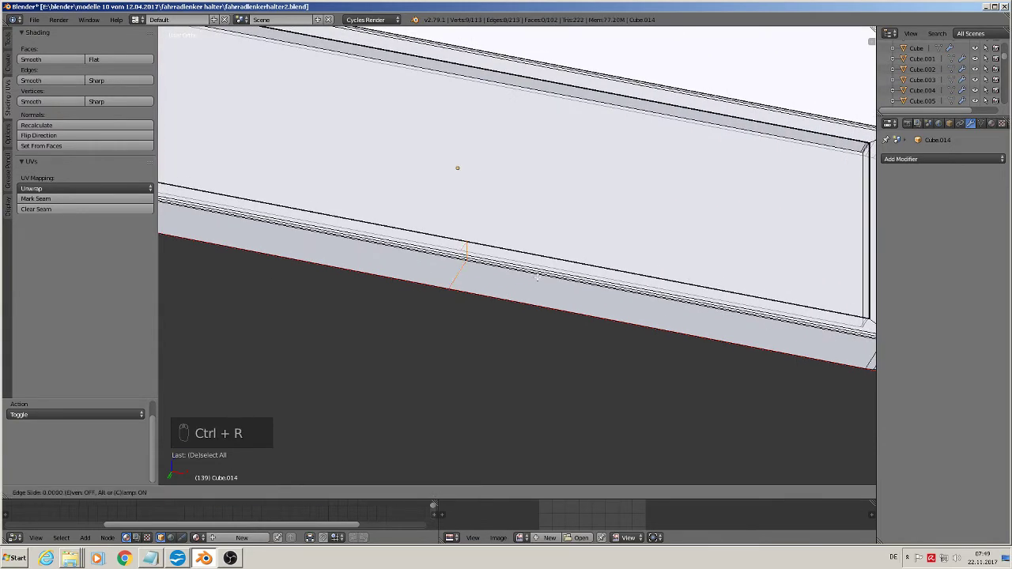
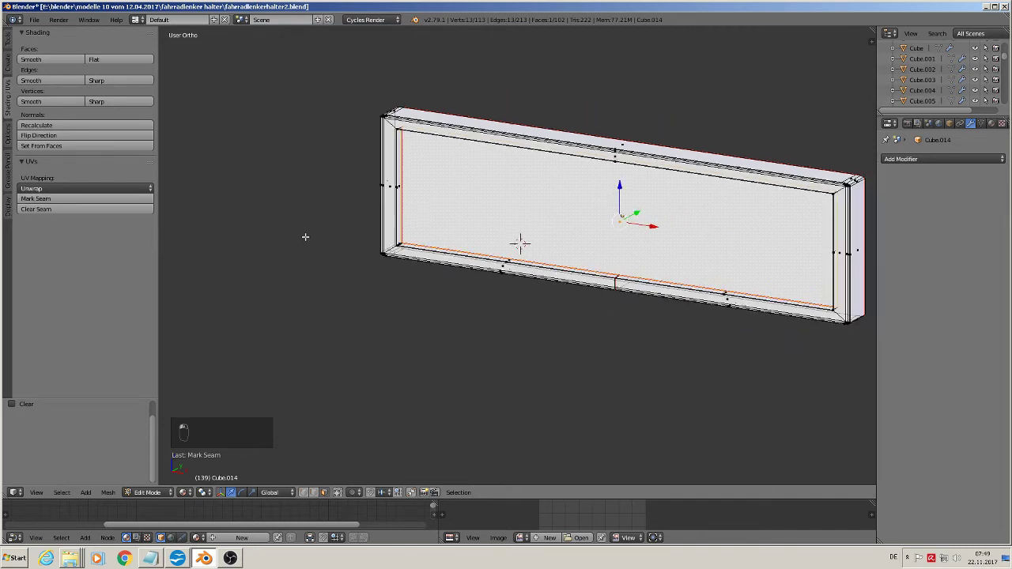
pyautogui.press('Tab')
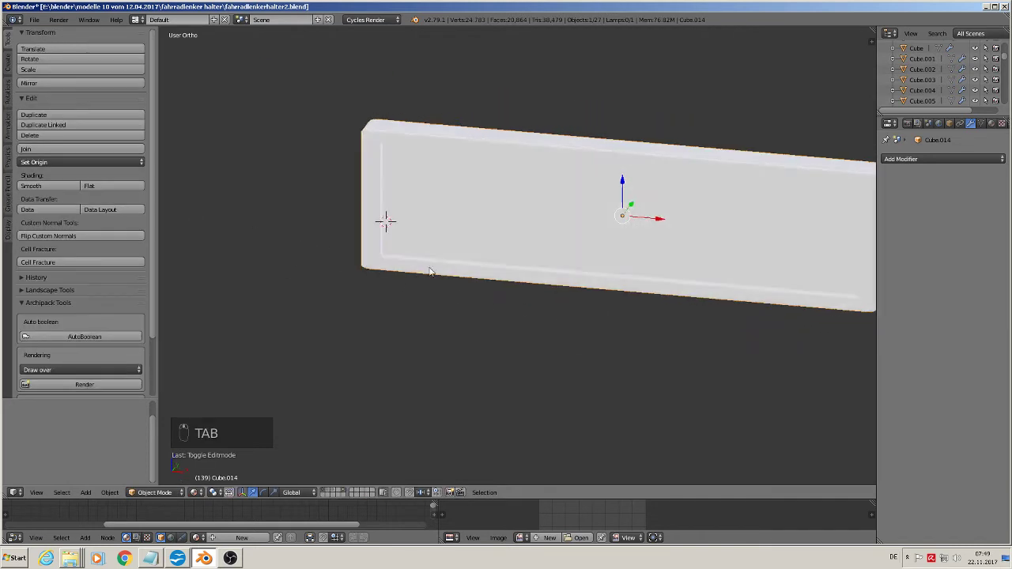
pyautogui.press('Tab')
# Select the whole mesh and UV-unwrap it with the Angle Based method
pyautogui.press('a')
pyautogui.press('a')
pyautogui.press('u')
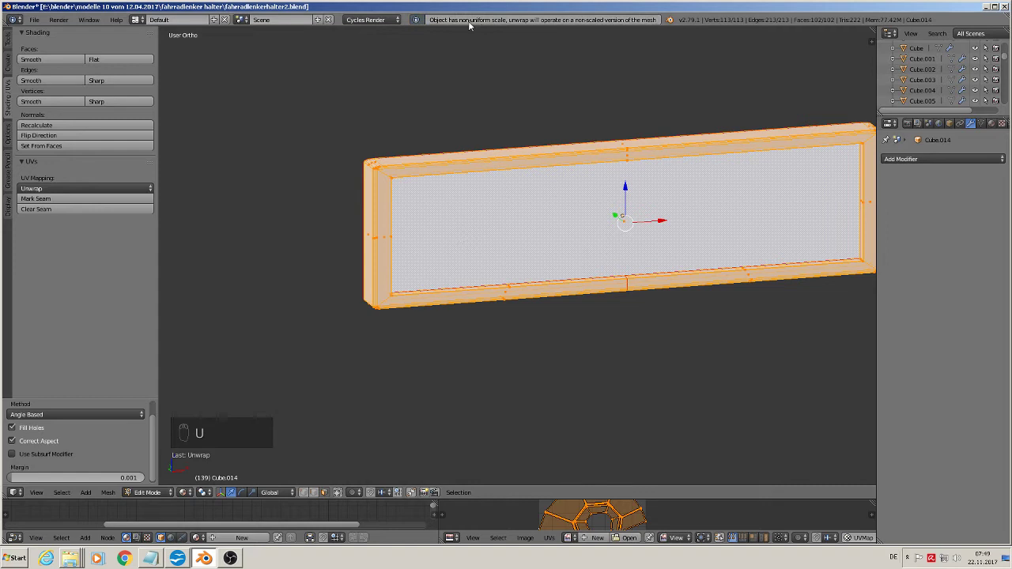
# Apply the plate's rotation and scale in Object Mode and view it from the front
pyautogui.press('Tab')
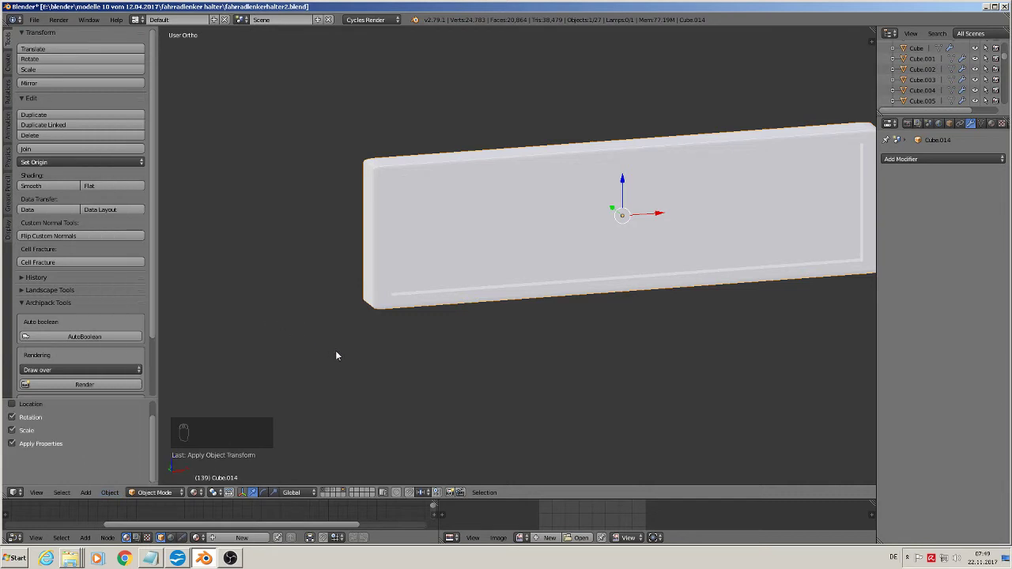
pyautogui.press('Tab')
pyautogui.press('u')
pyautogui.press('Tab')
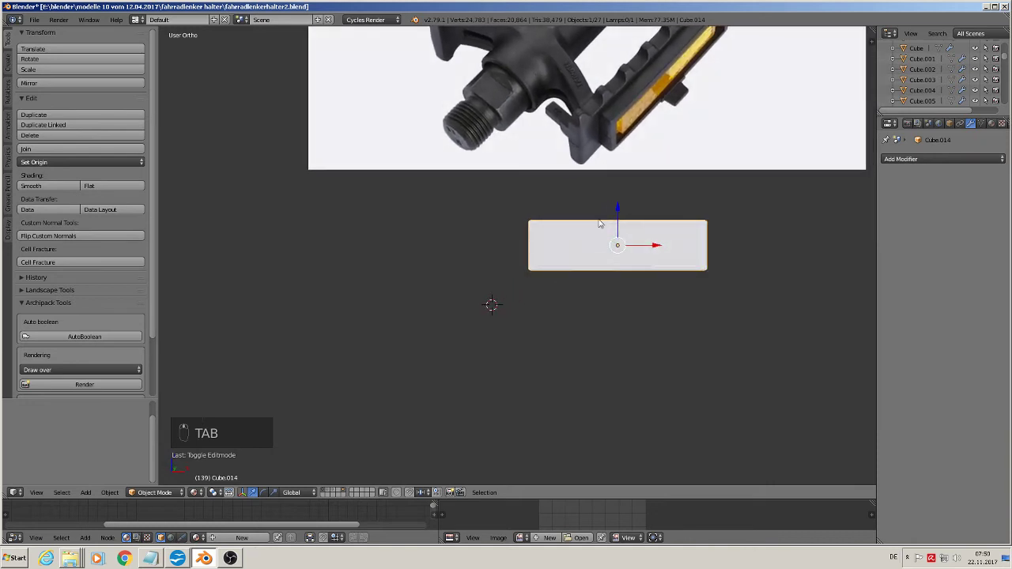
# Assign black plastic to the plate and recalculate its normals outward with Ctrl+N
pyautogui.press('KP_1')
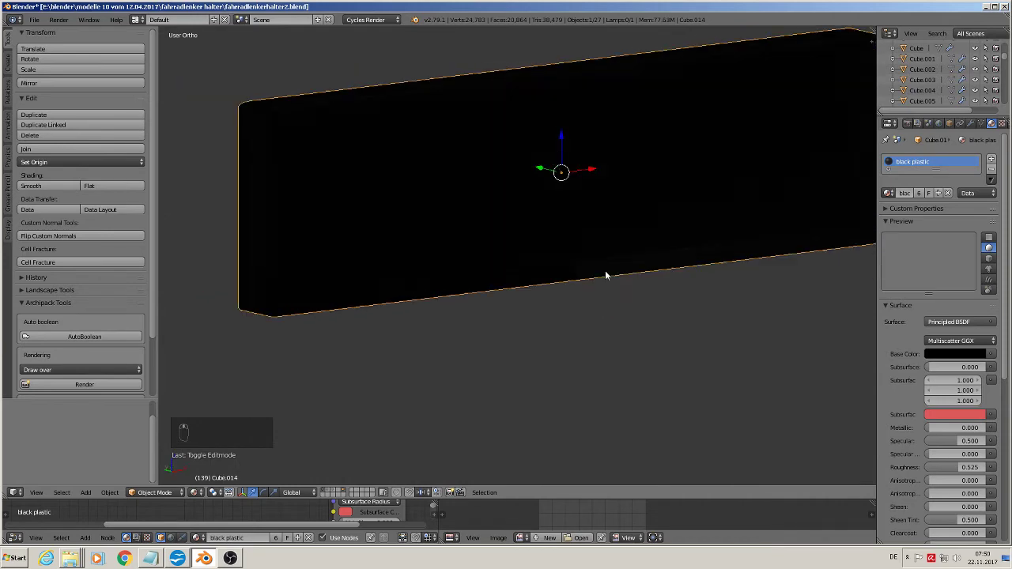
pyautogui.press('Tab')
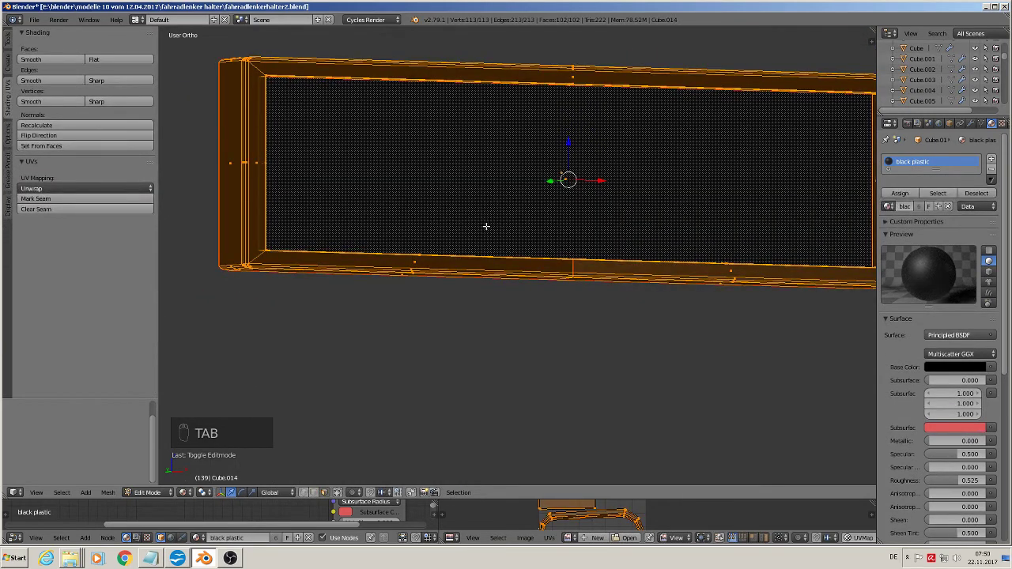
pyautogui.press('a')
pyautogui.press('a')
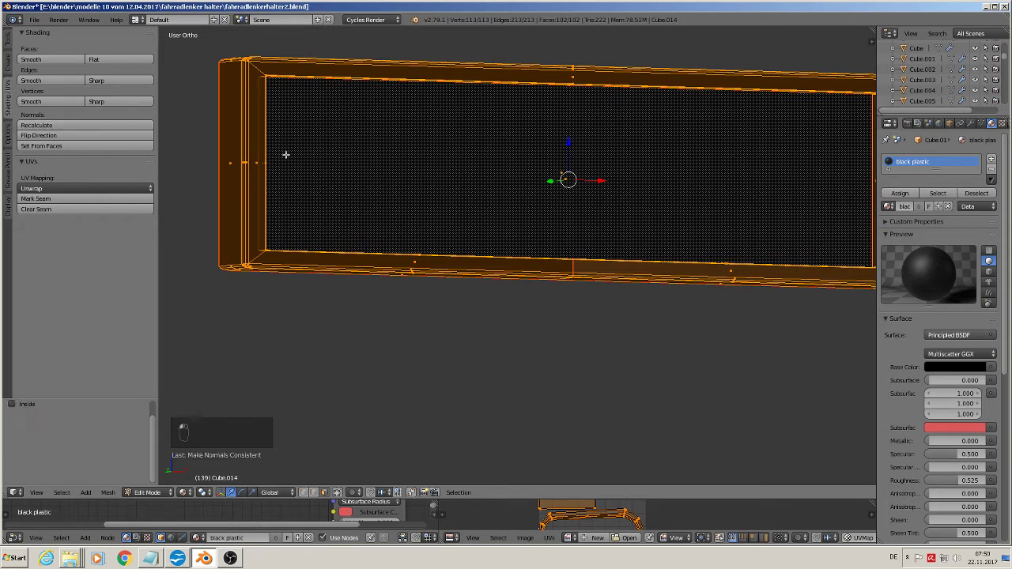
pyautogui.press('Tab')
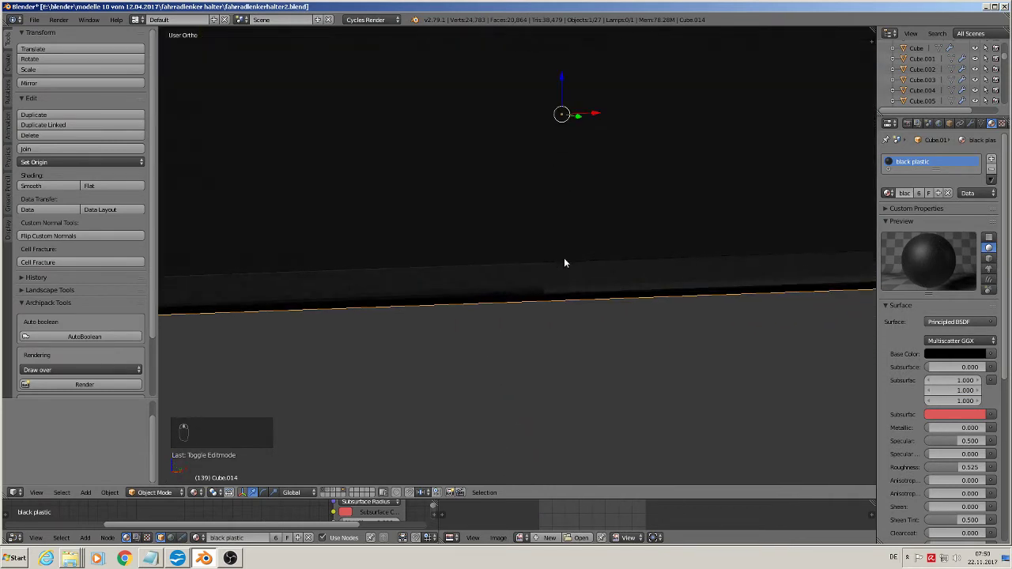
pyautogui.press('Tab')
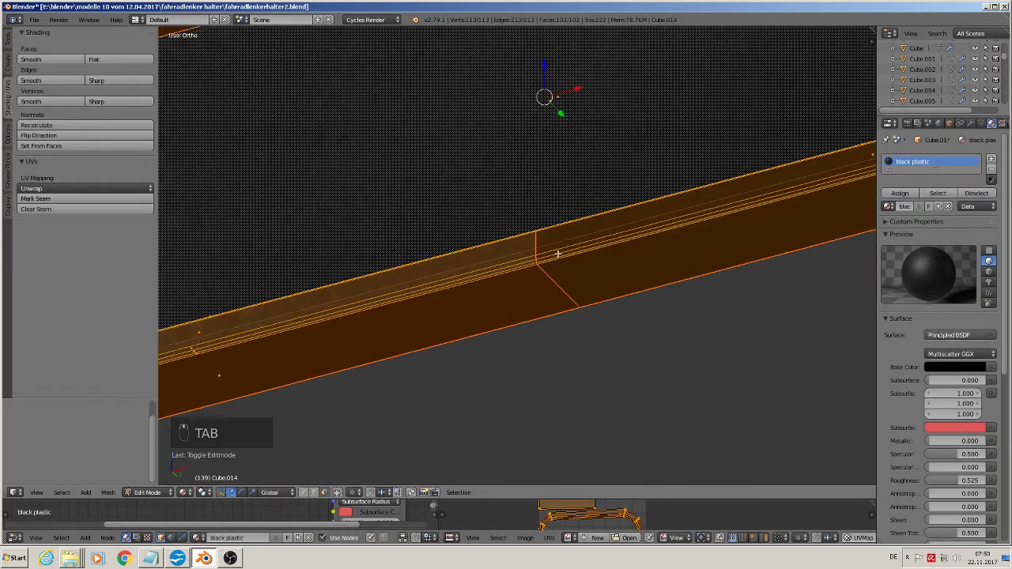
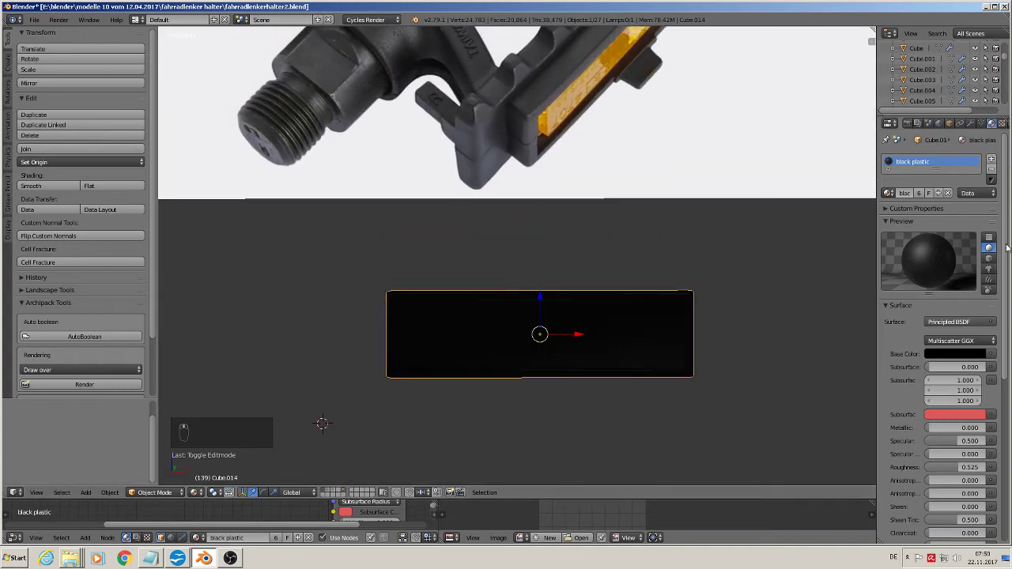
# Add a second material slot holding new Material.002 with a Principled BSDF shader
pyautogui.moveTo(995, 155); pyautogui.dragTo(915, 221)
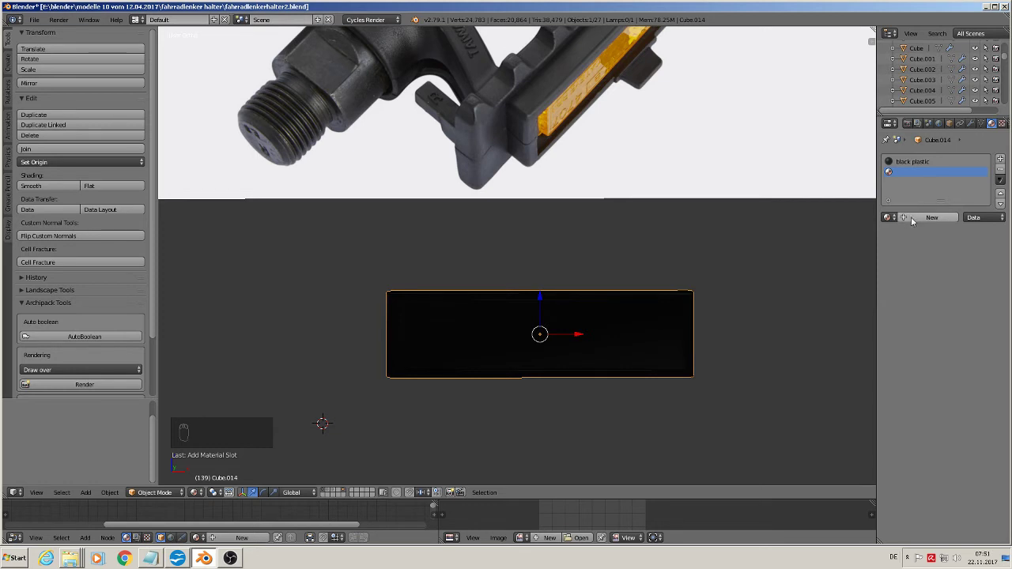
pyautogui.moveTo(916, 219); pyautogui.dragTo(890, 223)
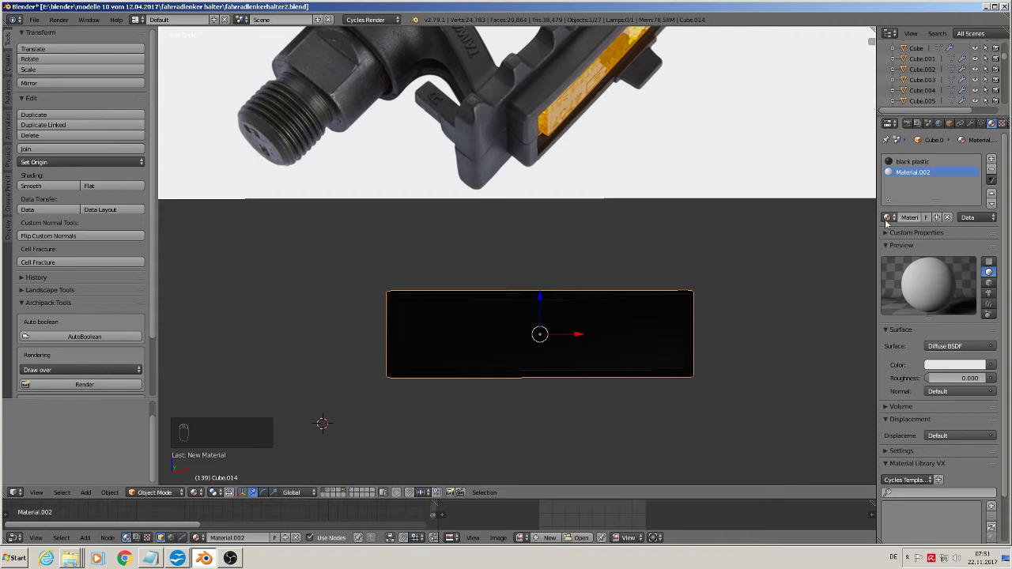
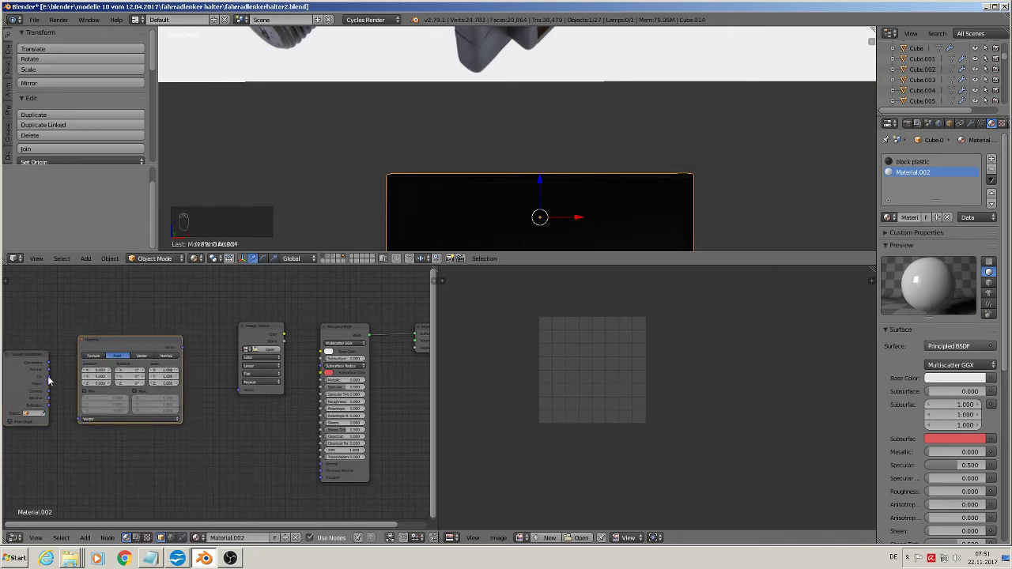
# Wire Texture Coordinate and Mapping nodes and drive Base Color with the reflector image texture
pyautogui.moveTo(53, 379); pyautogui.dragTo(88, 416)
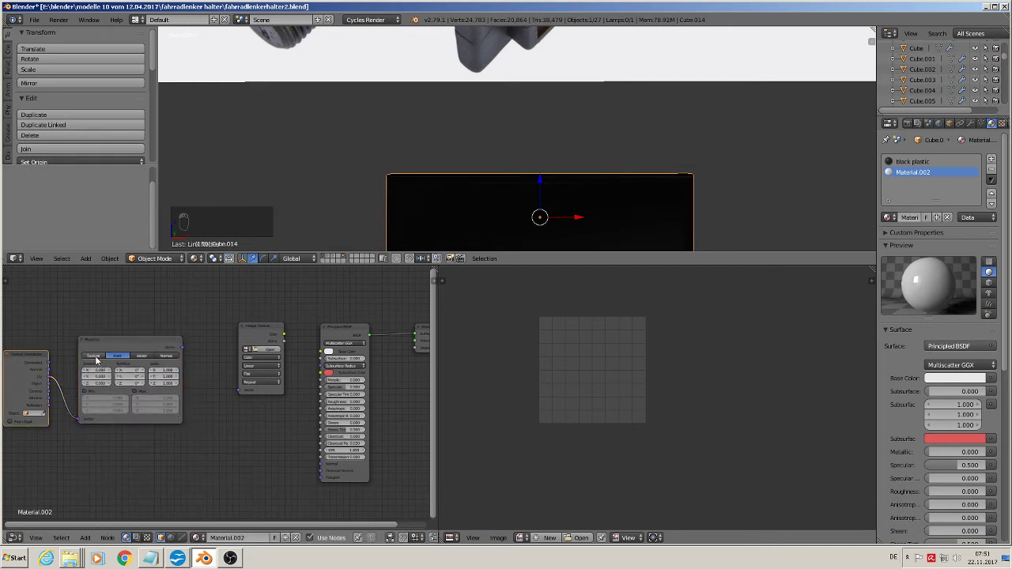
pyautogui.moveTo(200, 359); pyautogui.dragTo(26, 422)
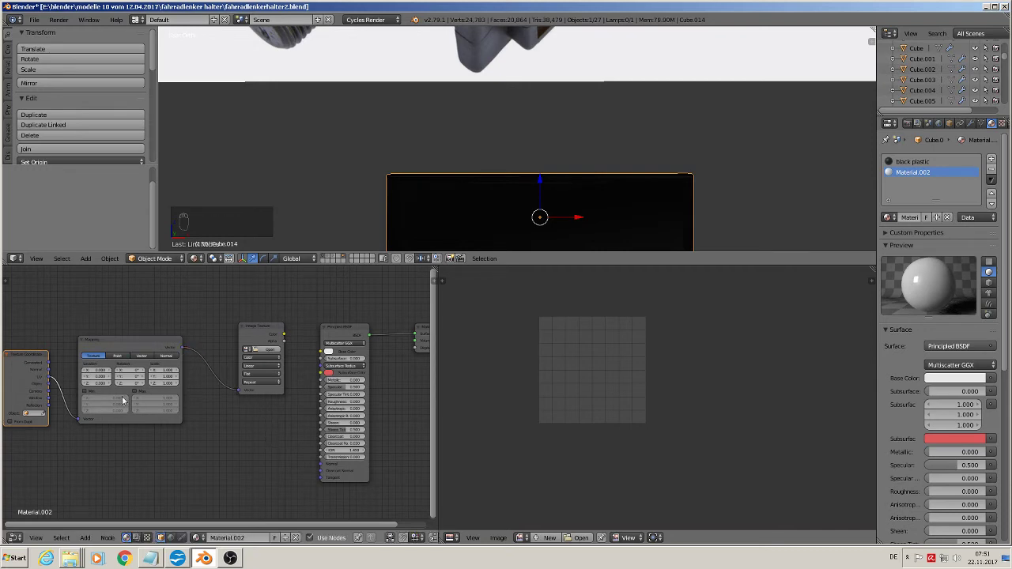
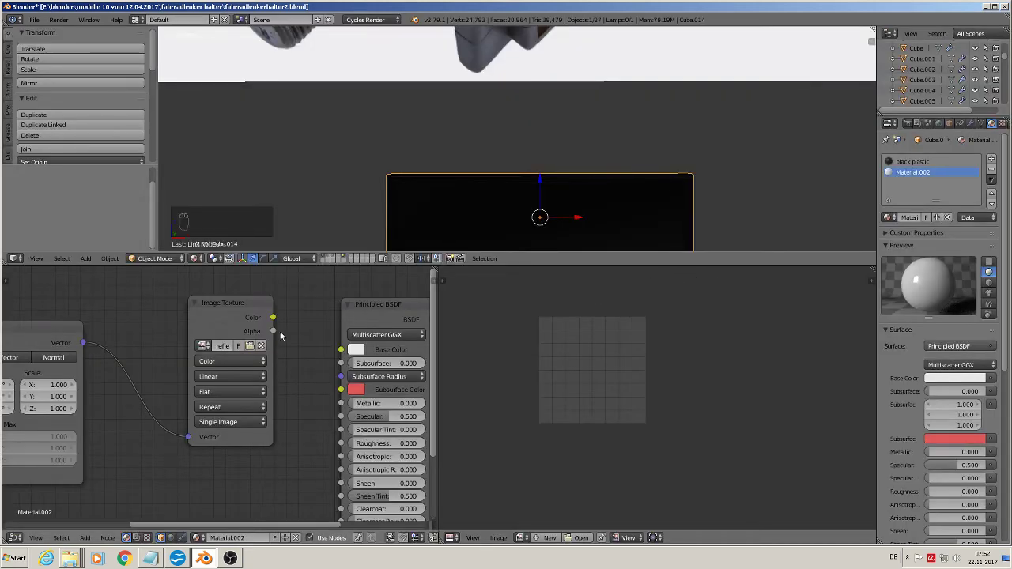
pyautogui.click(276, 318)
pyautogui.moveTo(348, 354); pyautogui.dragTo(356, 355)
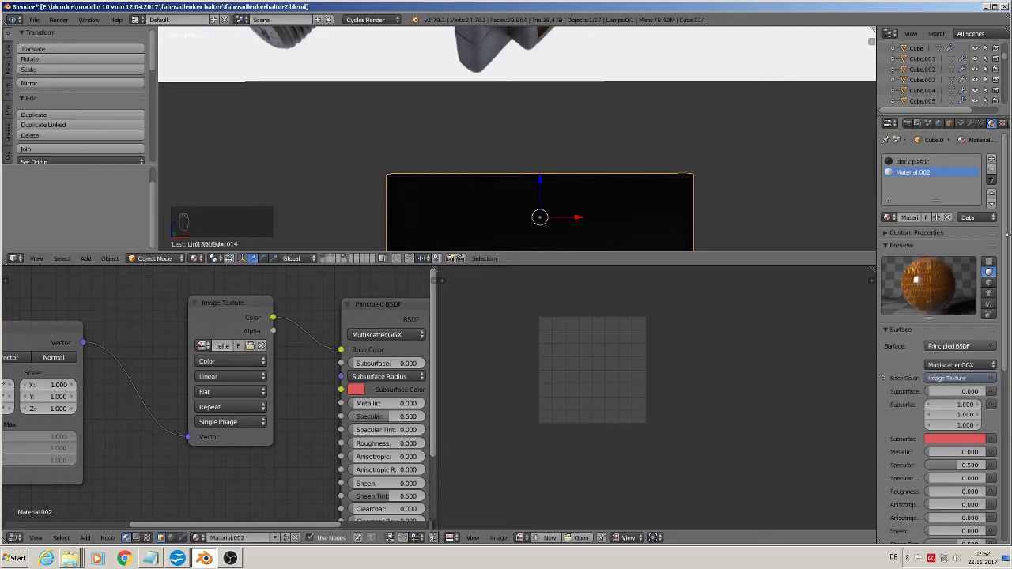
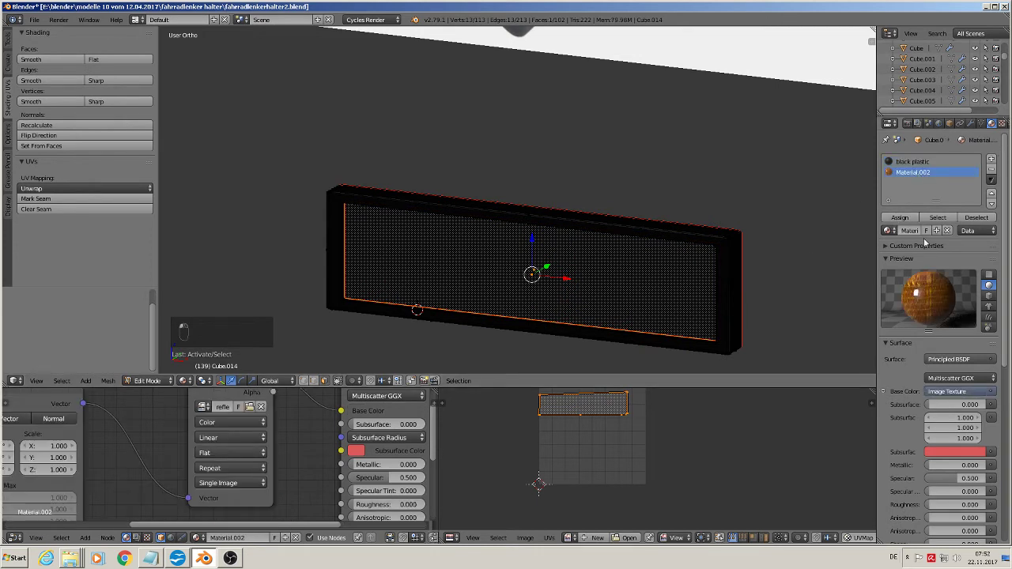
pyautogui.click(893, 230)
# Project the recessed panel's UVs from the front view so the texture fills it
pyautogui.press('KP_1')
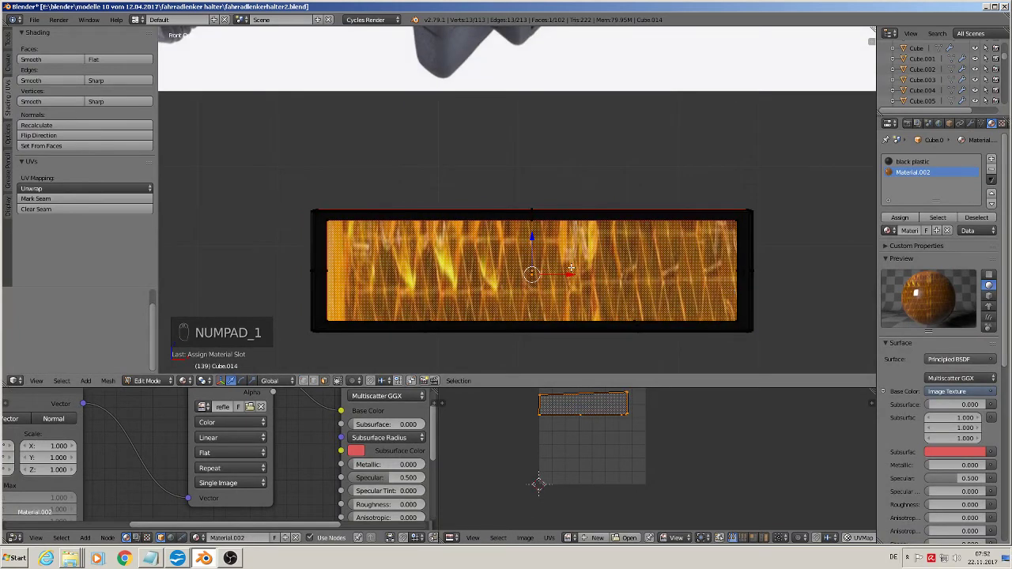
pyautogui.press('u')
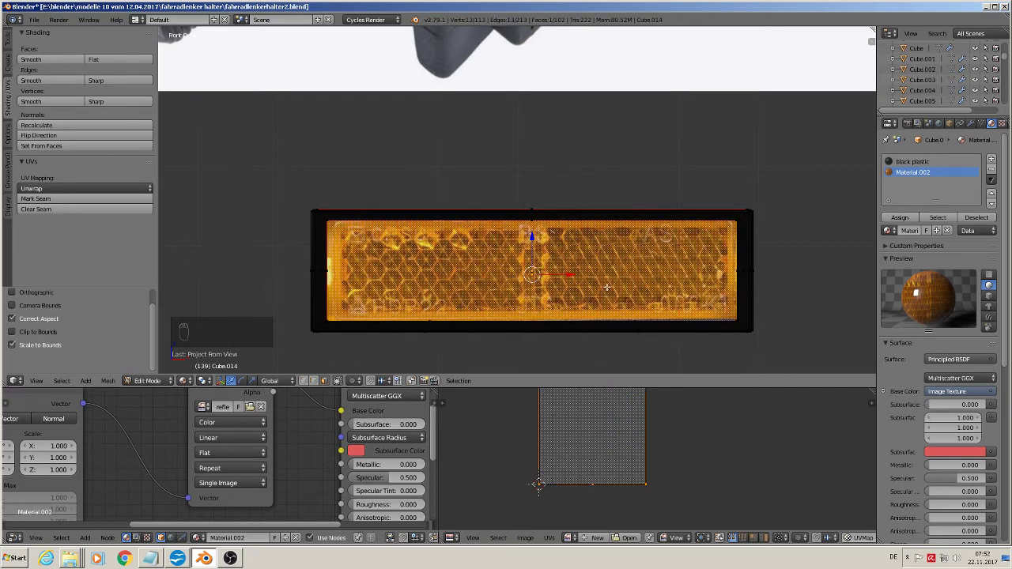
# Return to object mode and deselect everything before adding the unfilled circle
pyautogui.press('Tab')
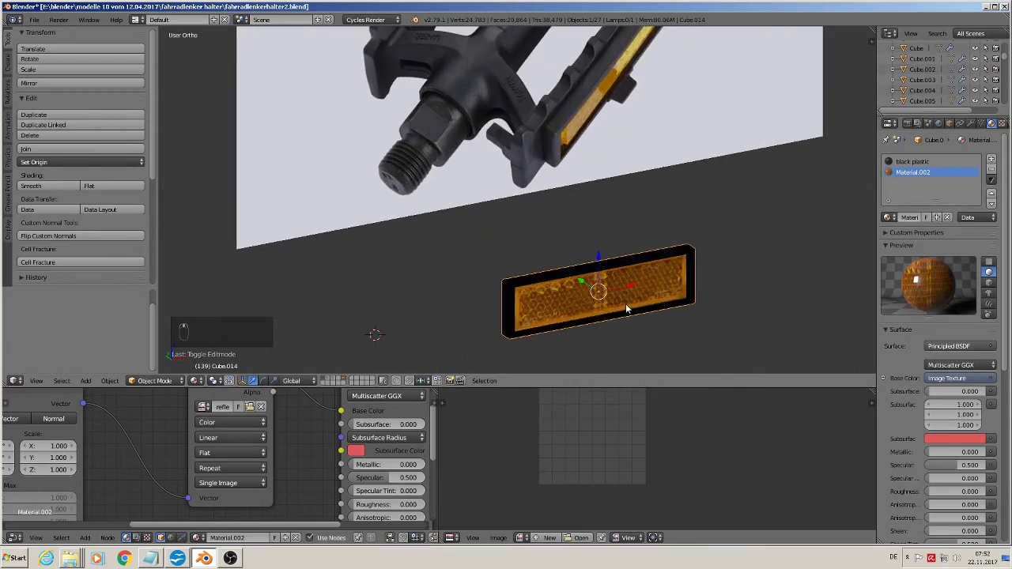
pyautogui.press('a')
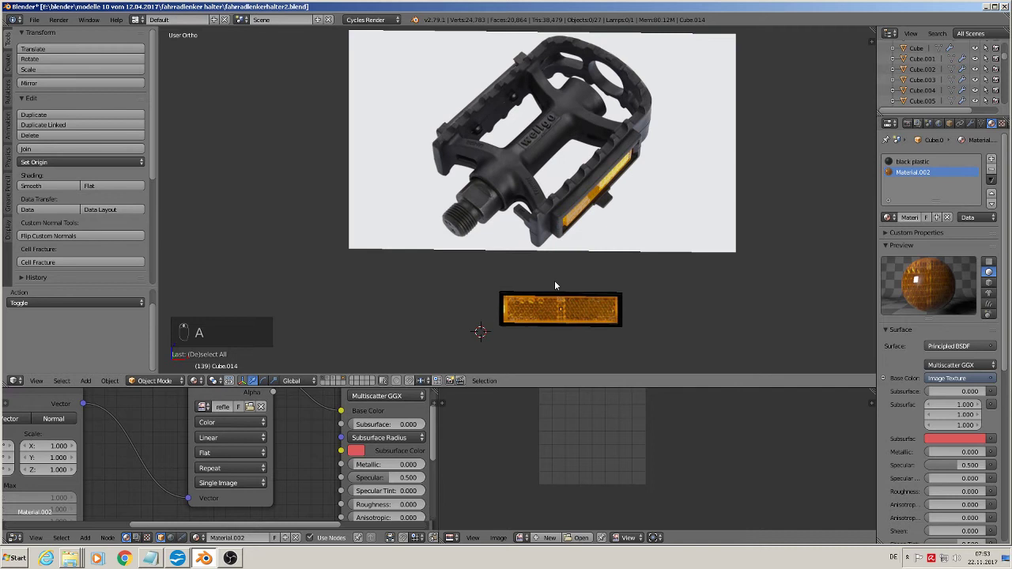
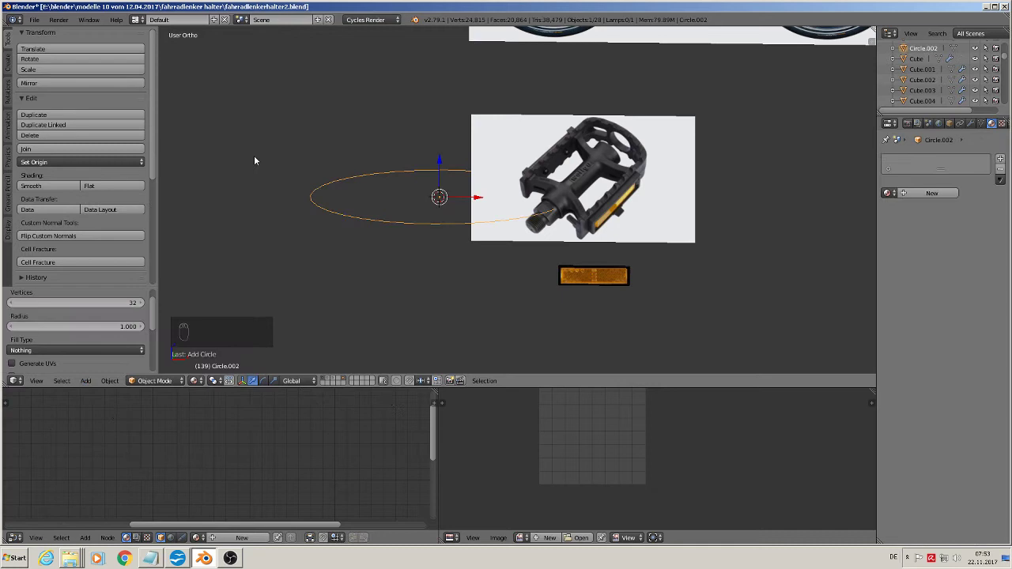
# Rotate the circle 90° on X, shrink it to about quarter size and move it left
pyautogui.press('r')
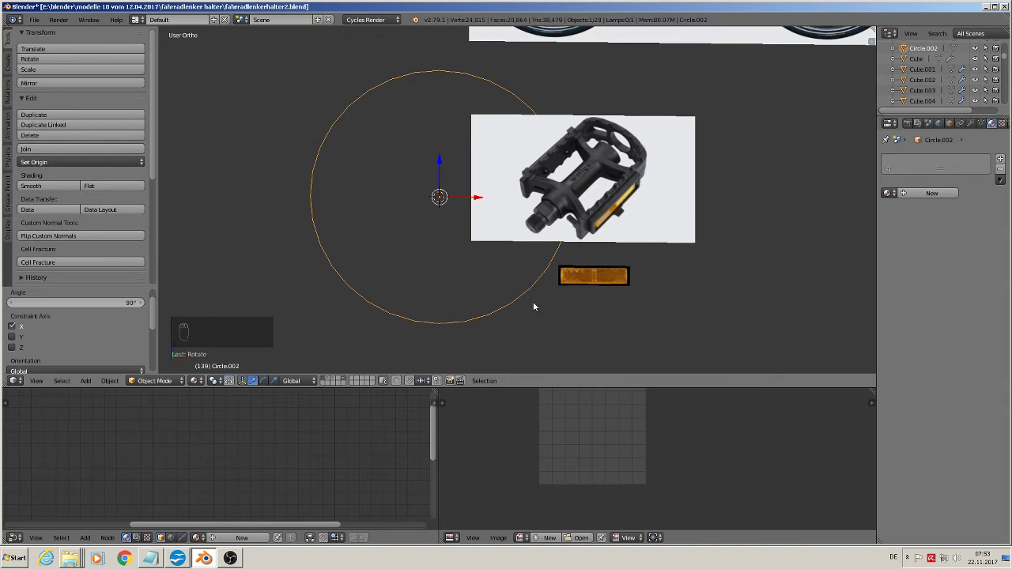
pyautogui.press('s')
pyautogui.press('s')
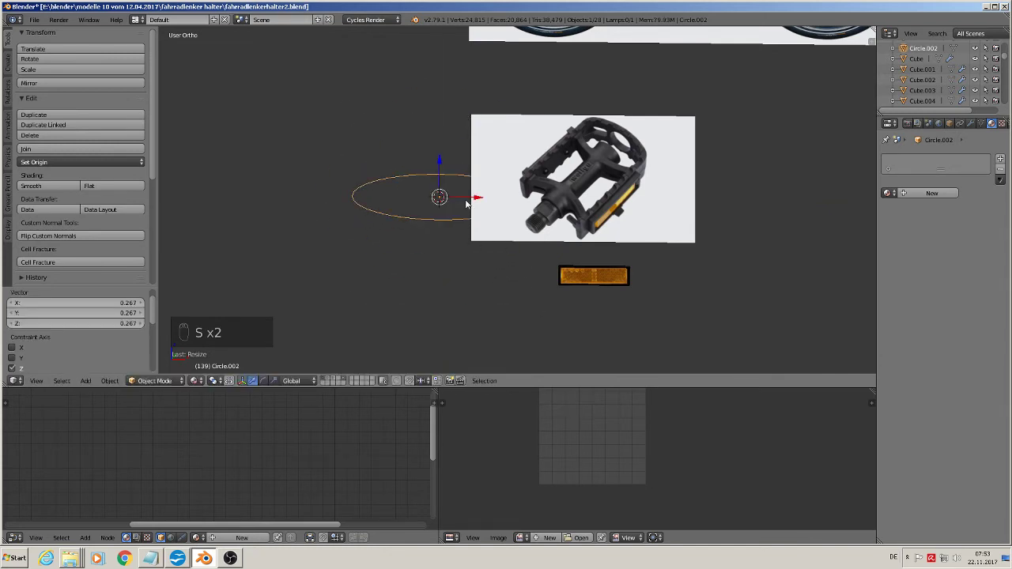
pyautogui.click(636, 162)
pyautogui.click(635, 161)
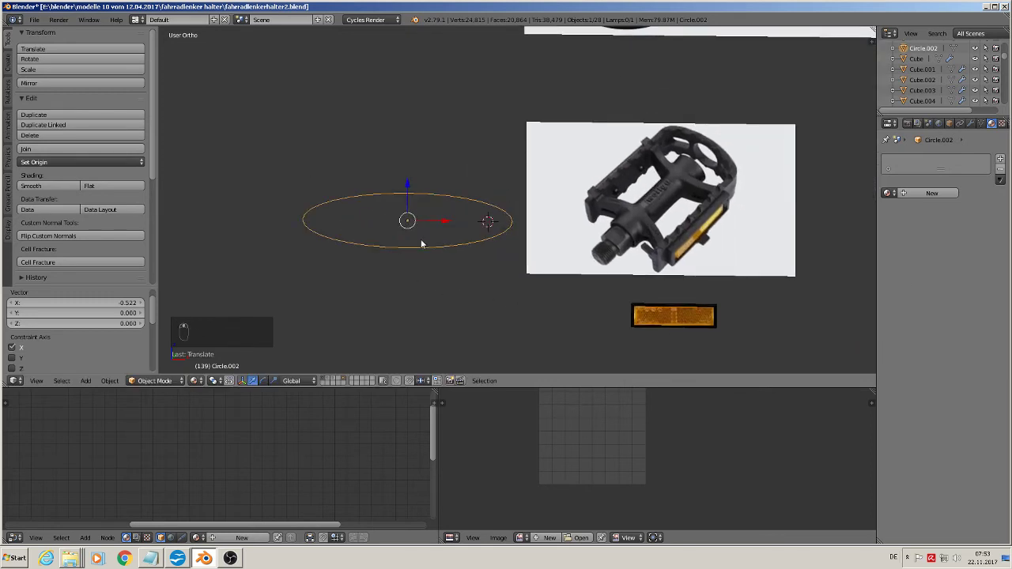
# Box-select and delete the circle's lower vertices, leaving an arch outline
pyautogui.press('Tab')
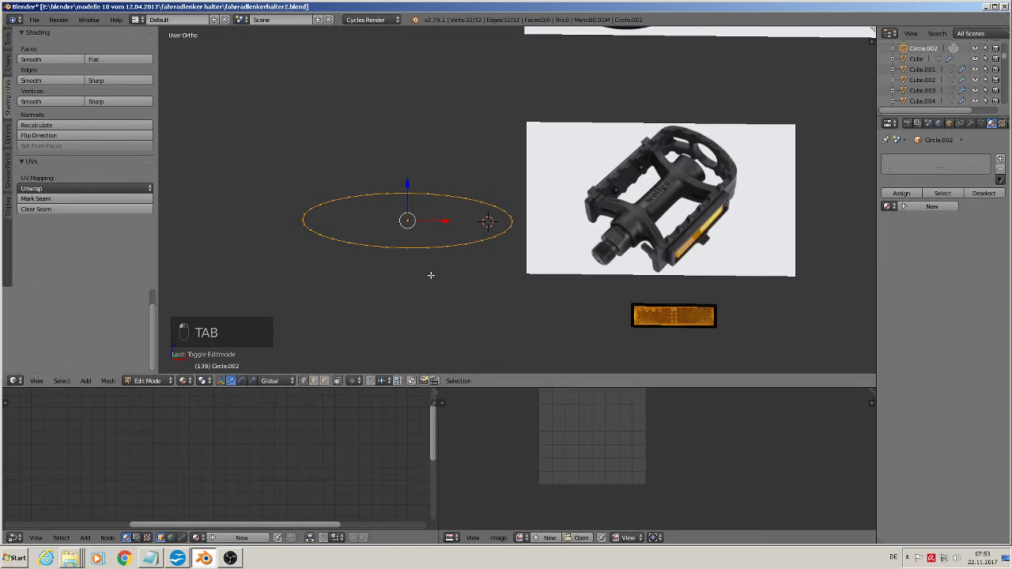
pyautogui.press('a')
pyautogui.press('b')
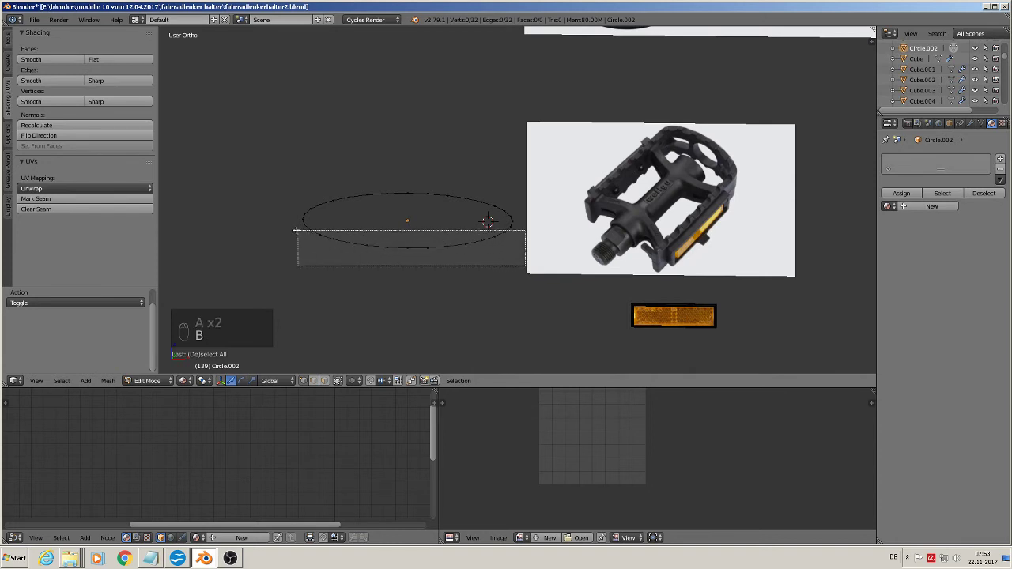
pyautogui.press('a')
pyautogui.press('b')
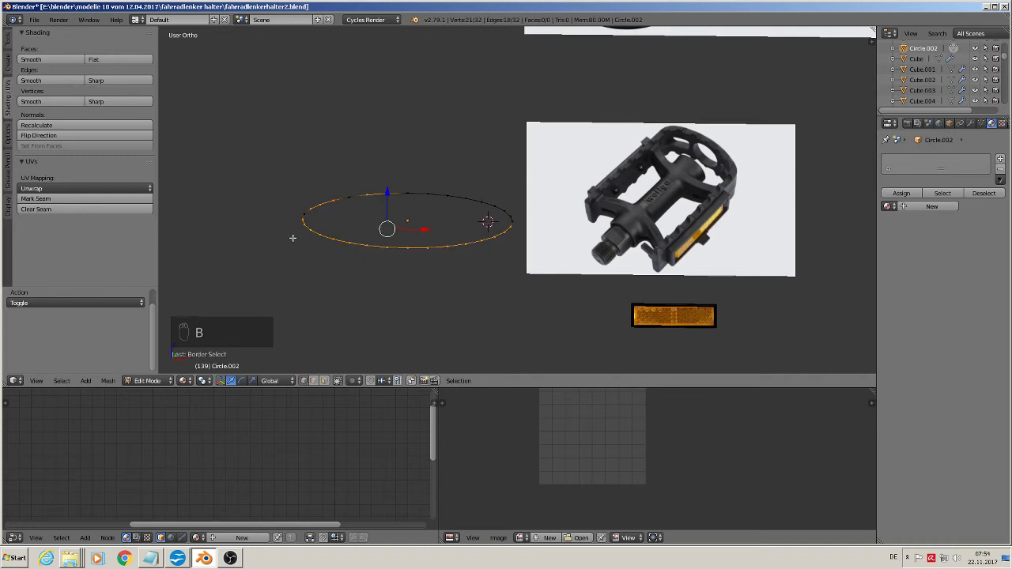
pyautogui.press('c')
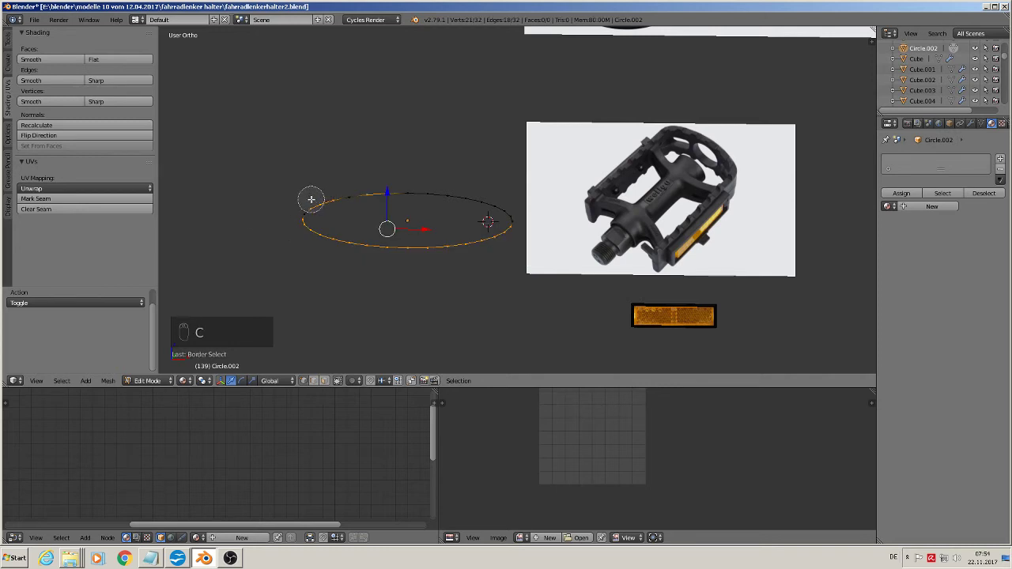
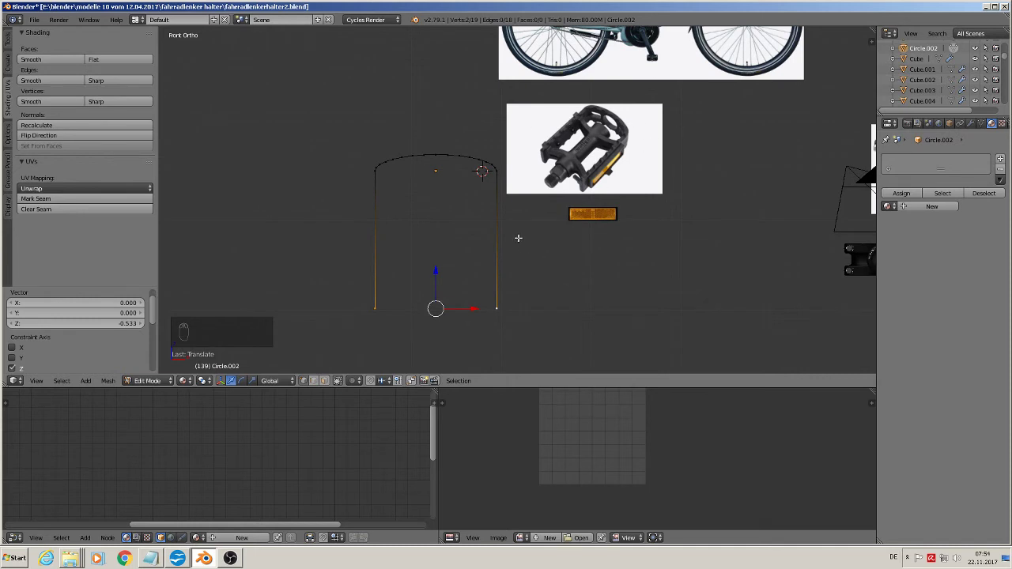
# Extrude the whole arch outline and scale it inward into a band of faces
pyautogui.press('Tab')
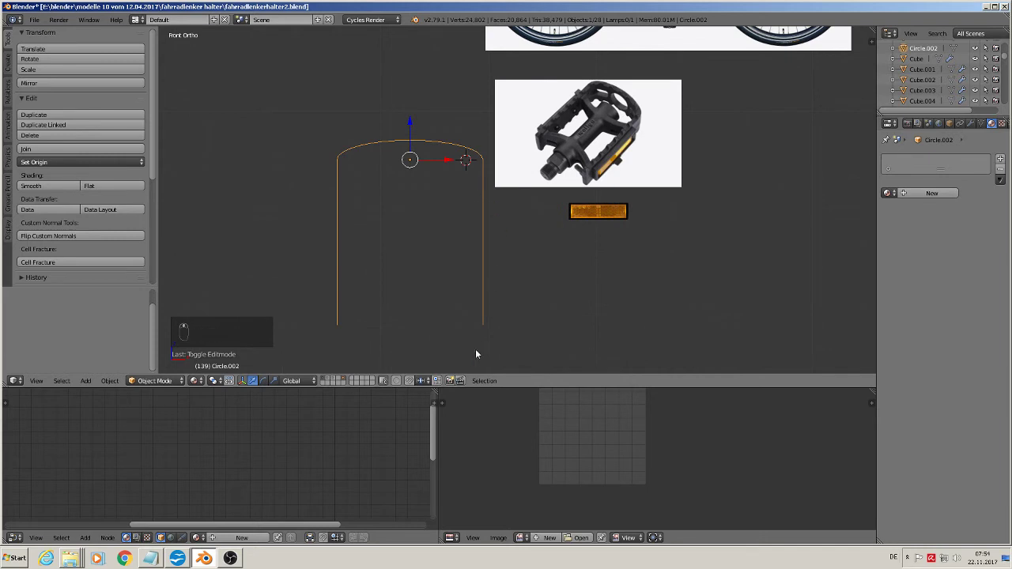
pyautogui.press('Tab')
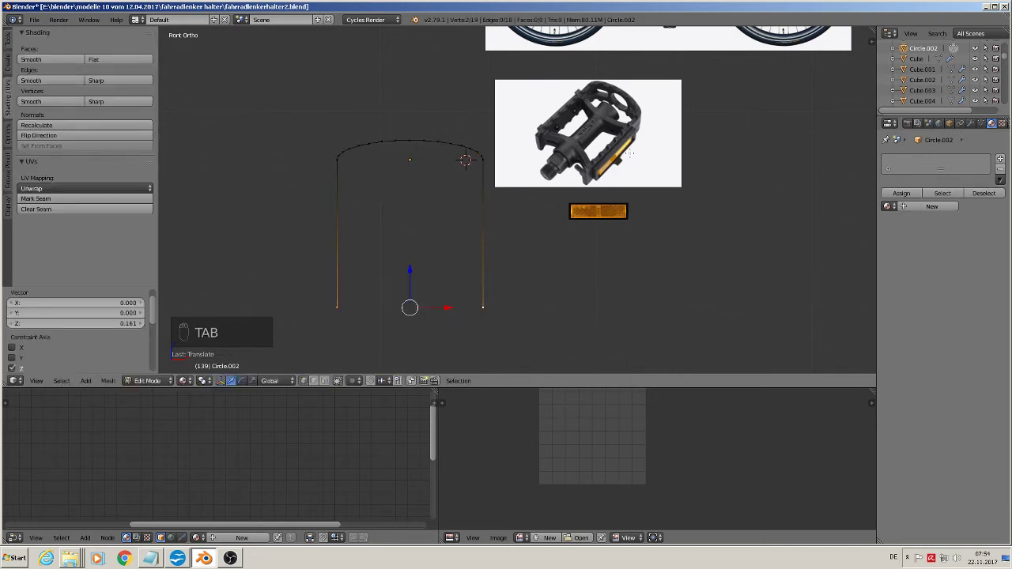
pyautogui.press('Tab')
pyautogui.press('Tab')
pyautogui.press('a')
pyautogui.press('a')
pyautogui.press('e')
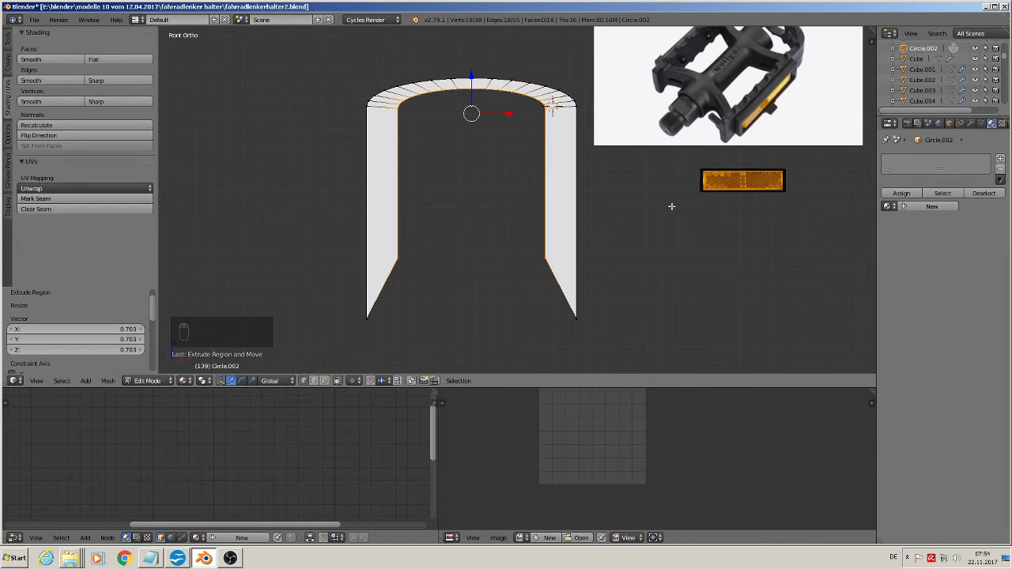
# Adjust the inner outline along X for uniform band thickness and finish editing
pyautogui.press('s')
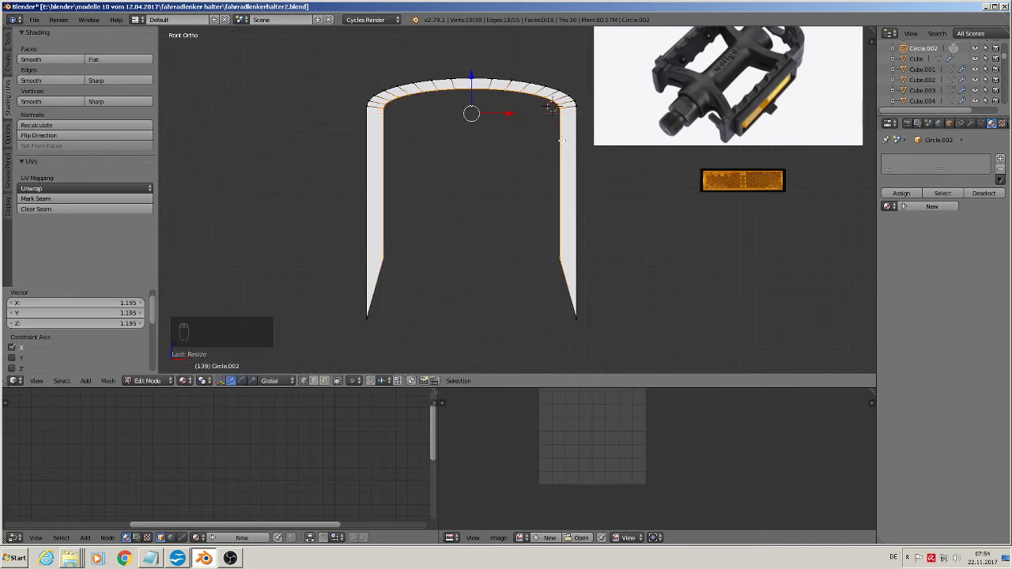
pyautogui.press('s')
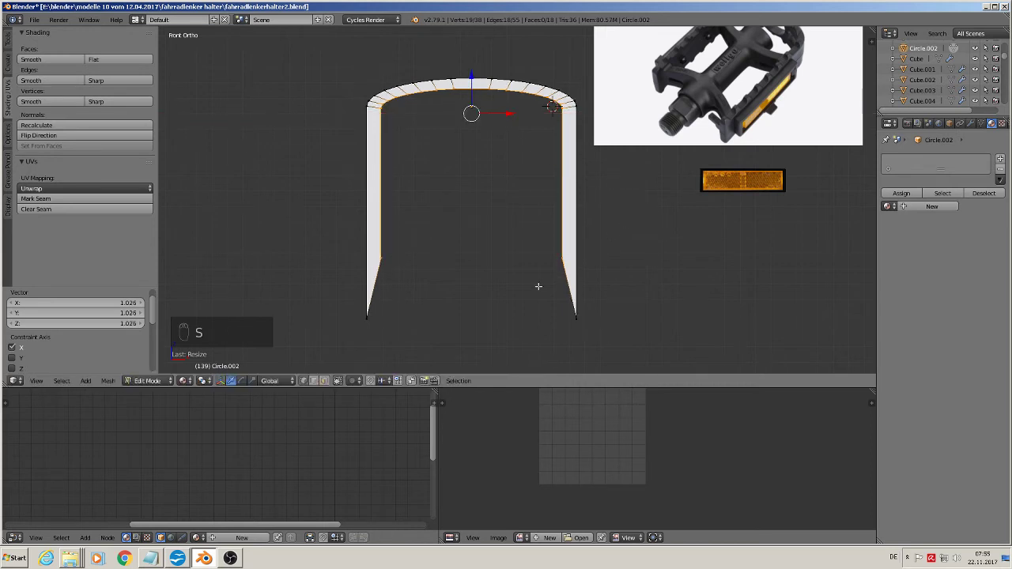
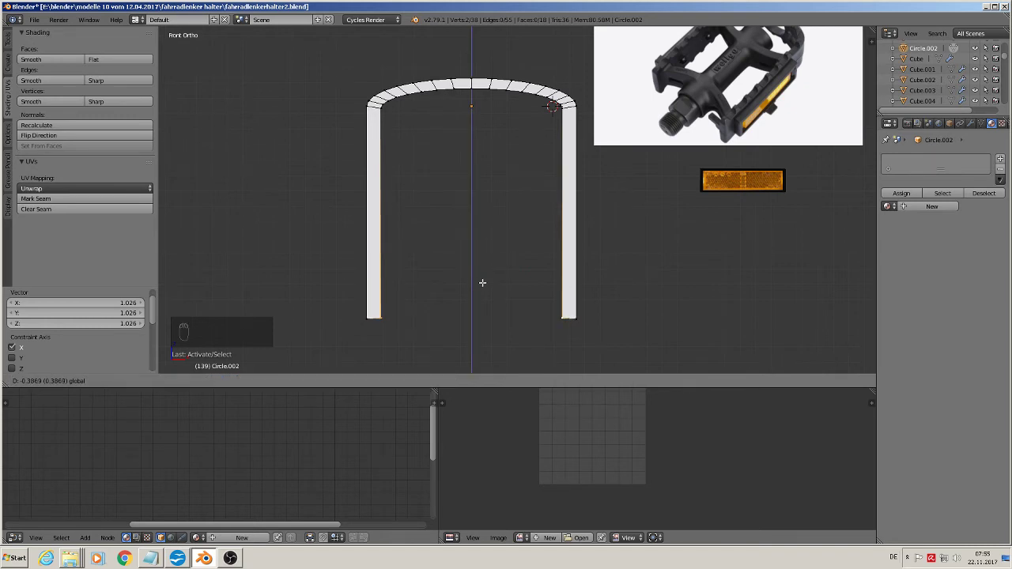
pyautogui.press('Tab')
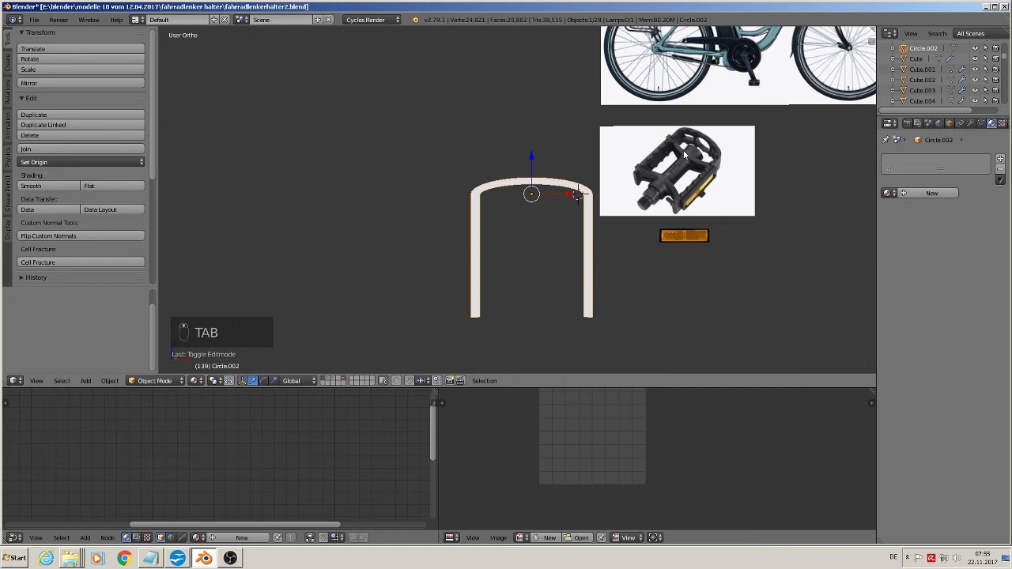
# Raise the top middle of the arch band in front view and select the whole band
pyautogui.press('KP_1')
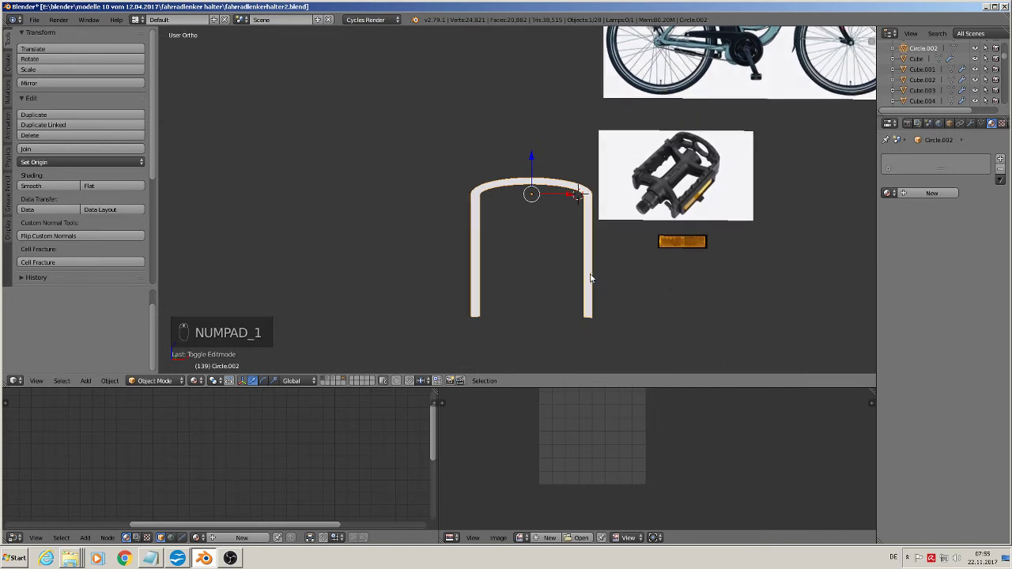
pyautogui.press('Tab')
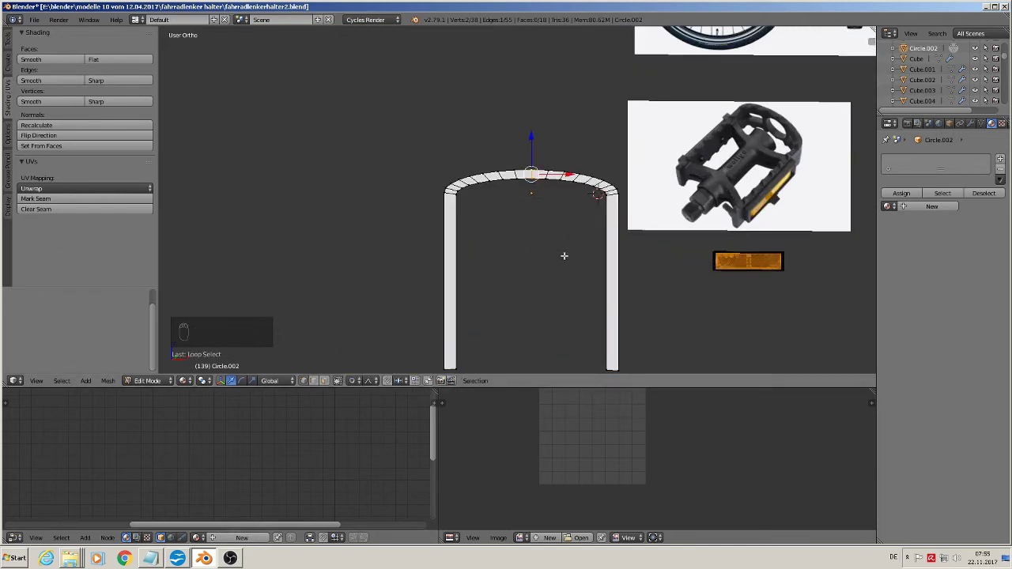
pyautogui.press('g')
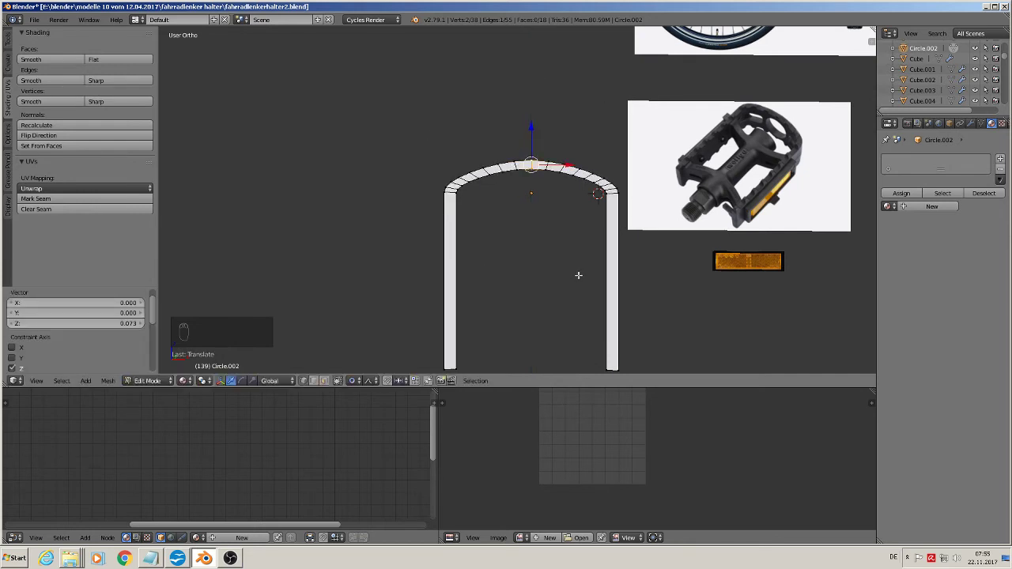
pyautogui.press('a')
# Inspect the extruded arch frame from several angles and return to Object Mode
pyautogui.press('Tab')
pyautogui.press('Tab')
pyautogui.press('a')
pyautogui.press('a')
pyautogui.press('a')
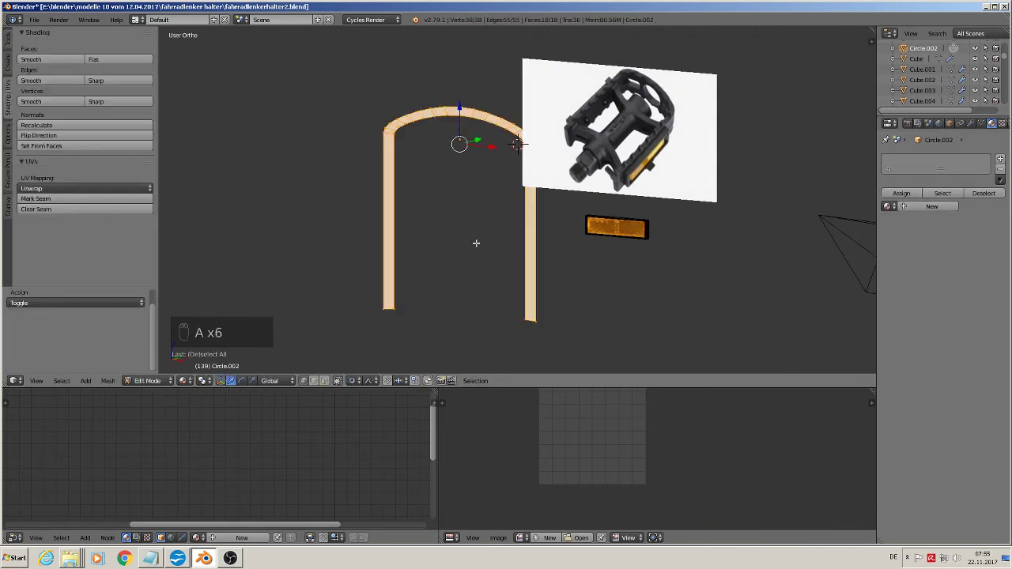
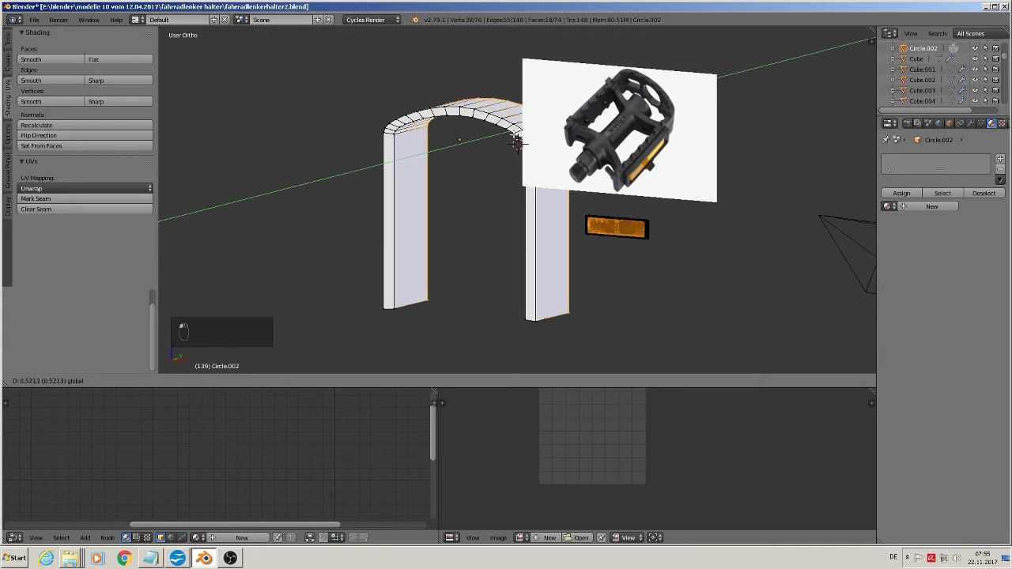
pyautogui.press('Tab')
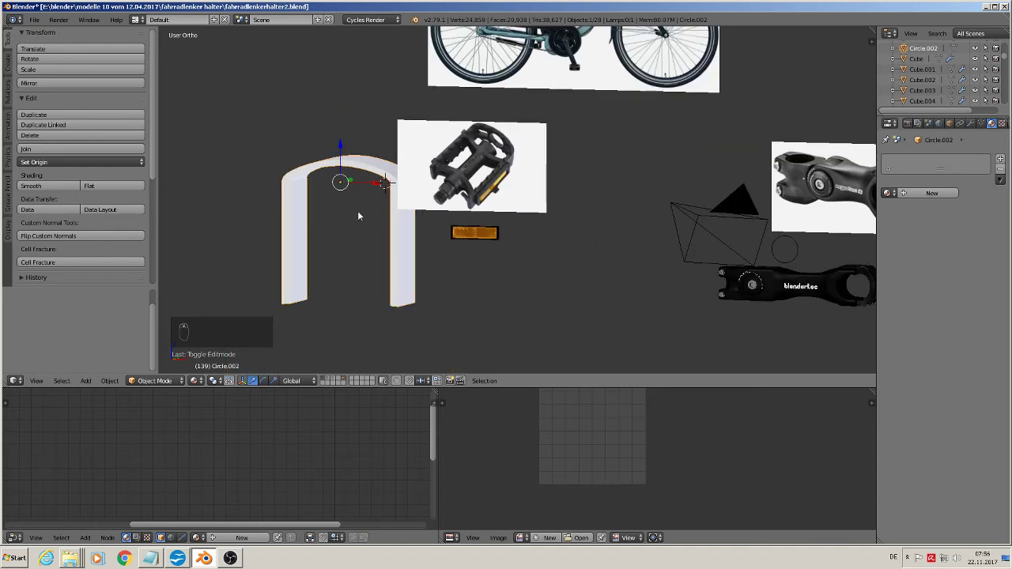
# Duplicate the arch, set the copy aside along X and reselect the original for editing
pyautogui.press('shift+d')
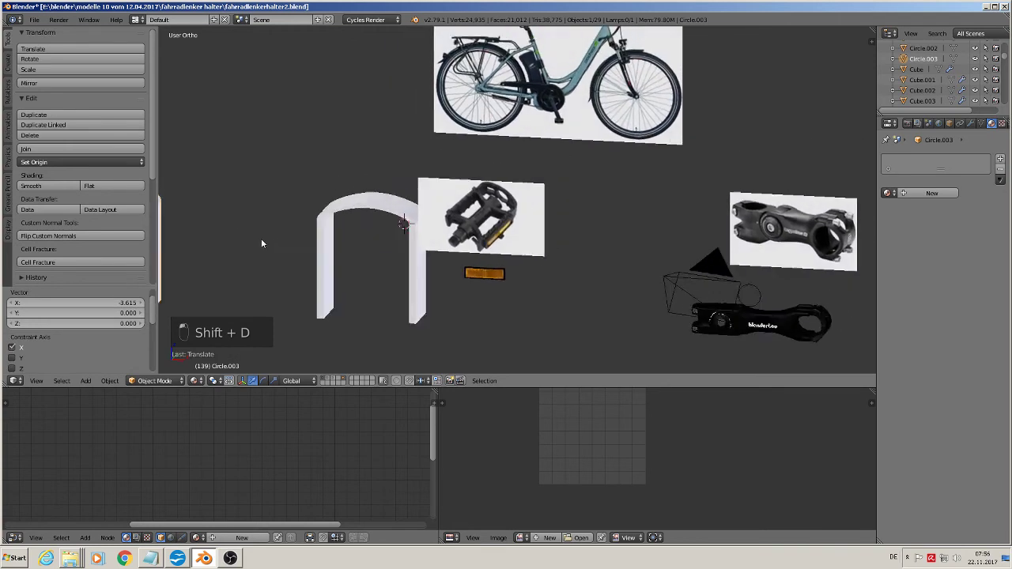
pyautogui.rightClick(423, 183)
pyautogui.middleClick(381, 138)
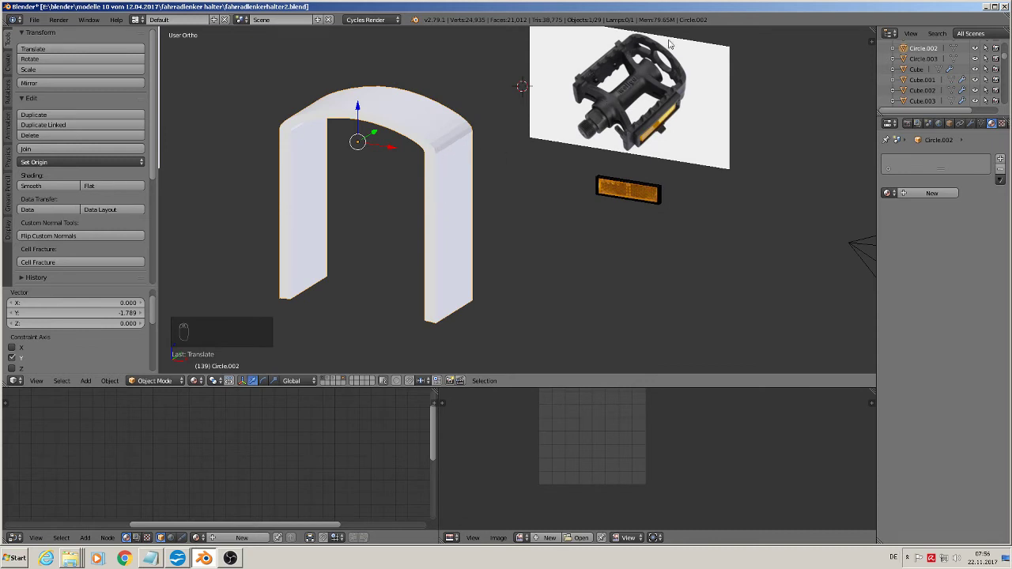
pyautogui.press('Tab')
# Cut lengthwise edge loops near both long edges of the arch, checked in front view
pyautogui.press('ctrl+r')
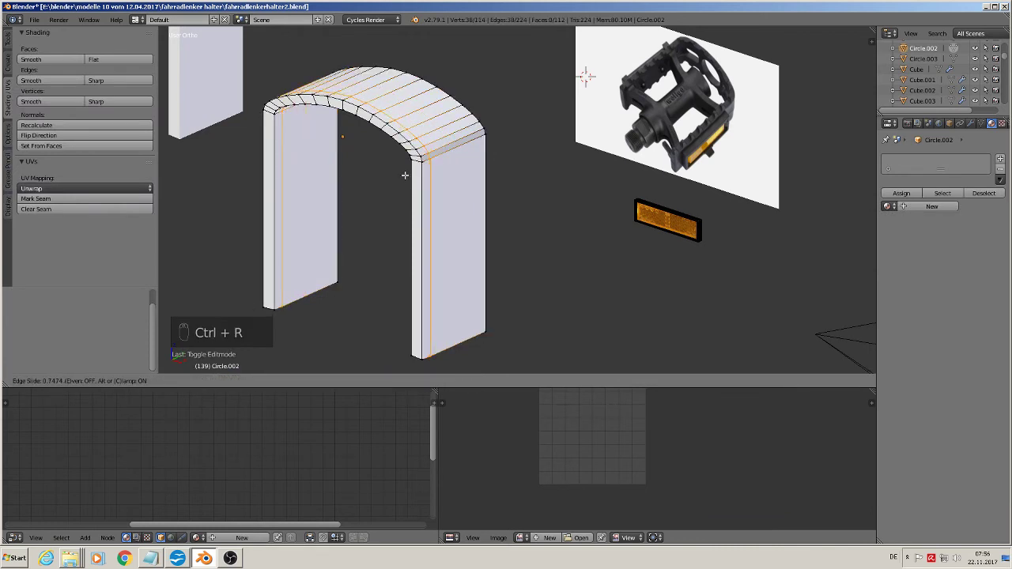
pyautogui.press('ctrl+r')
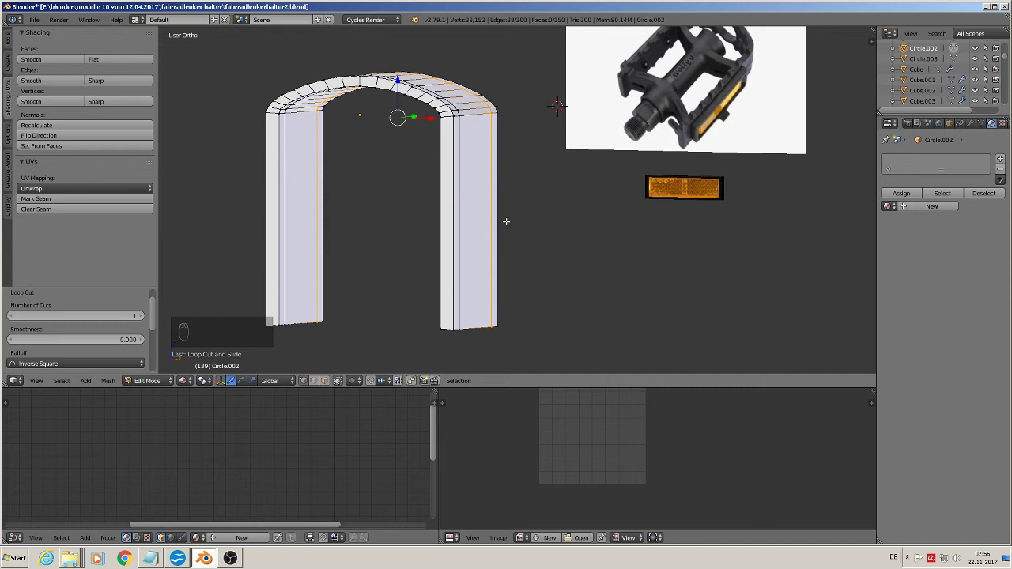
pyautogui.press('KP_1')
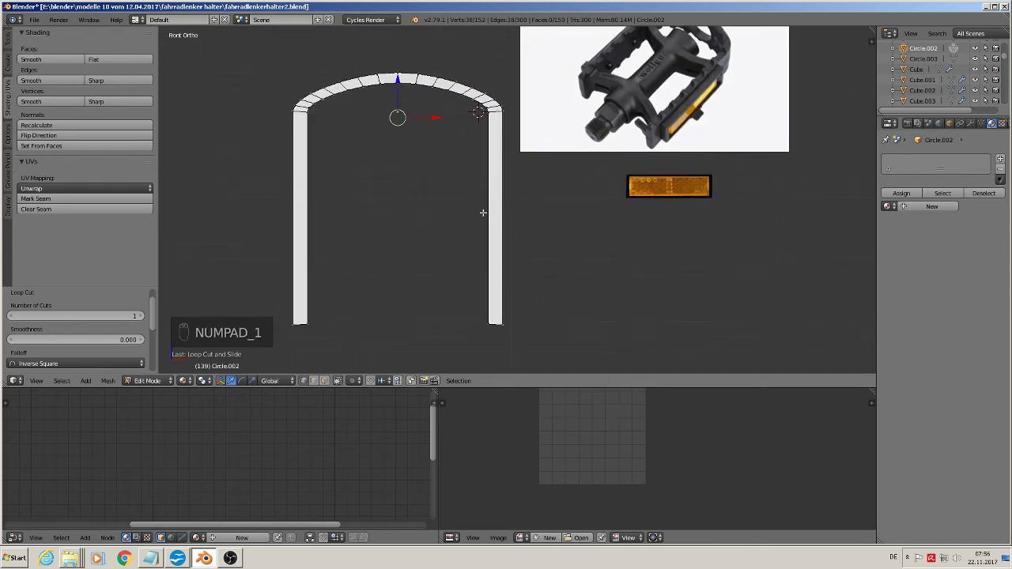
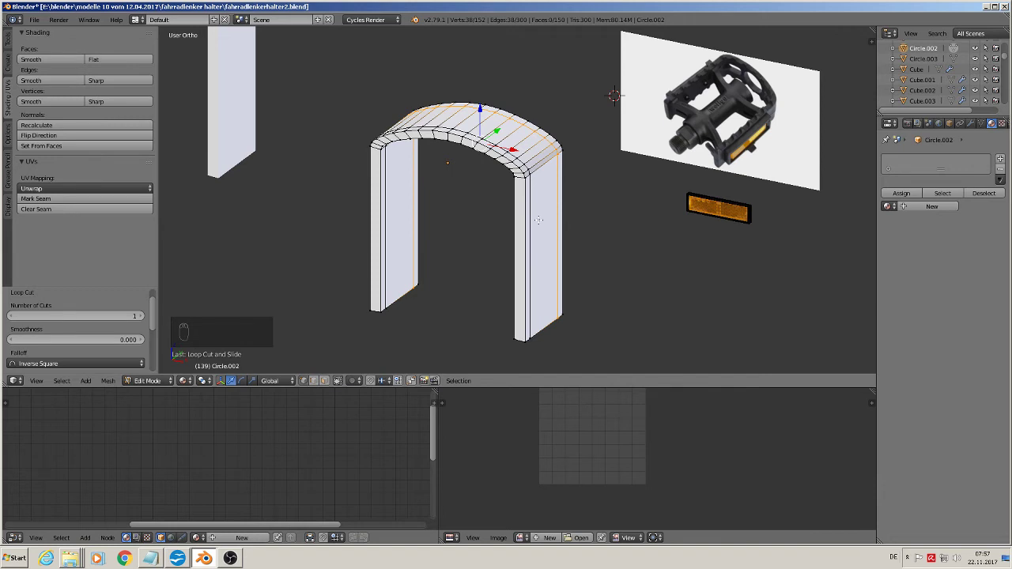
# Add crosswise loop cuts along both arch legs, redoing the left-leg cut
pyautogui.press('ctrl+r')
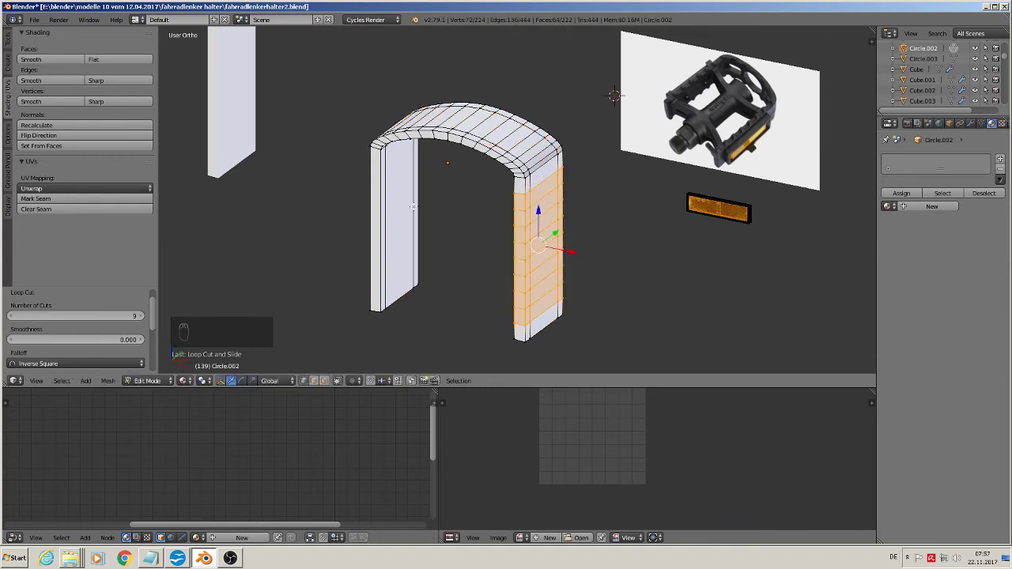
pyautogui.press('ctrl+r')
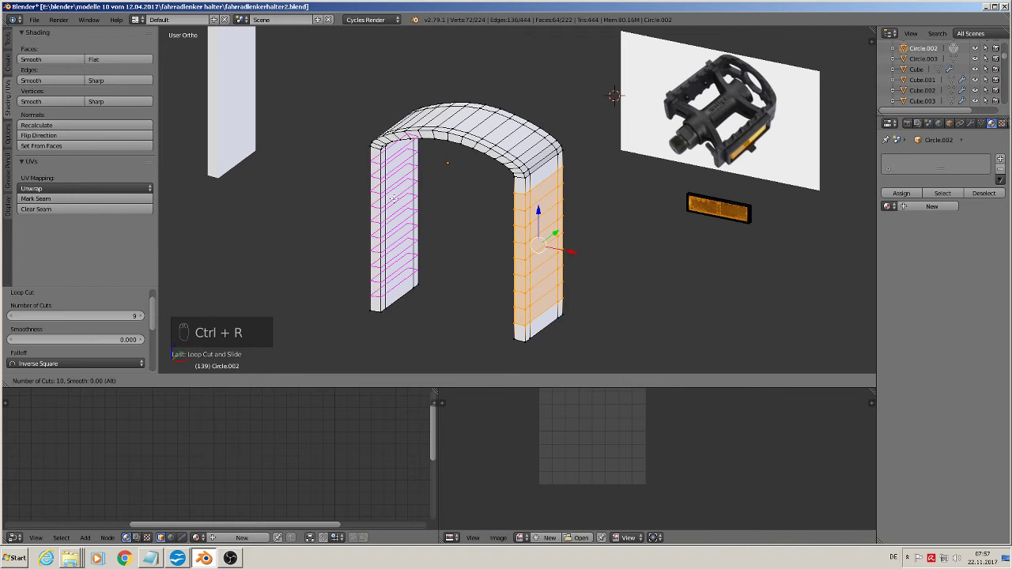
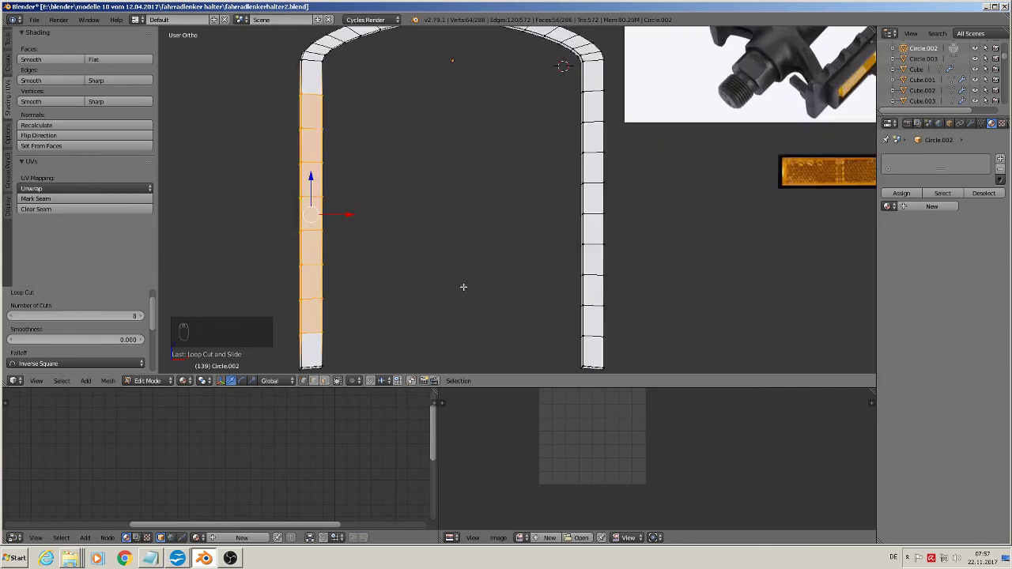
pyautogui.press('ctrl+z')
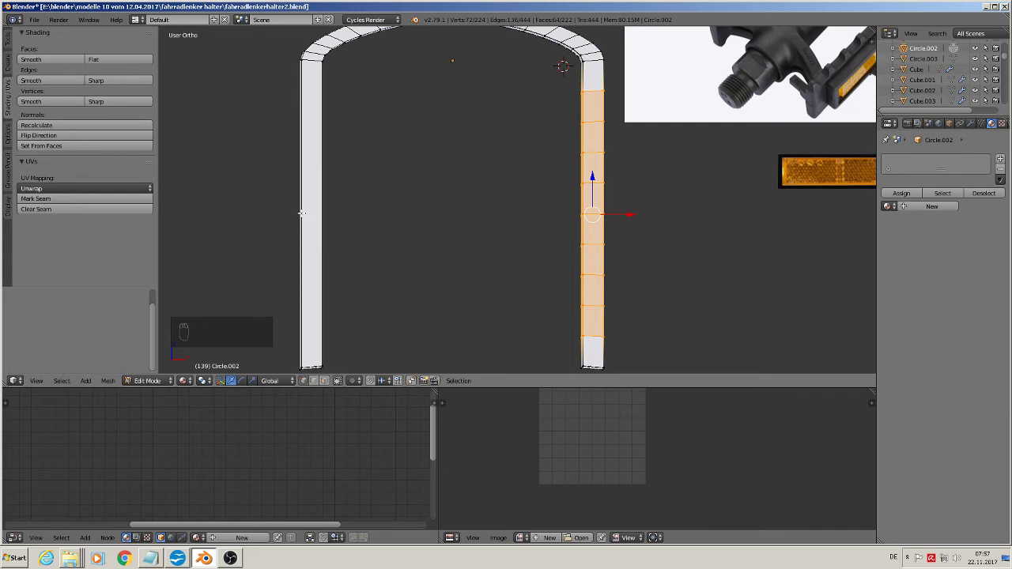
pyautogui.press('ctrl+r')
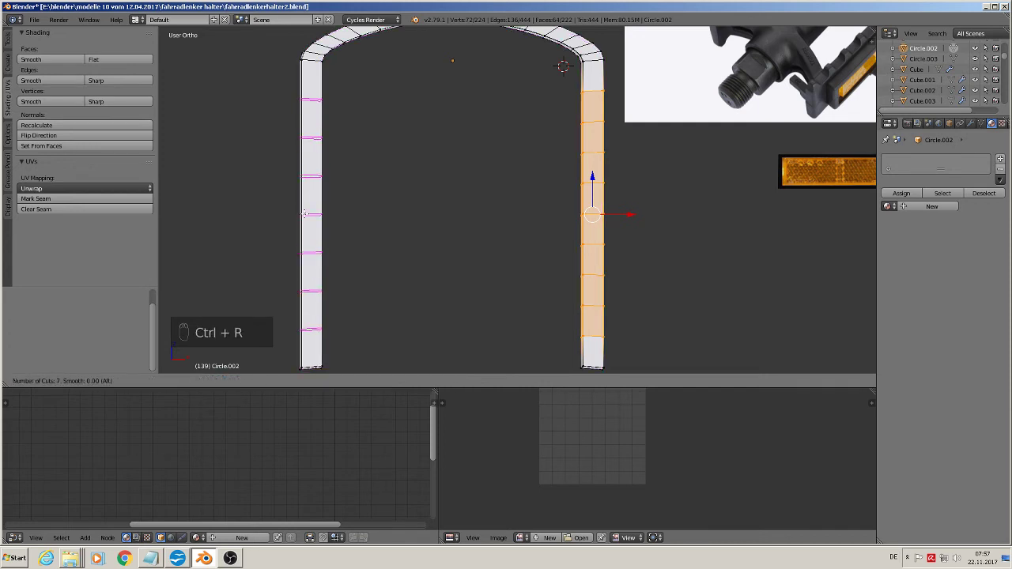
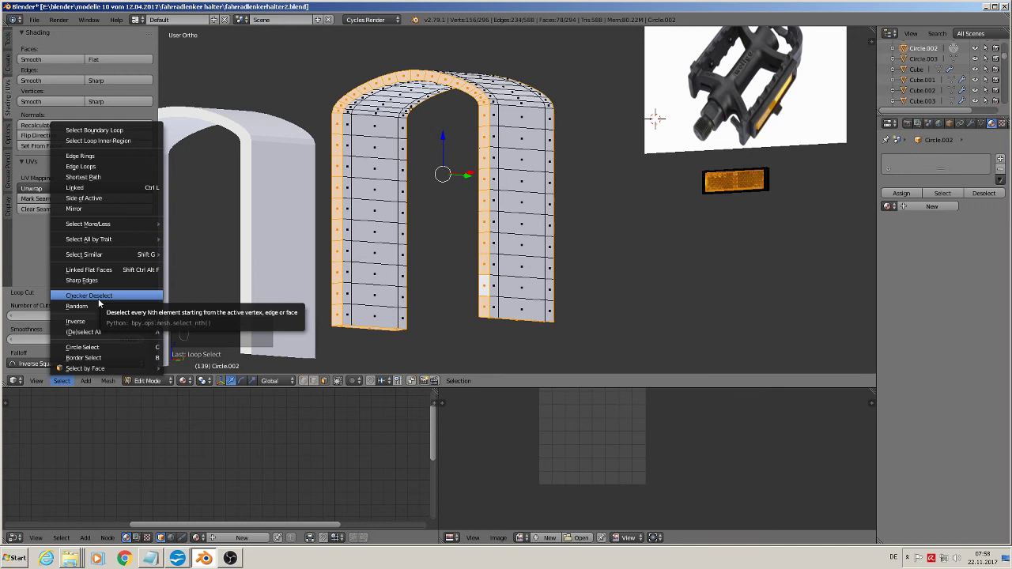
# Checker-deselect alternate edge faces and extrude the remaining ones individually
pyautogui.click(104, 303)
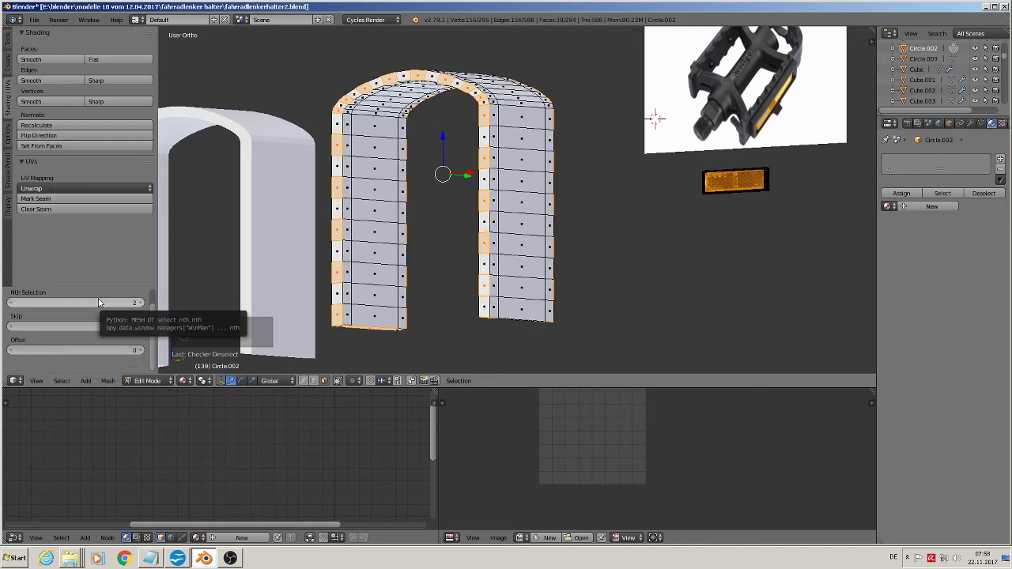
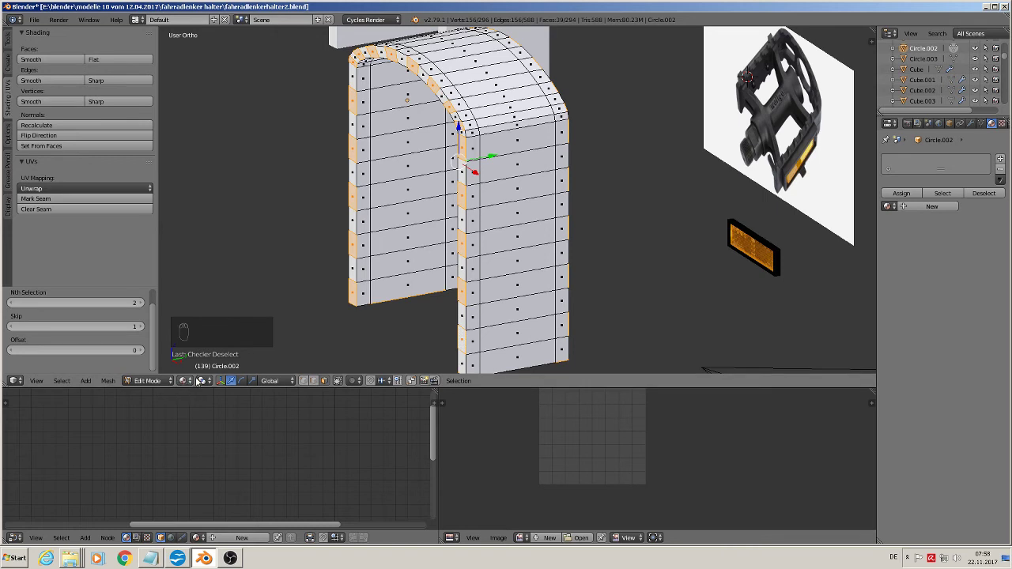
pyautogui.click(205, 384)
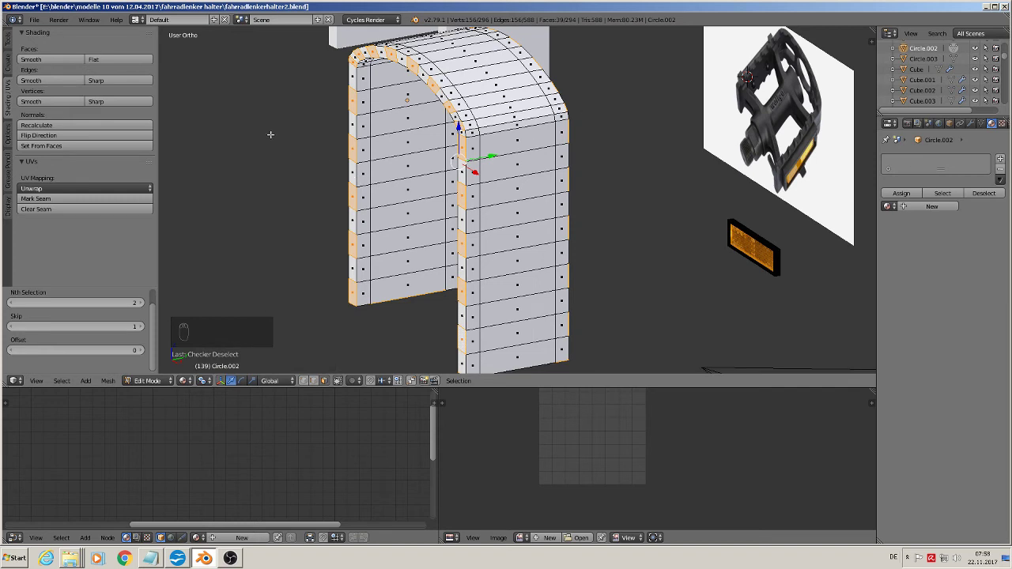
pyautogui.moveTo(103, 110); pyautogui.dragTo(8, 41)
# Push the selected faces out into teeth, shrink their outer faces and return to Object Mode
pyautogui.moveTo(8, 42); pyautogui.dragTo(64, 215)
pyautogui.click(64, 216)
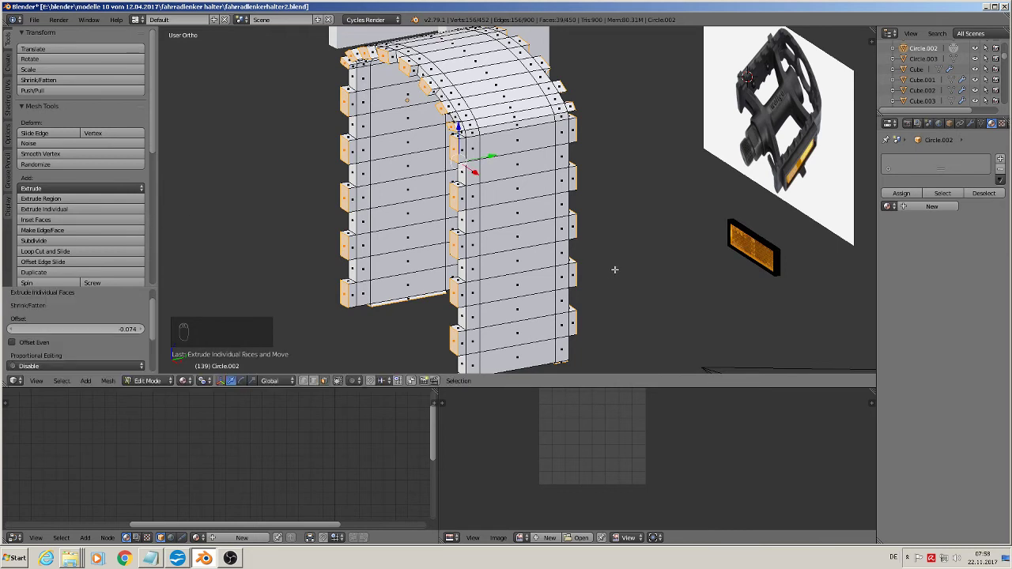
pyautogui.press('s')
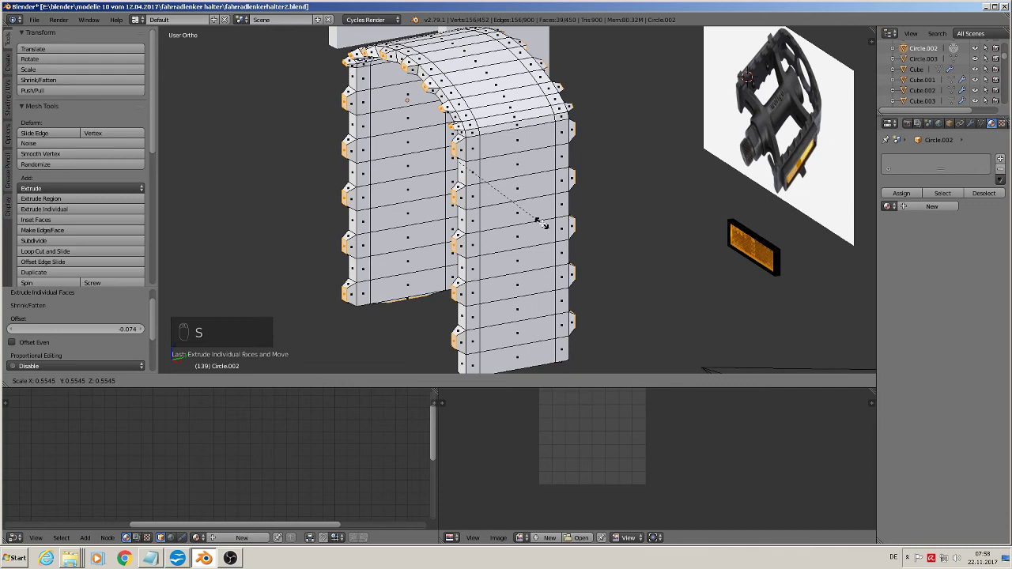
pyautogui.press('Tab')
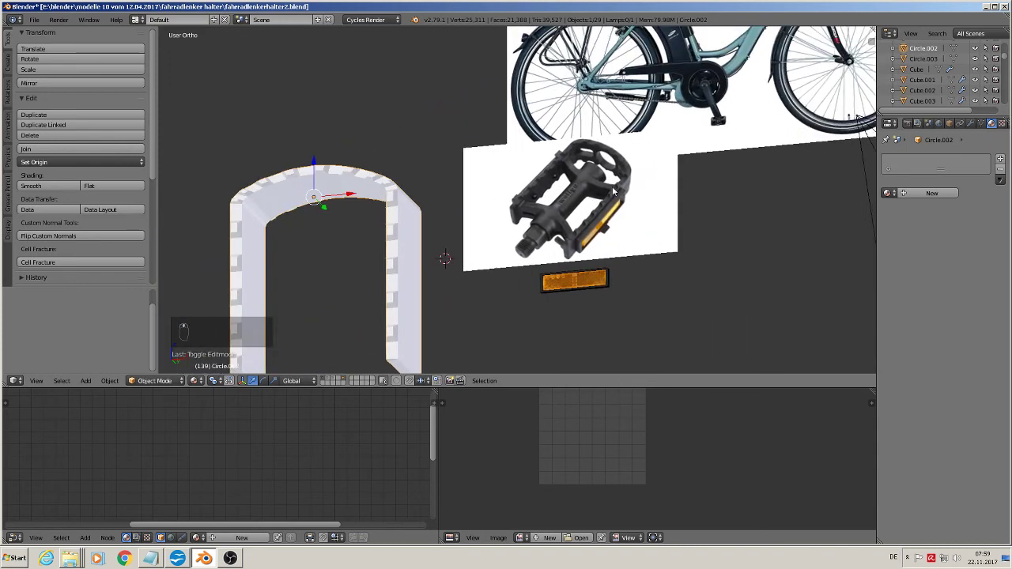
# Pan toward the pedal reference, switch to front view and deselect everything
pyautogui.moveTo(477, 115); pyautogui.dragTo(461, 246)
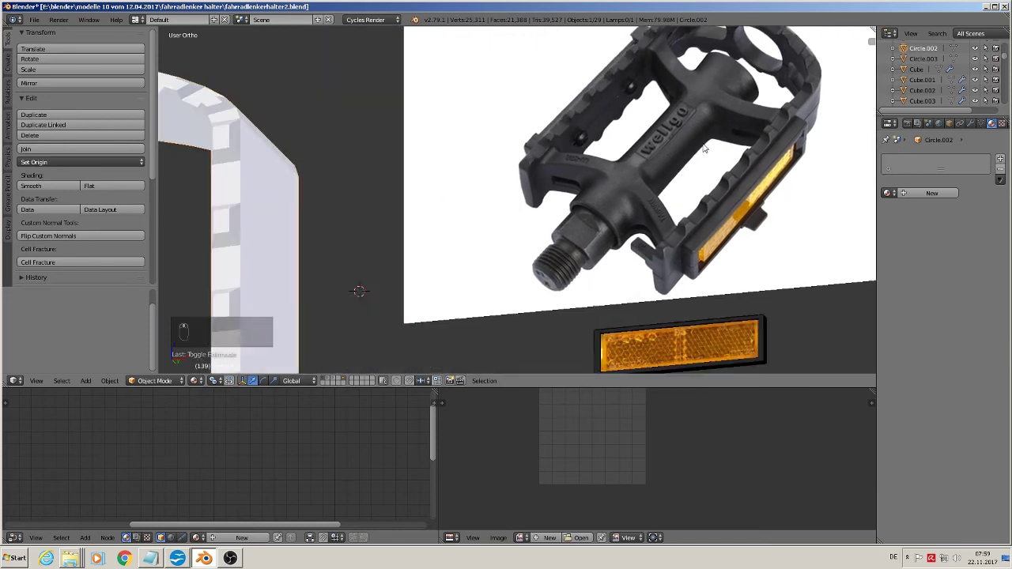
pyautogui.press('KP_1')
pyautogui.press('a')
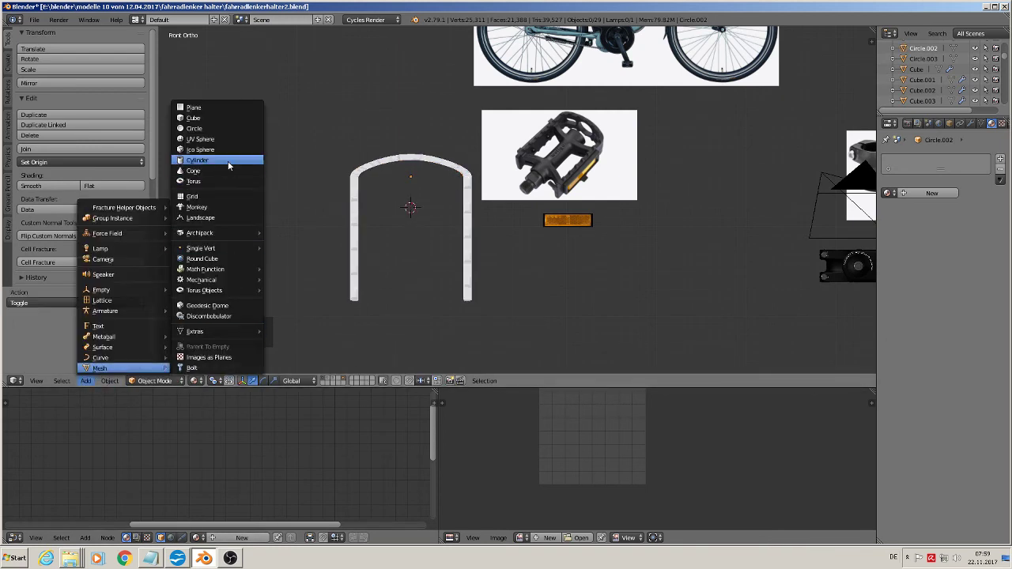
# Scale the new Cylinder.009 down and slide it sideways over the arch top in front view
pyautogui.press('s')
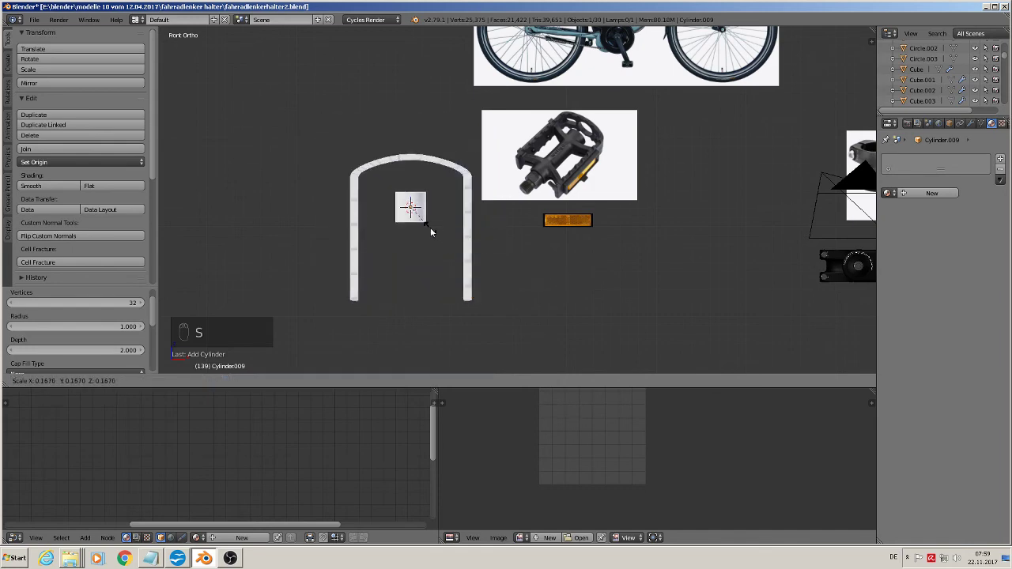
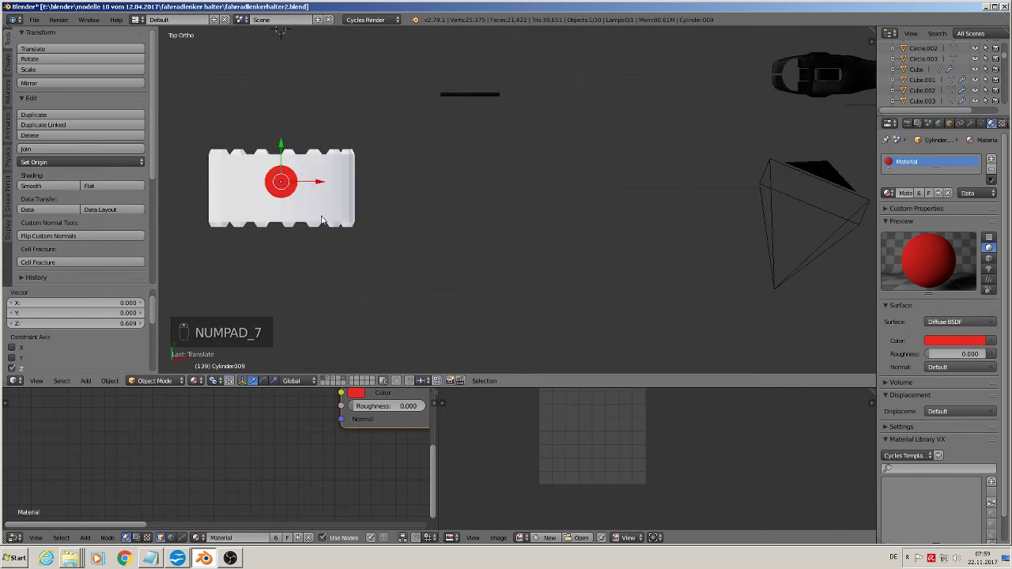
pyautogui.press('s')
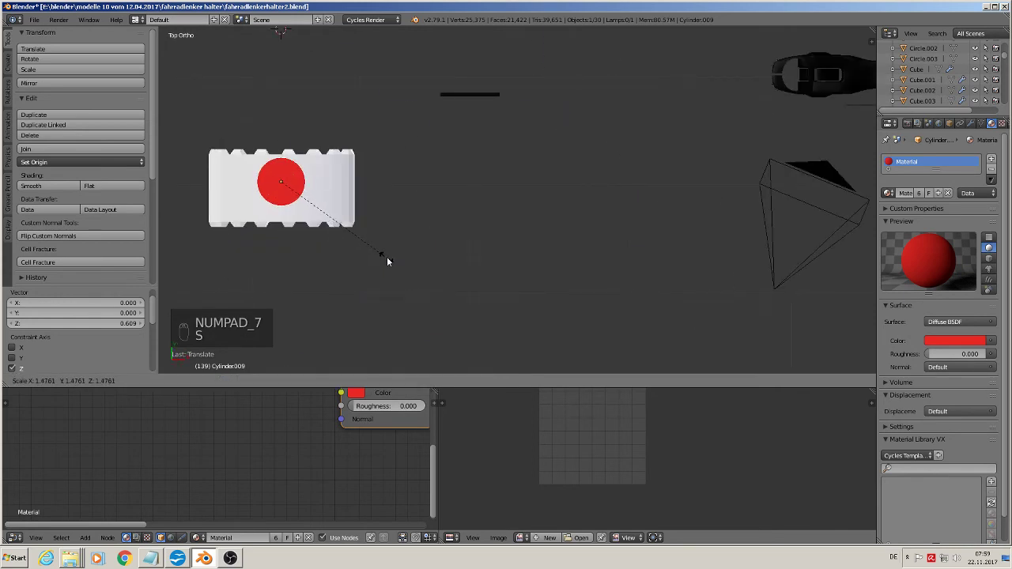
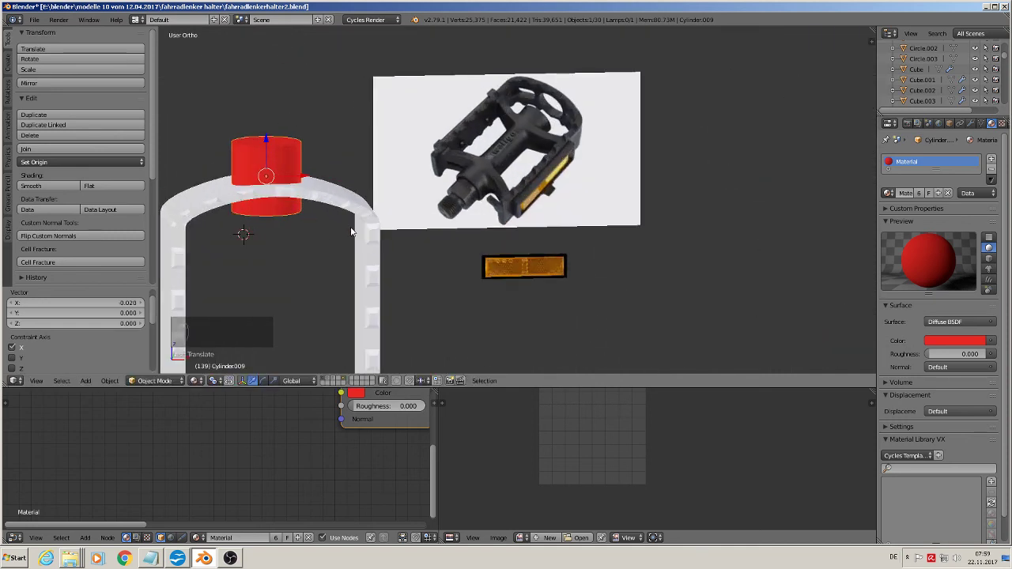
pyautogui.press('KP_1')
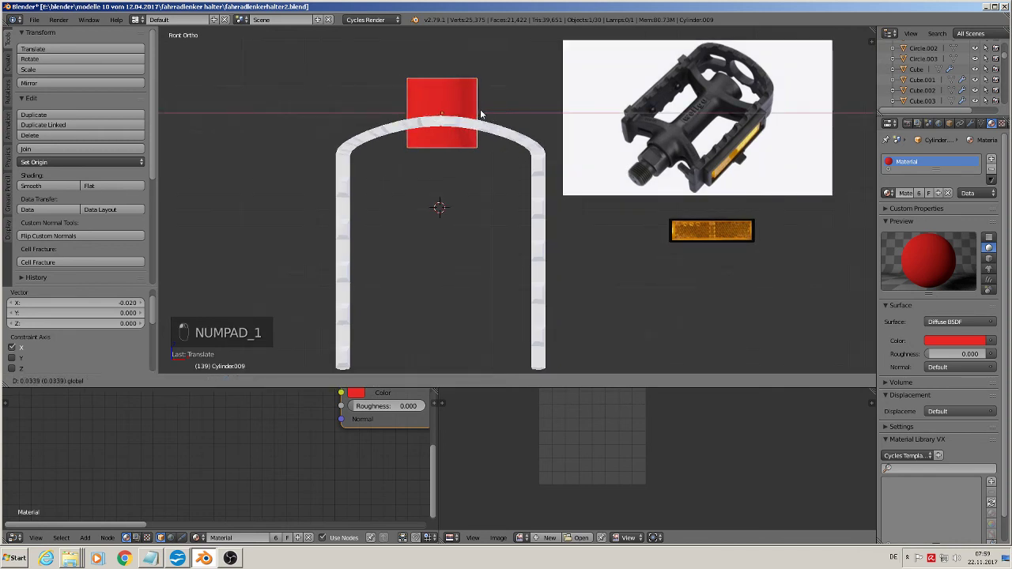
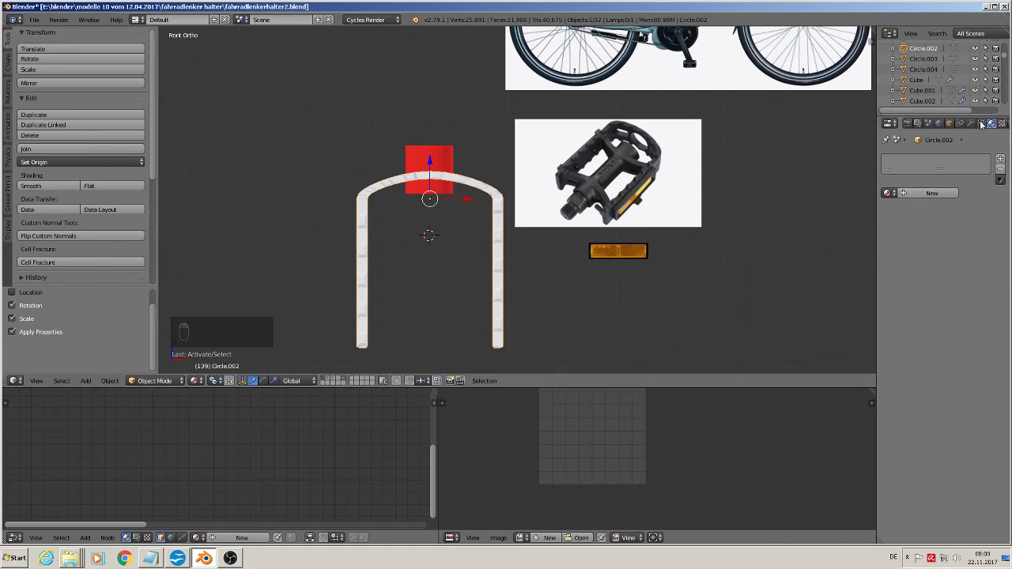
# Add a Boolean modifier to the arch Circle.002 for the round centre hole
pyautogui.moveTo(975, 125); pyautogui.dragTo(820, 209)
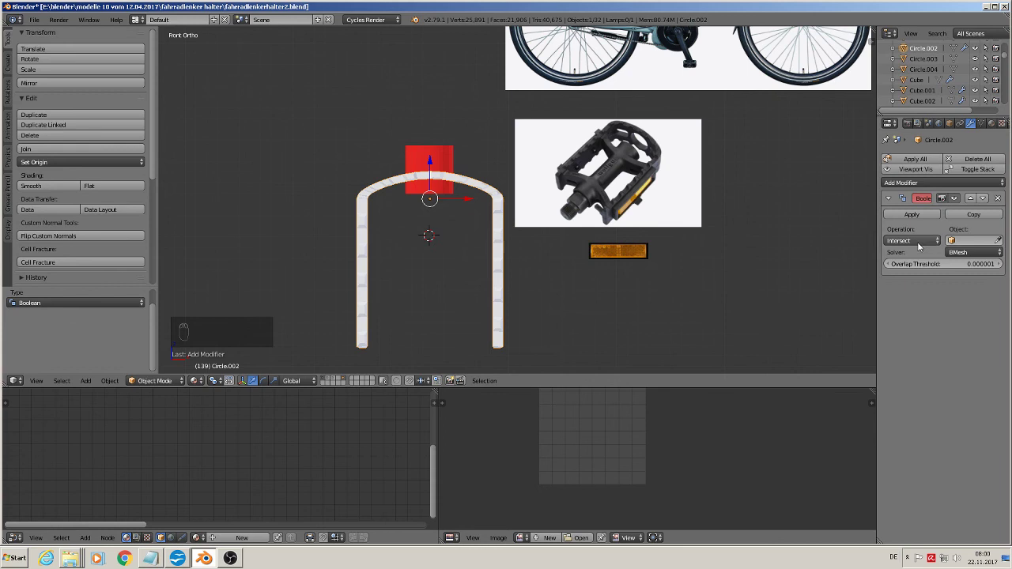
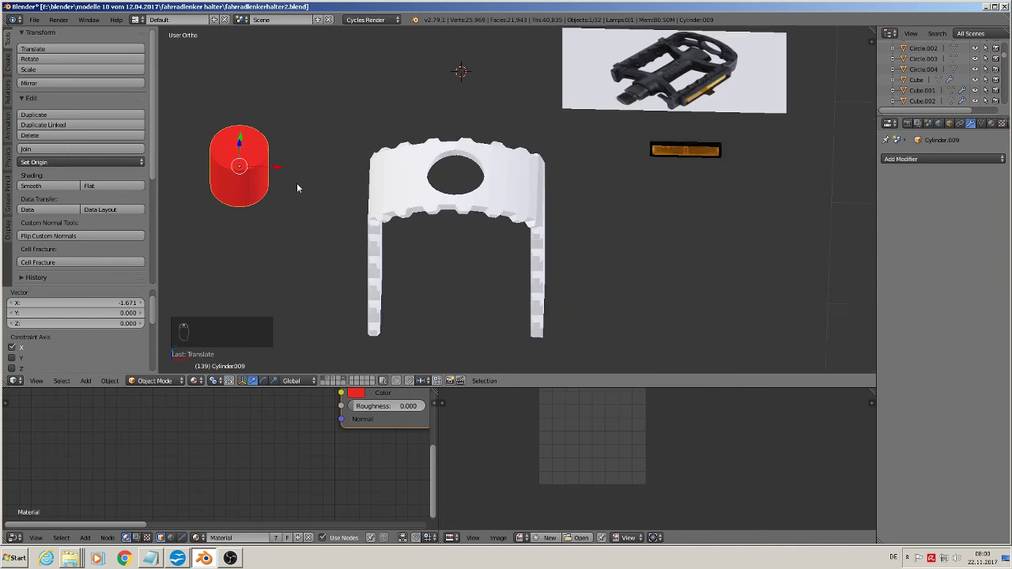
# In top view select the whole half ring, duplicate it and rotate the copy 180° to face the original
pyautogui.press('KP_7')
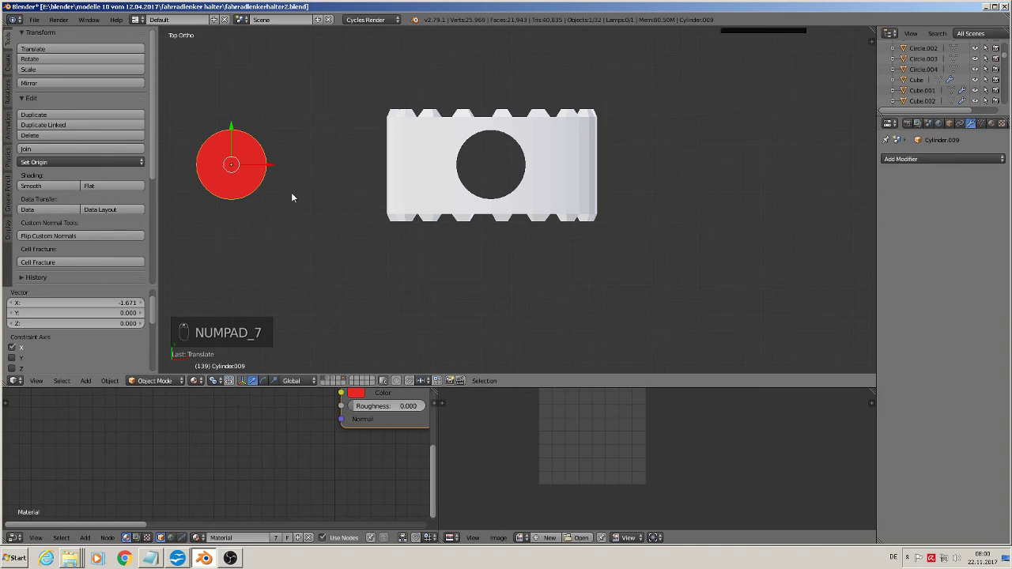
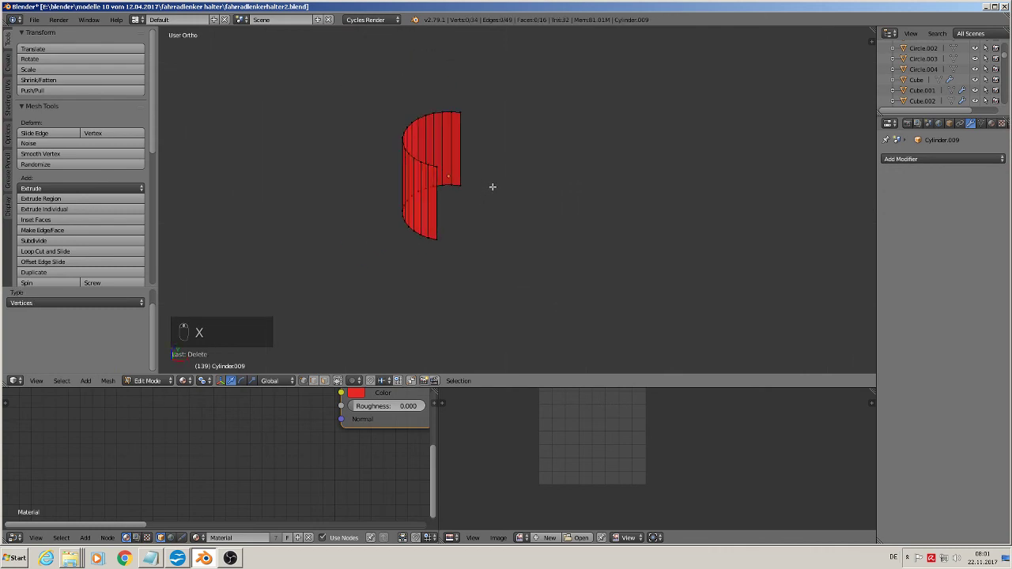
pyautogui.press('KP_7')
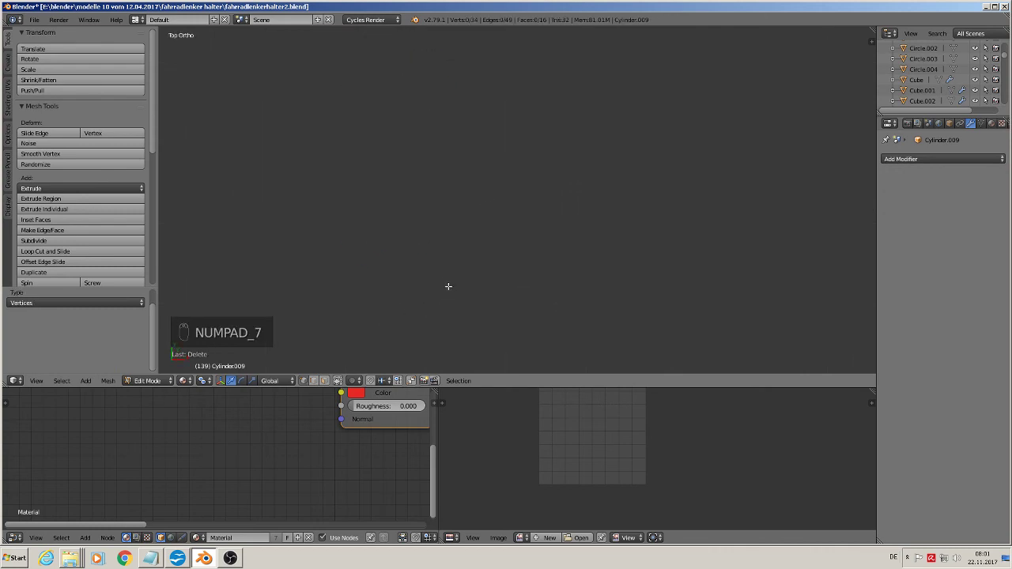
pyautogui.press('KP_Decimal')
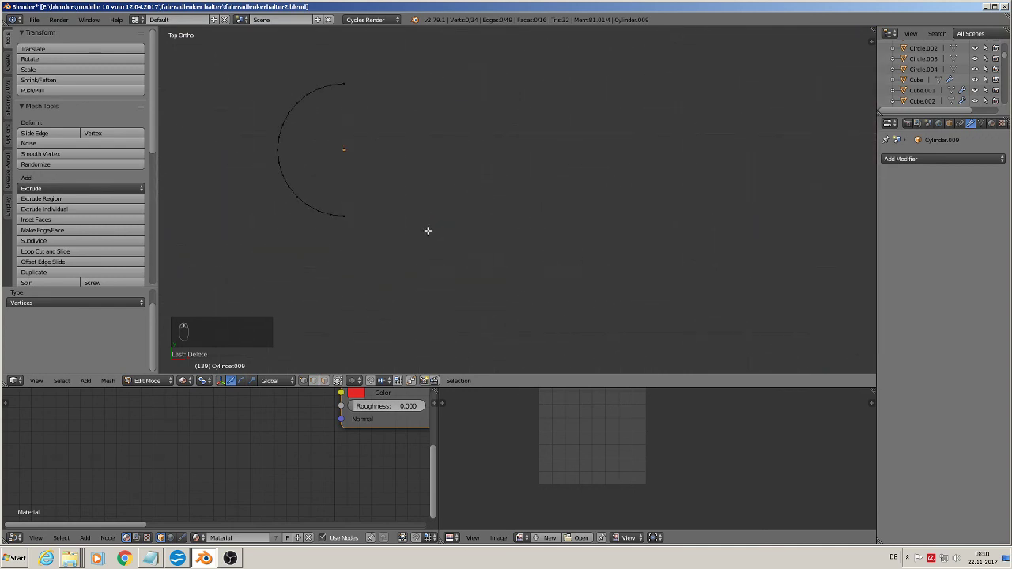
pyautogui.press('a')
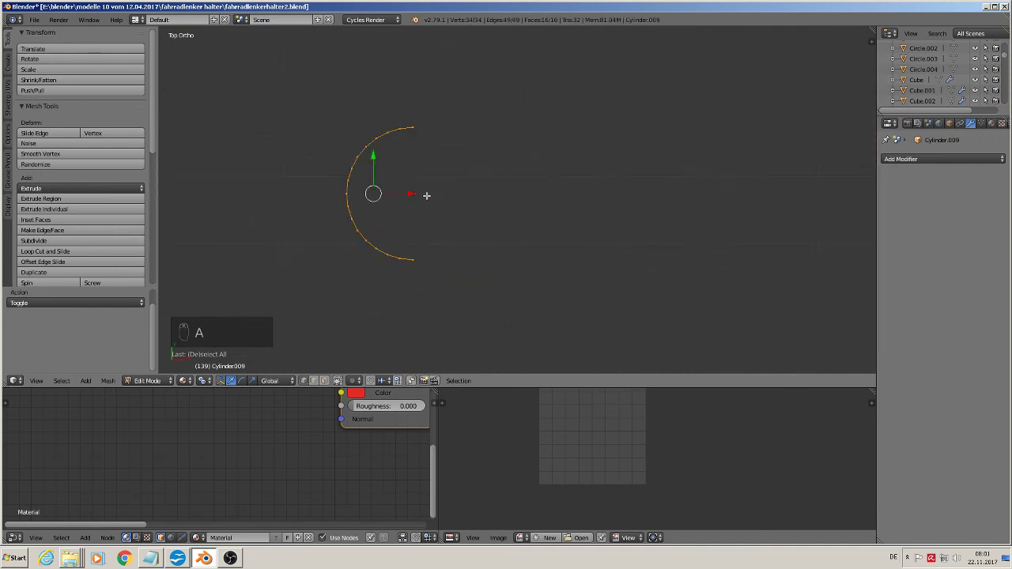
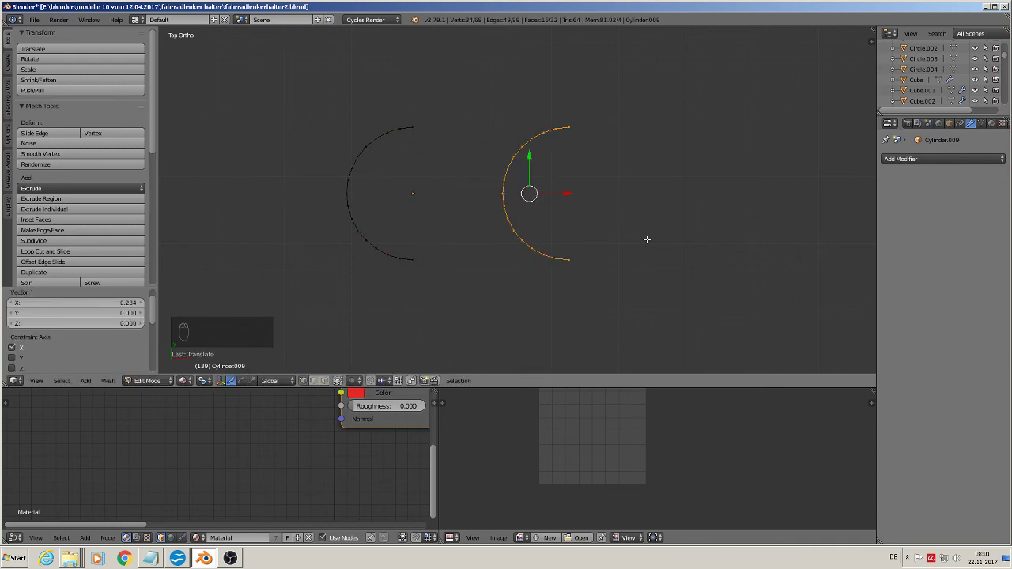
pyautogui.press('r')
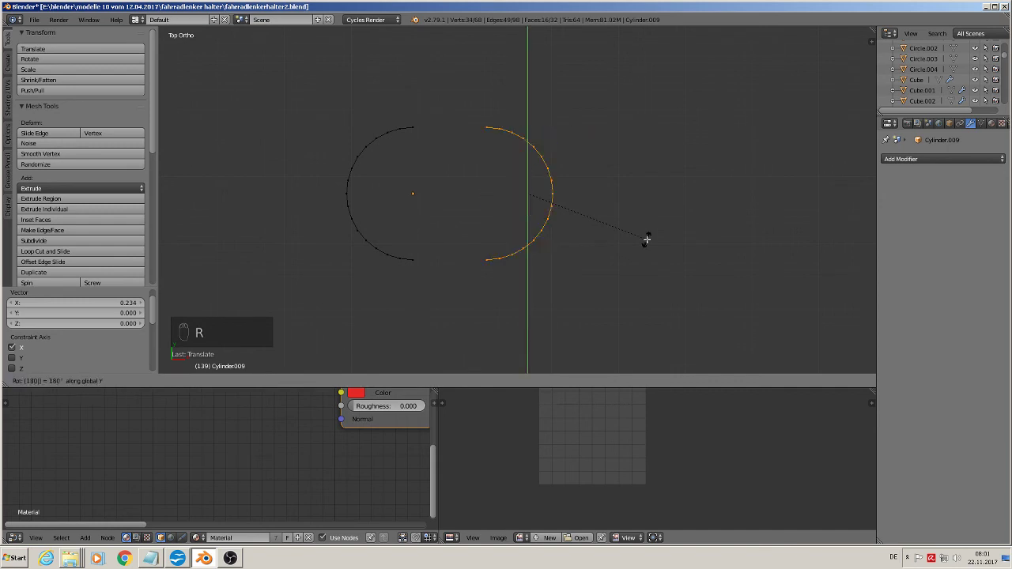
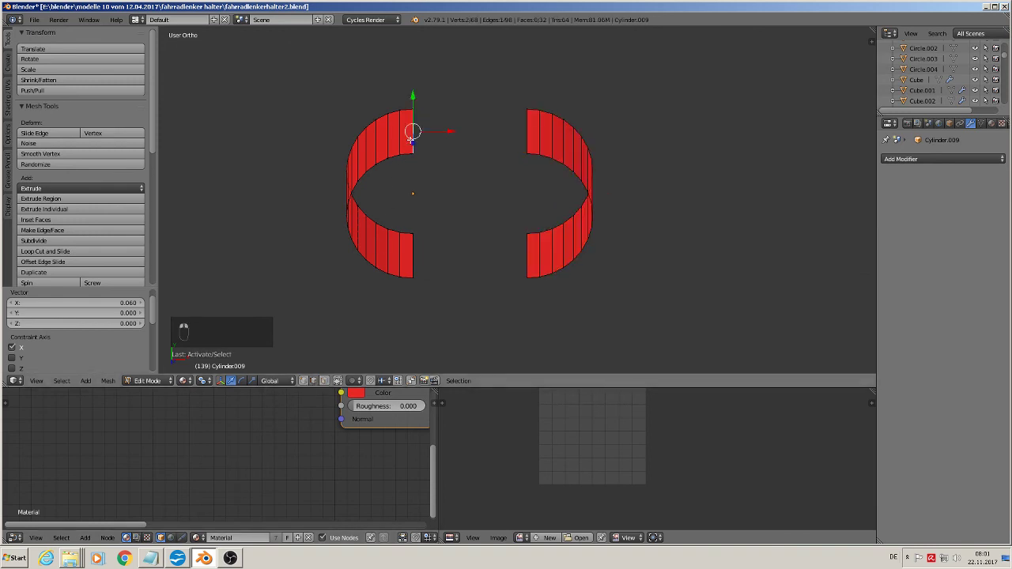
# Bridge both sides and cap the top with faces to close the slot solid, then leave Edit Mode
pyautogui.press('f')
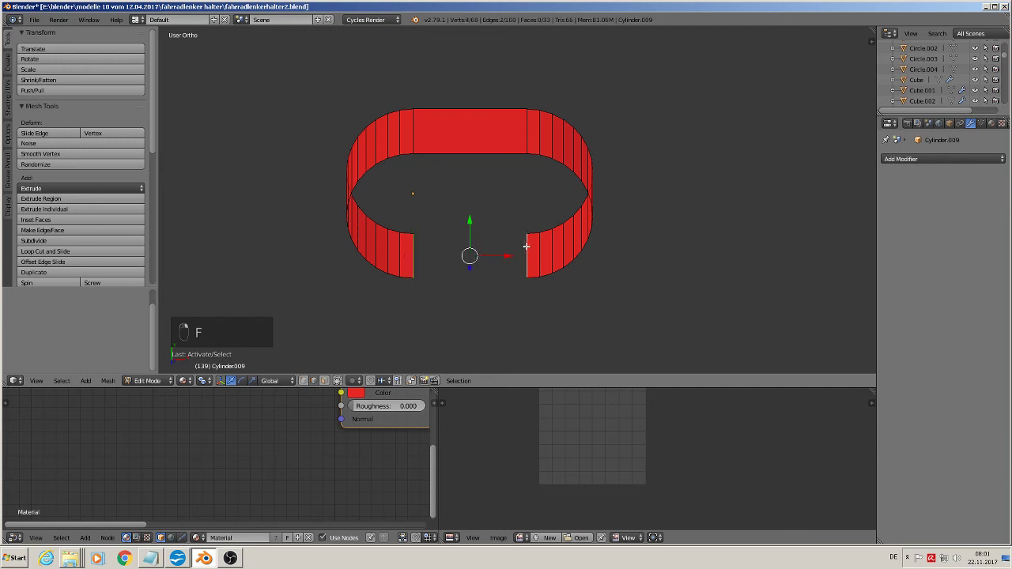
pyautogui.press('f')
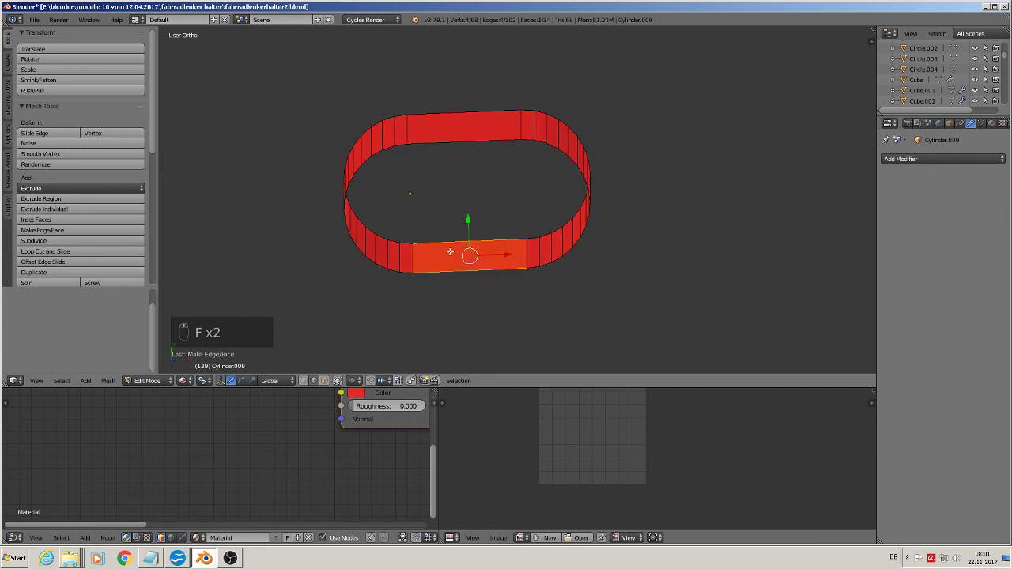
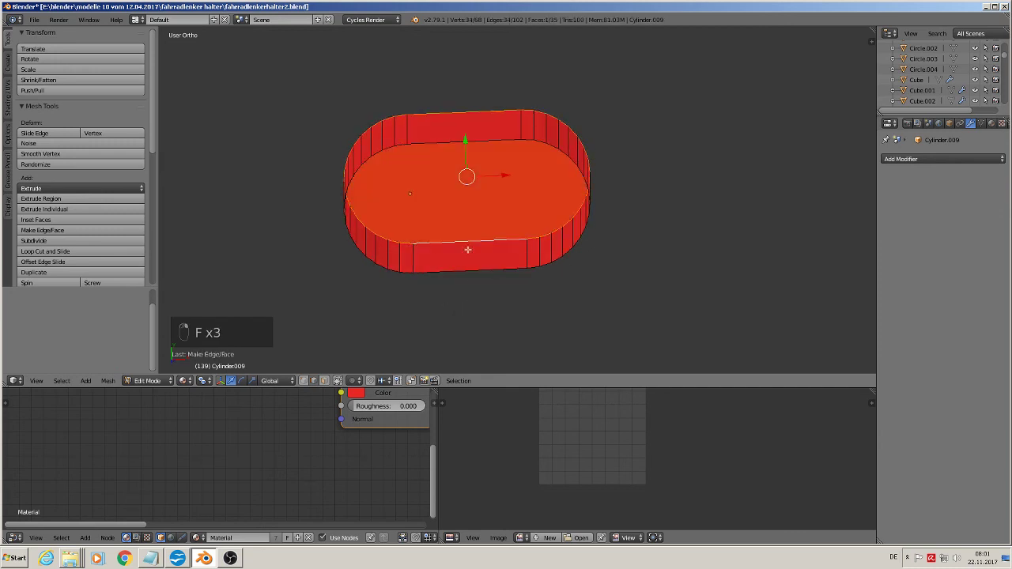
pyautogui.press('f')
pyautogui.press('Tab')
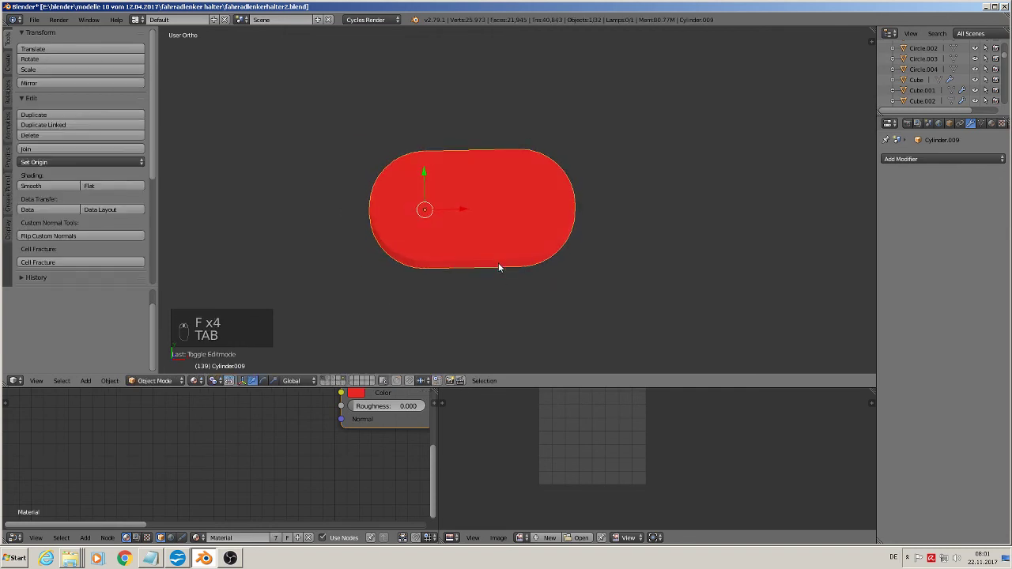
# Size the slot cutter to pass tall through the arch top and apply its rotation and scale
pyautogui.press('KP_1')
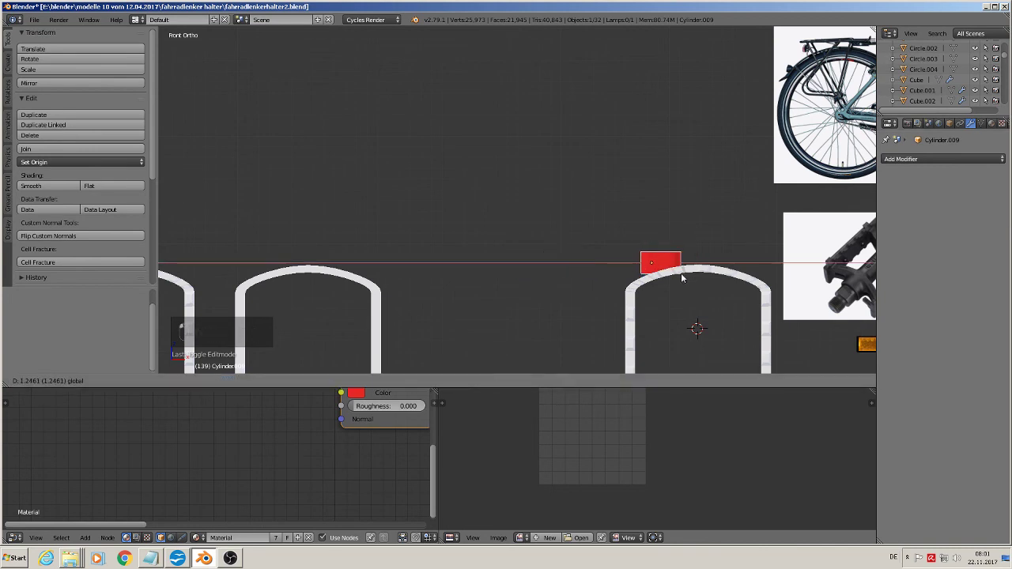
pyautogui.press('KP_7')
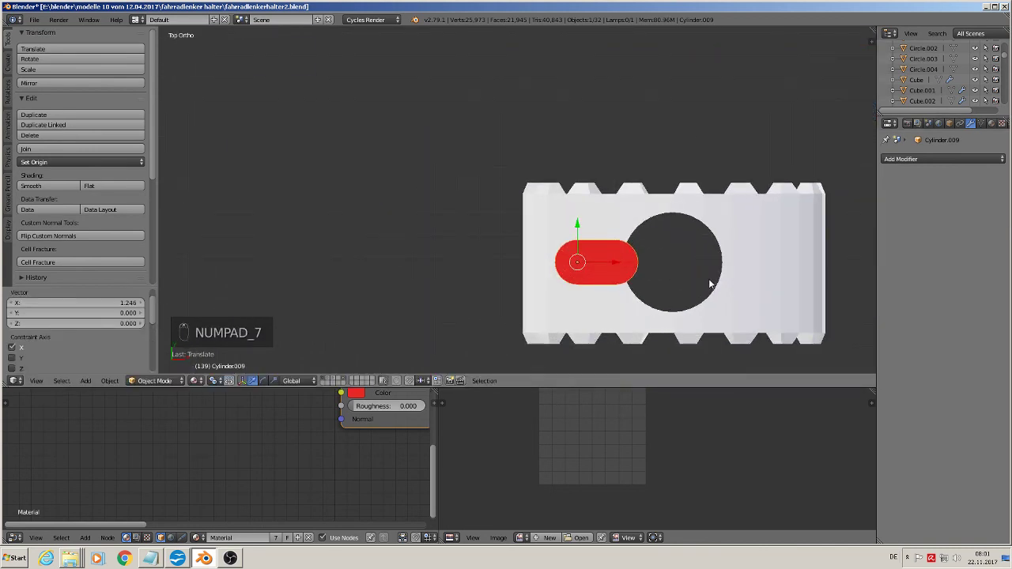
pyautogui.press('s')
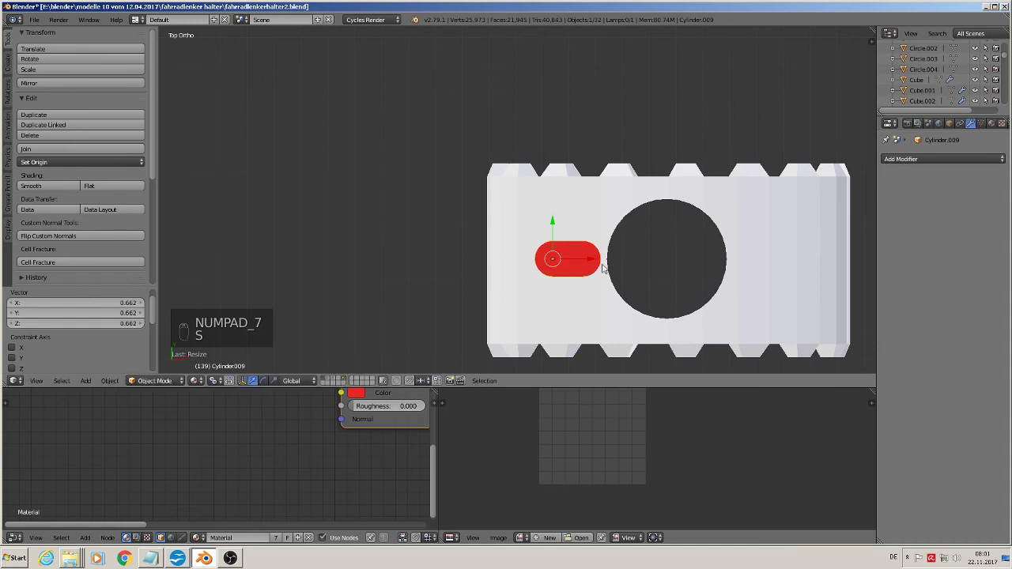
pyautogui.moveTo(587, 262); pyautogui.dragTo(656, 278)
pyautogui.press('s')
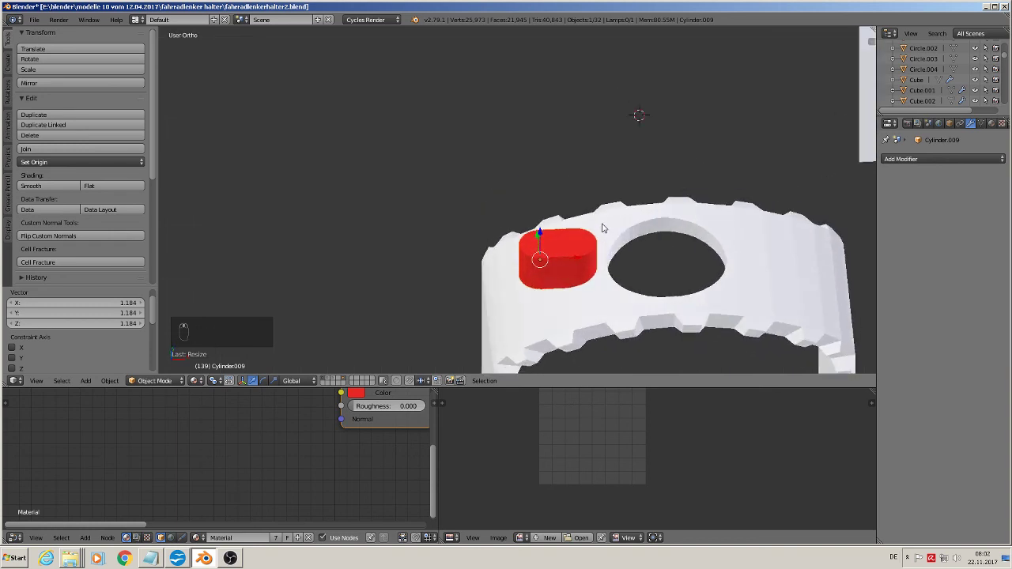
pyautogui.press('s')
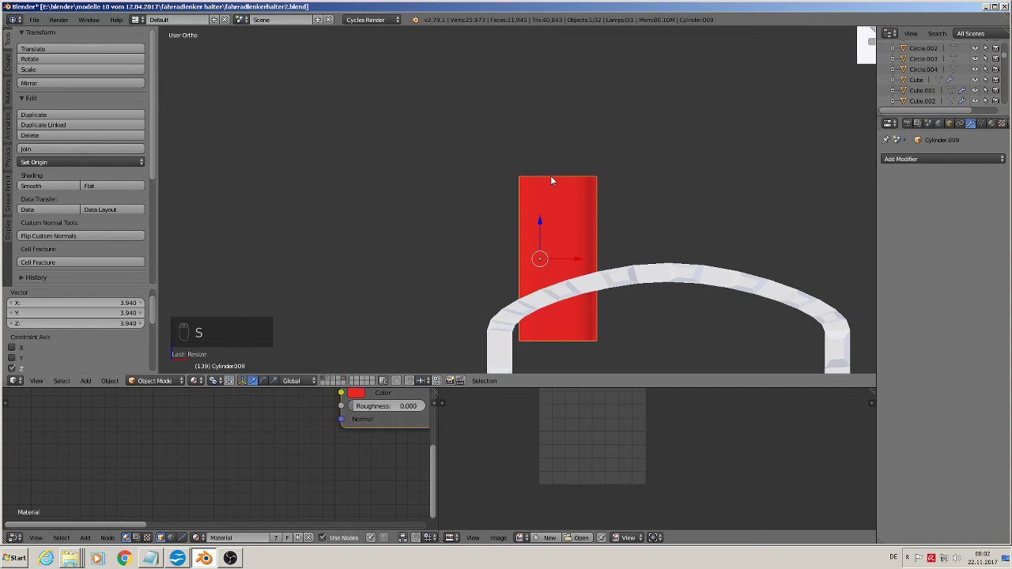
pyautogui.click(546, 222)
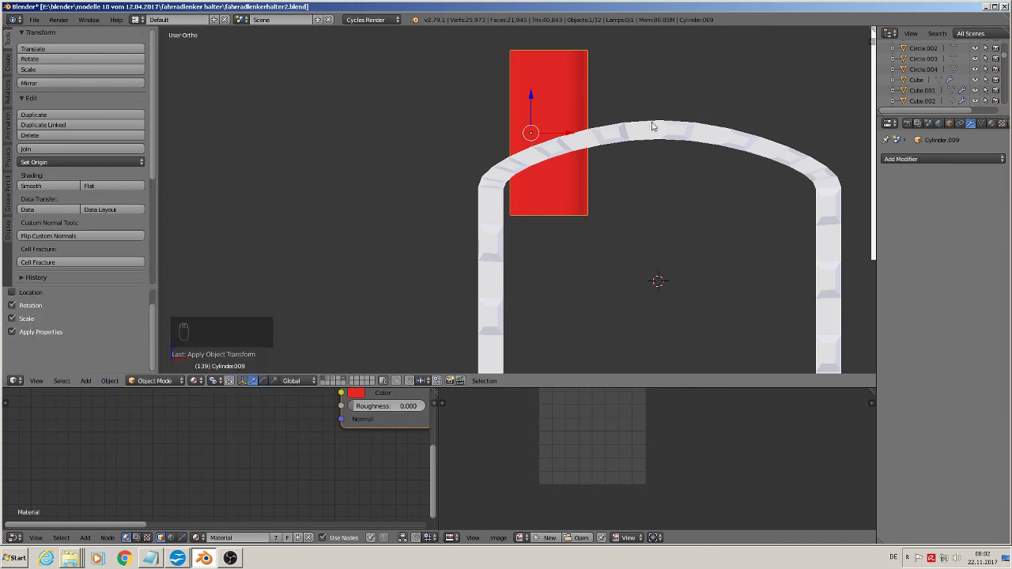
# Select the arch and apply a Boolean Difference with Cylinder.009 to cut the slot hole
pyautogui.moveTo(650, 133); pyautogui.dragTo(129, 380)
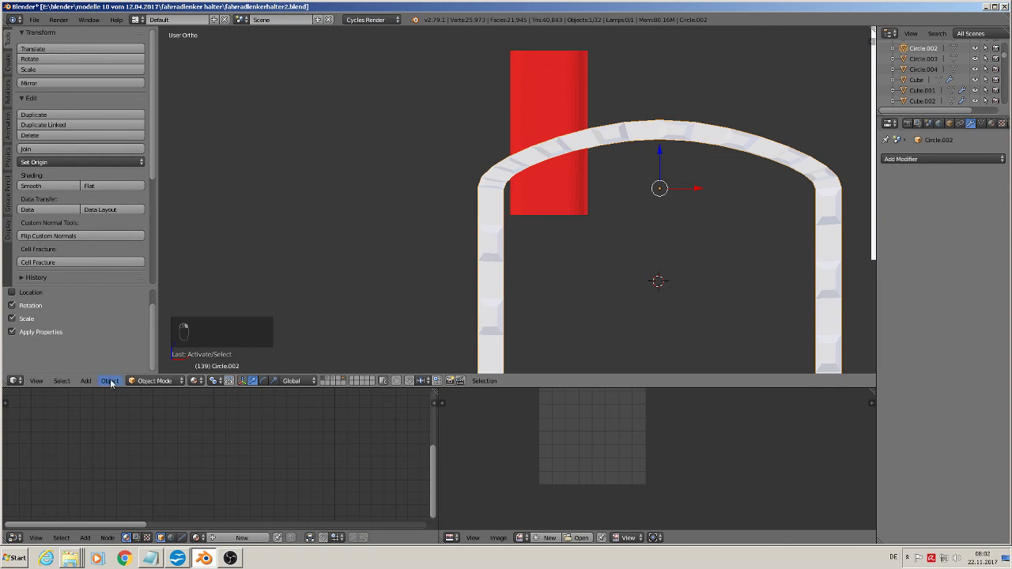
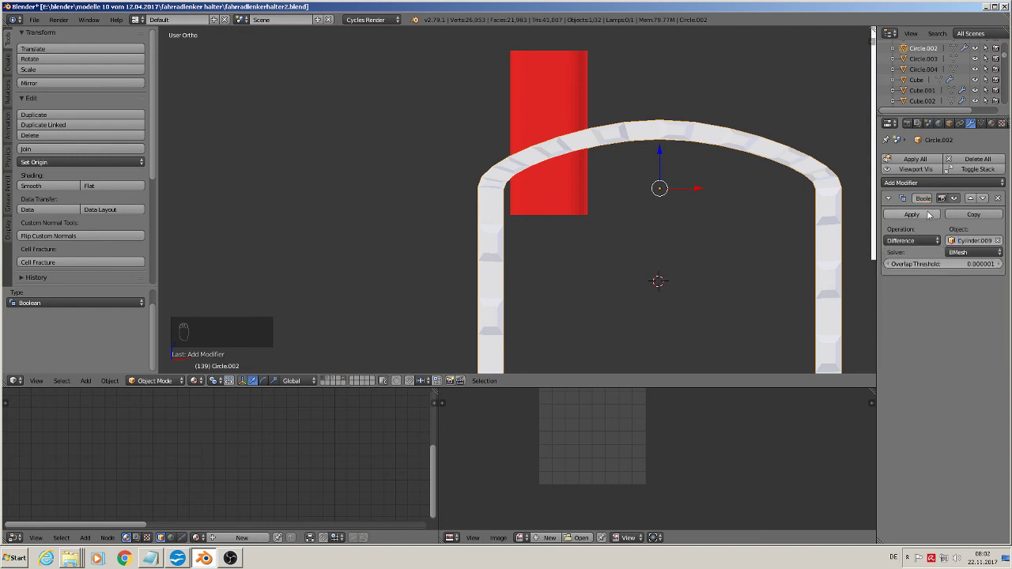
pyautogui.moveTo(590, 163); pyautogui.dragTo(423, 158)
# Cut the second slot hole right of the central round hole with a Boolean Difference, then inspect both slots
pyautogui.press('KP_7')
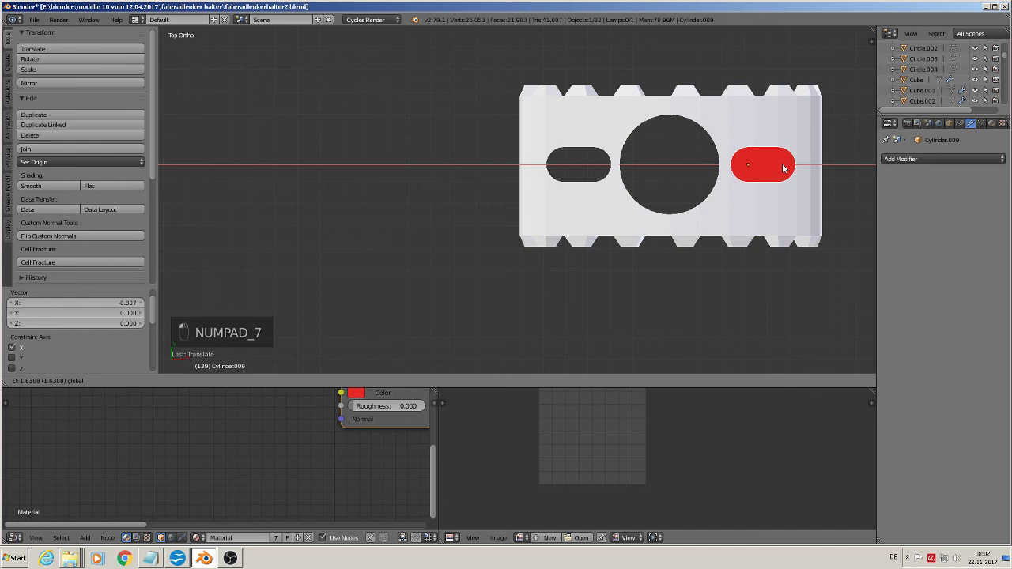
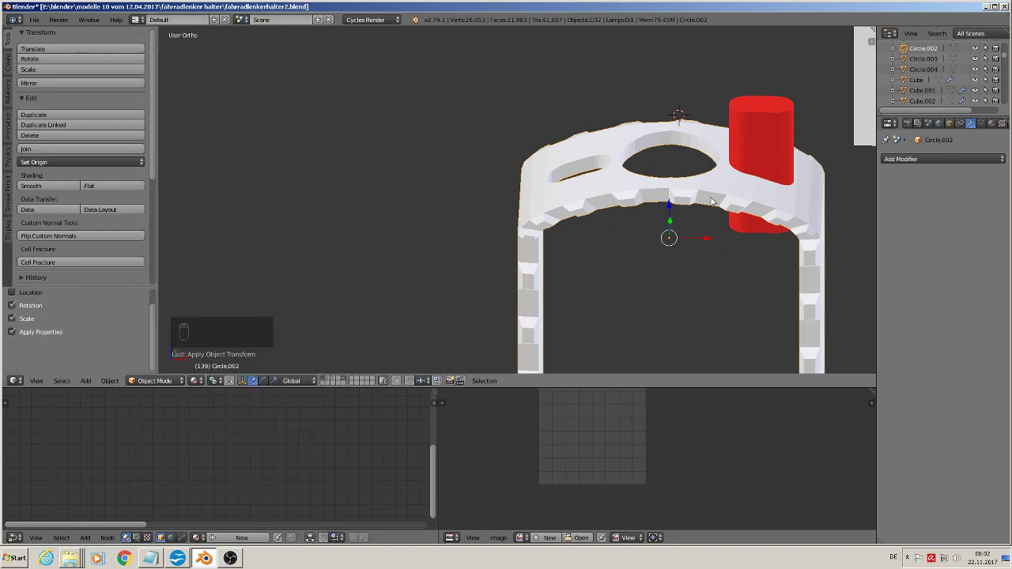
pyautogui.press('KP_1')
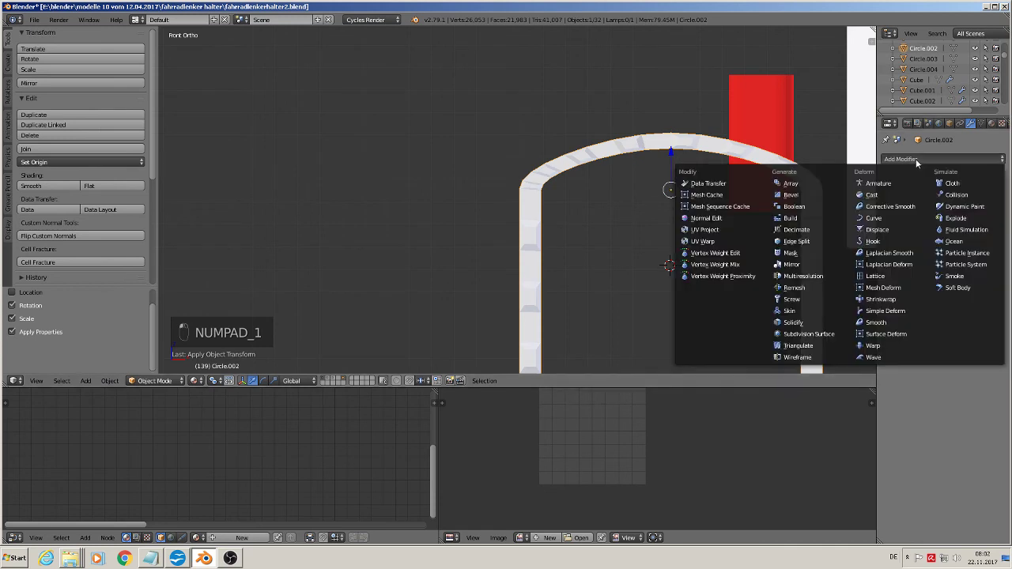
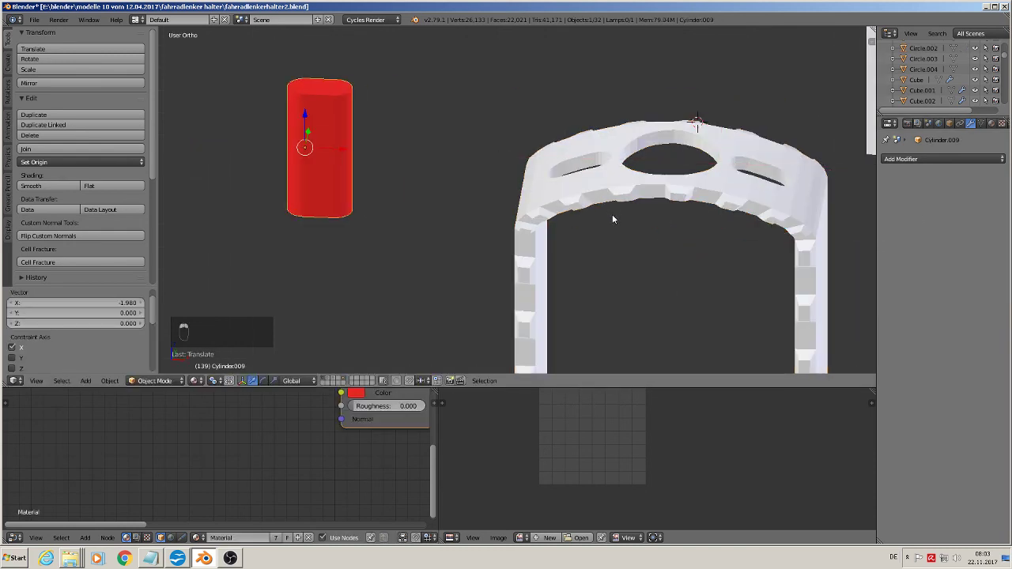
pyautogui.moveTo(603, 253); pyautogui.dragTo(516, 256)
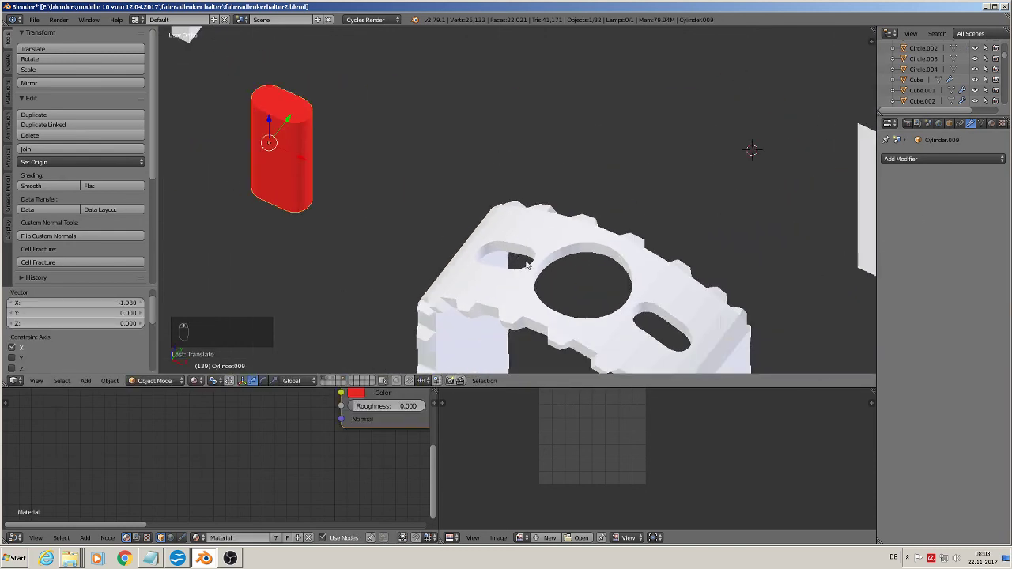
# Add an Edge Split modifier at 30° to the Circle.002 arch frame and inspect the shading
pyautogui.click(184, 264)
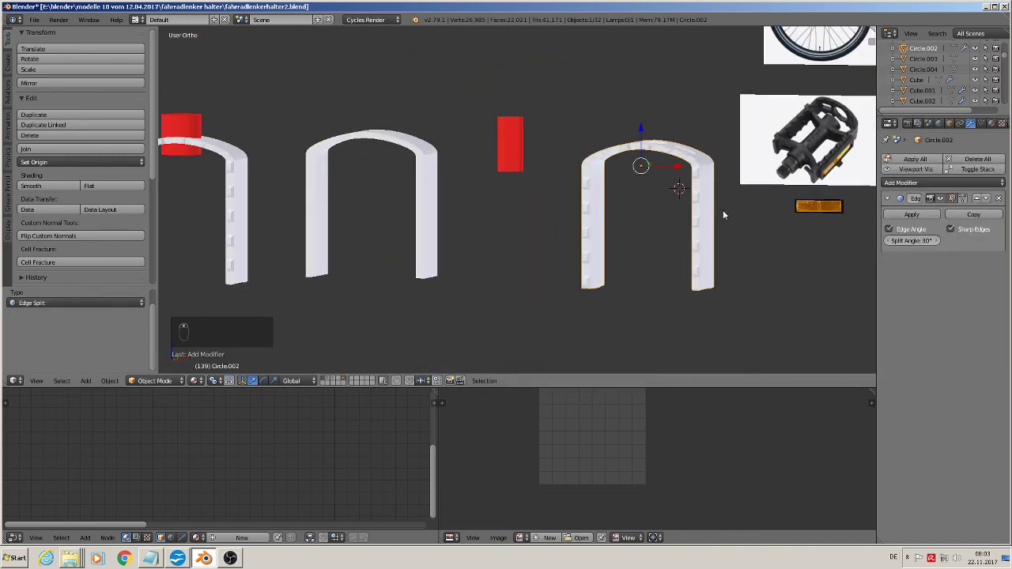
pyautogui.press('KP_1')
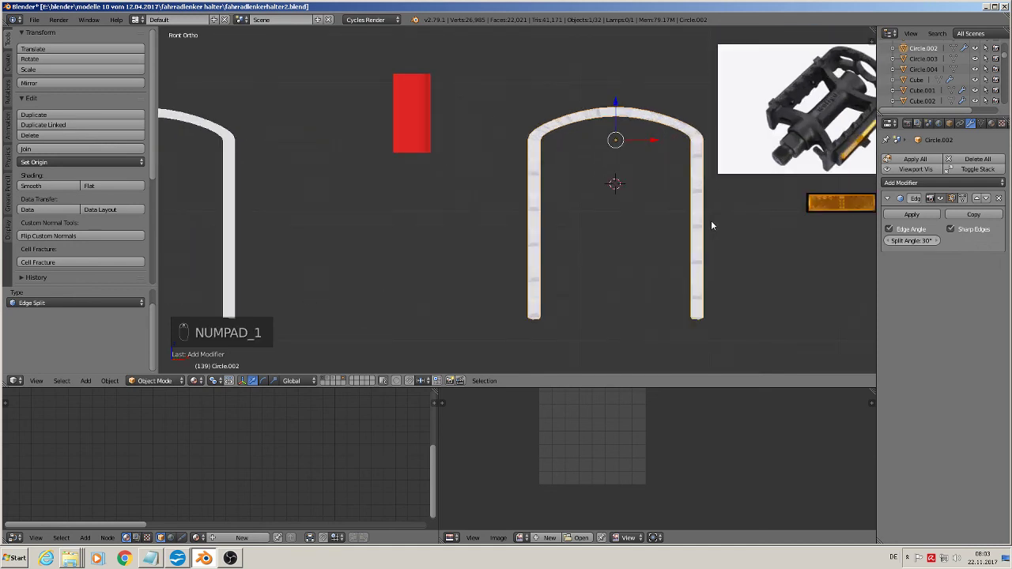
pyautogui.middleClick(540, 264)
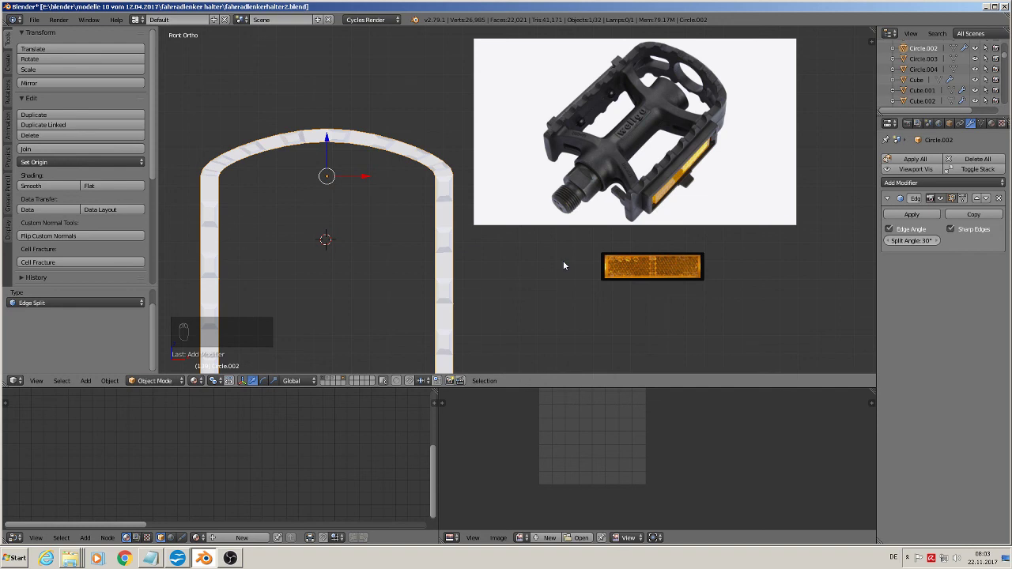
pyautogui.middleClick(531, 224)
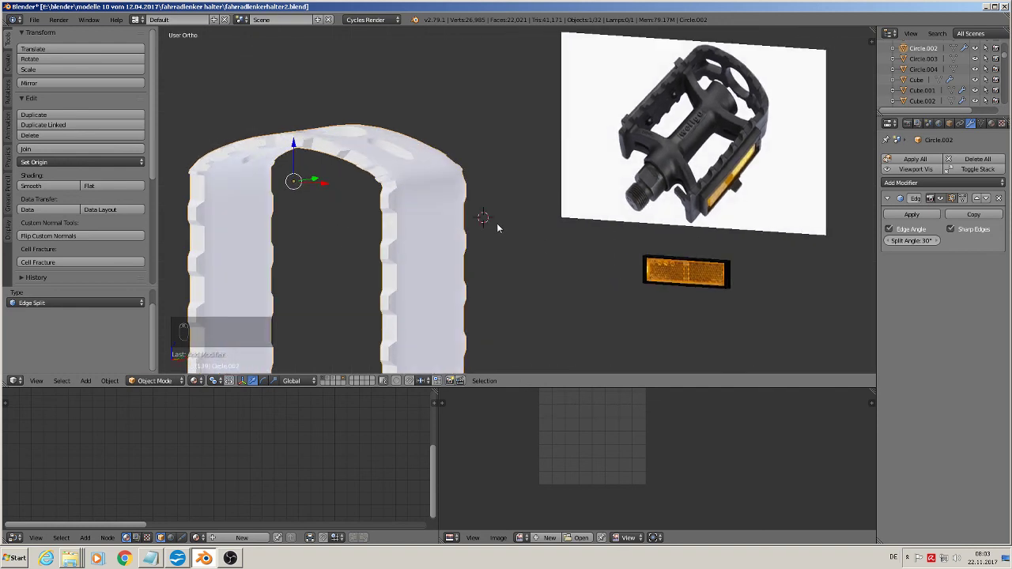